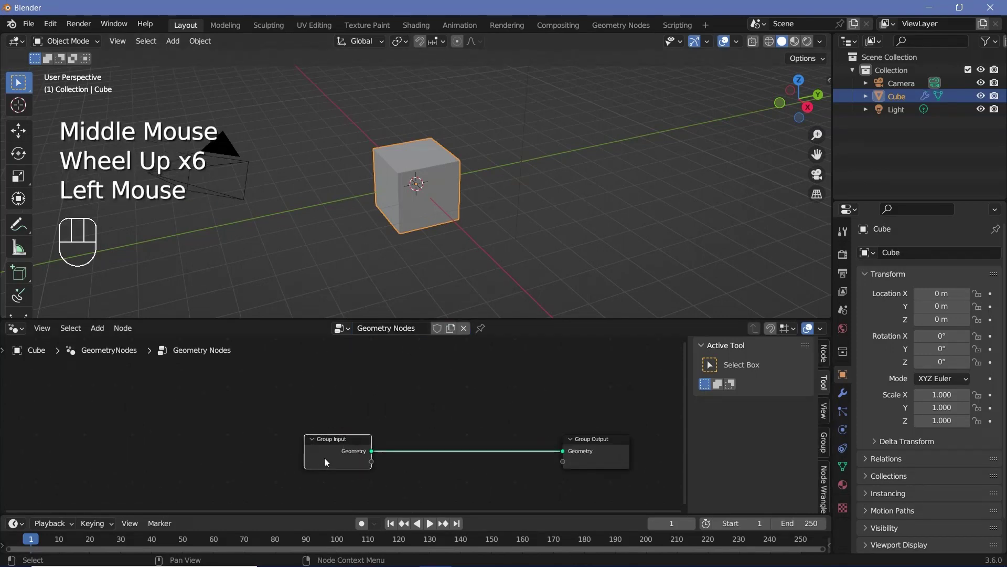
# Delete the Group Input node so the tree starts from a 10 m Grid into Join Geometry.
pyautogui.press('x')
pyautogui.moveTo(483, 171); pyautogui.dragTo(440, 189)
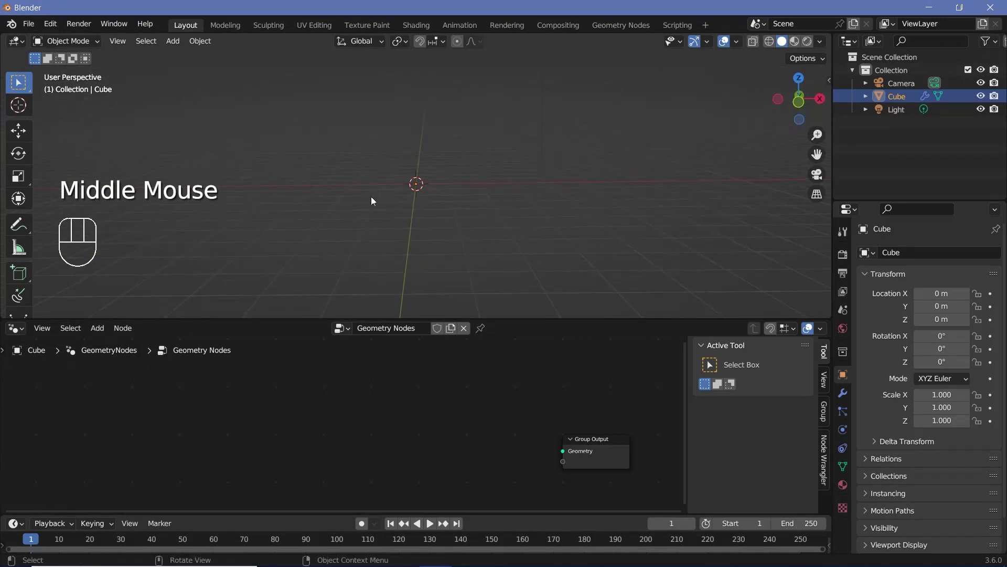
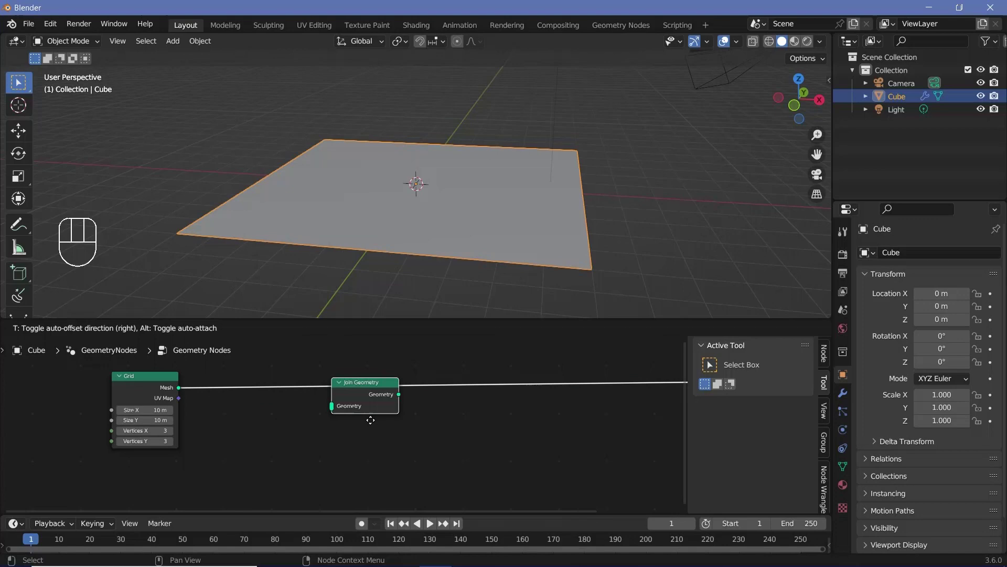
# Add two Set Position nodes fed by the Grid, with Z offsets 0.5 m and -0.5 m, joined into Join Geometry.
pyautogui.click(364, 406)
pyautogui.middleClick(256, 414)
pyautogui.press('shift+a')
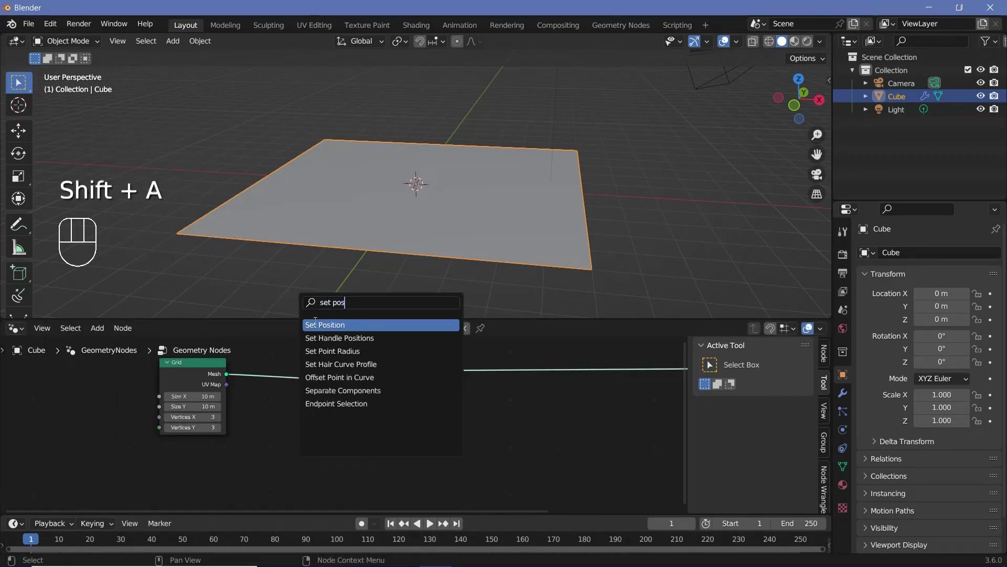
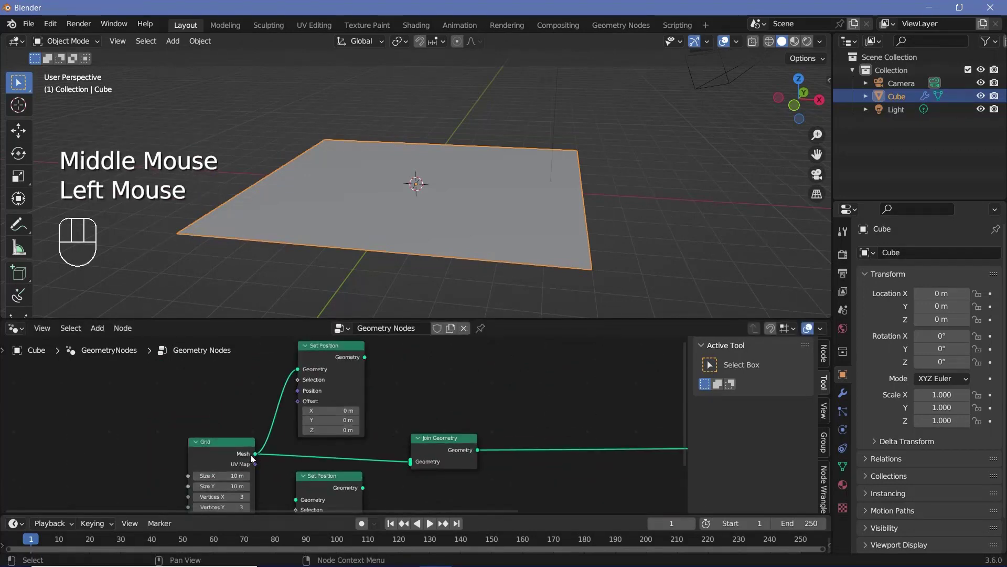
pyautogui.moveTo(391, 441); pyautogui.dragTo(372, 496)
pyautogui.rightClick(363, 499)
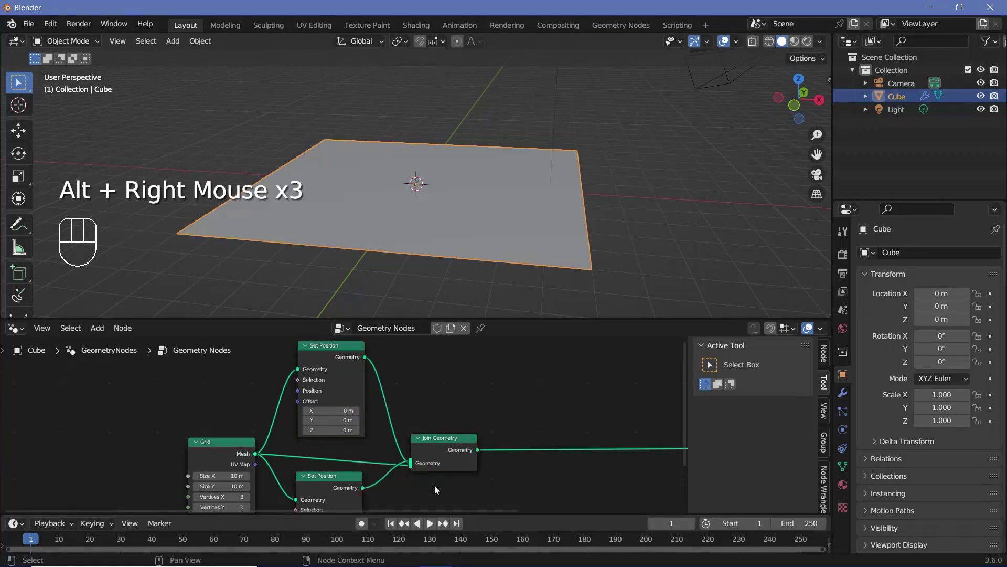
pyautogui.middleClick(388, 413)
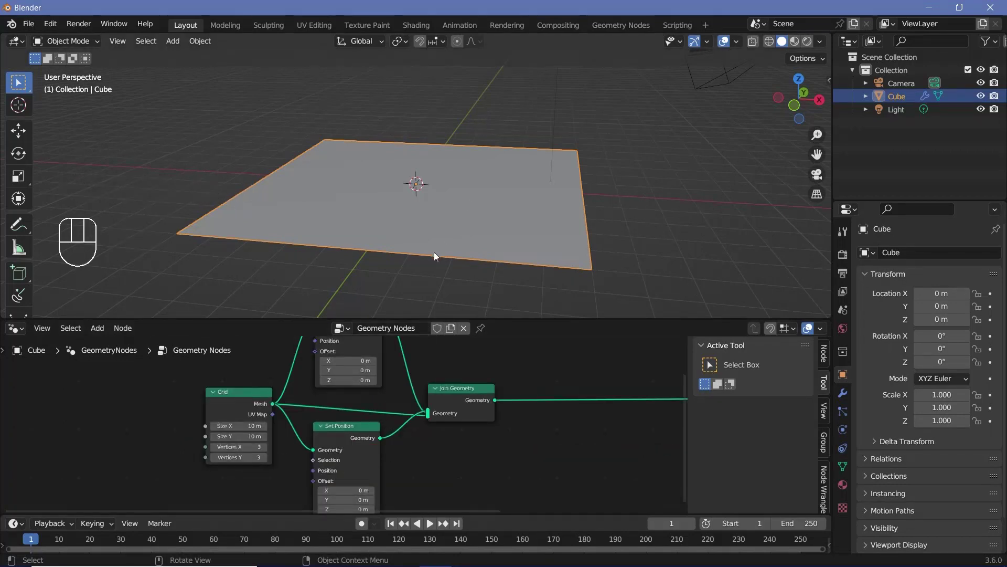
pyautogui.middleClick(394, 391)
pyautogui.scroll(3)
pyautogui.click(369, 367)
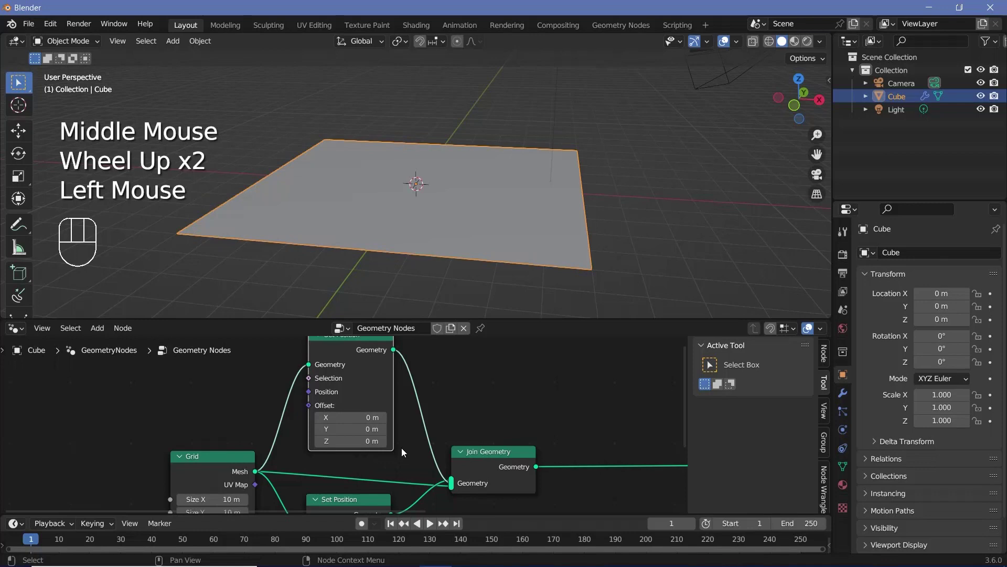
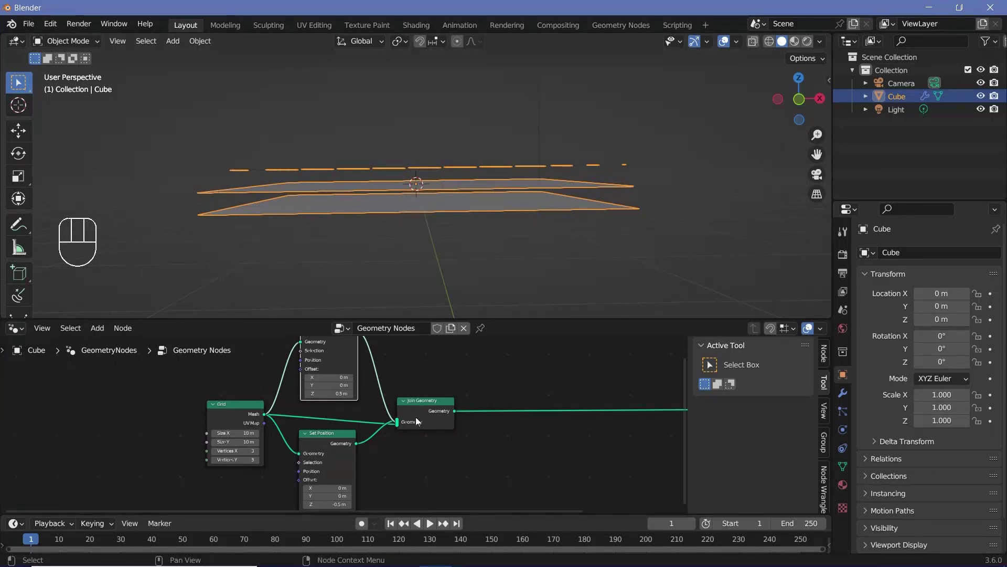
# View the three stacked planes edge-on and start adding the next node.
pyautogui.moveTo(376, 437); pyautogui.dragTo(282, 365)
pyautogui.middleClick(519, 452)
pyautogui.press('shift+a')
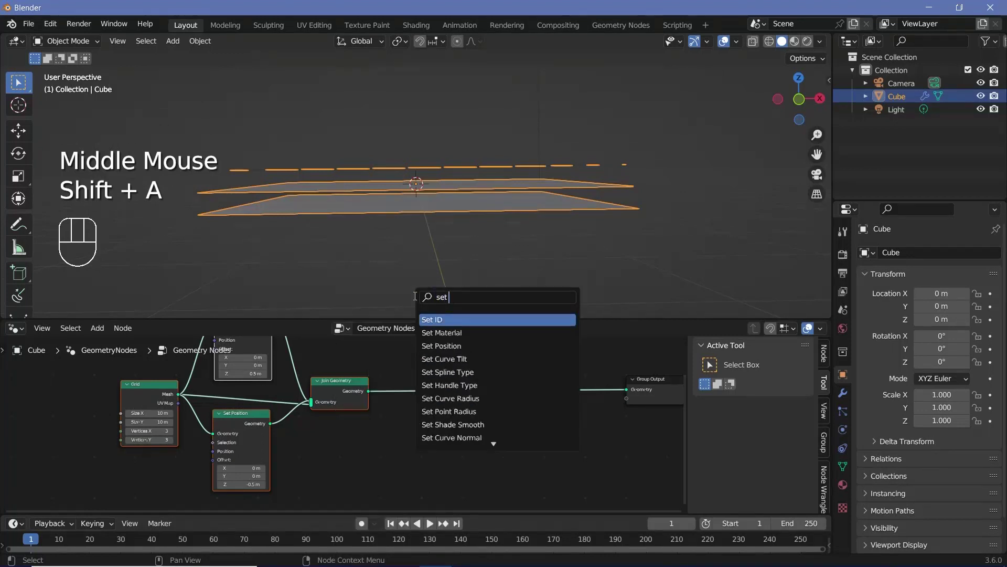
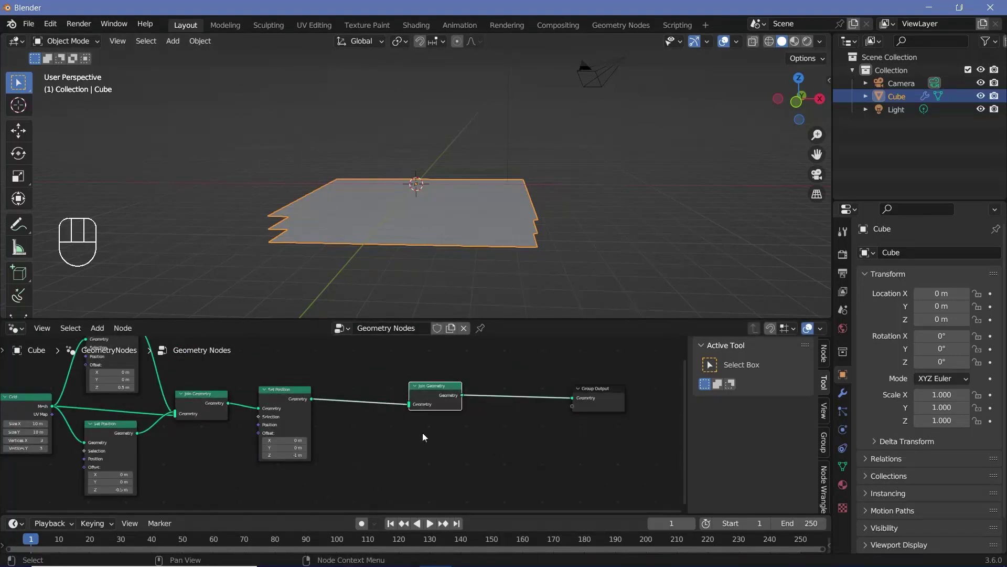
# Add a Transform Geometry node and link it from the Set Position output.
pyautogui.press('shift+a')
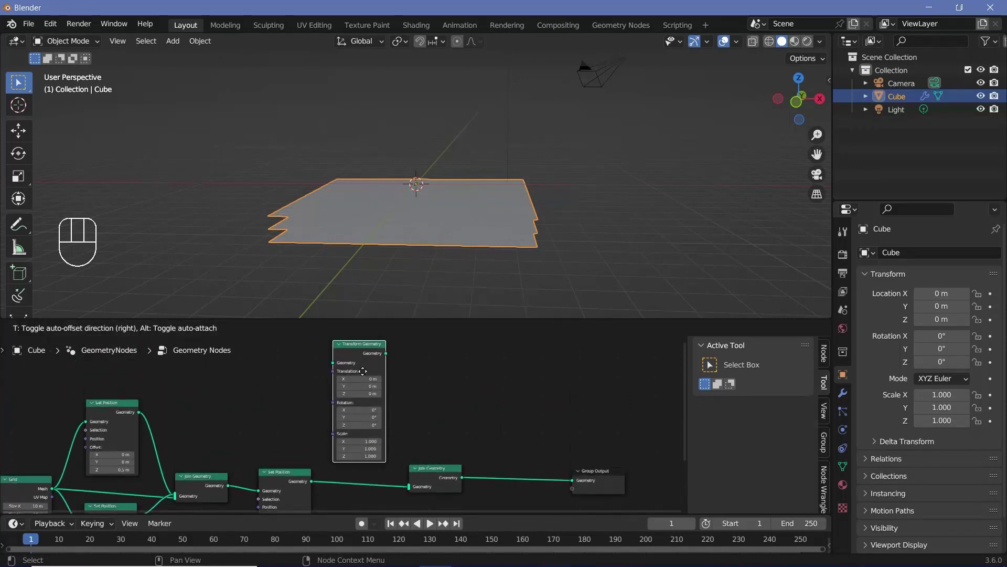
pyautogui.click(314, 485)
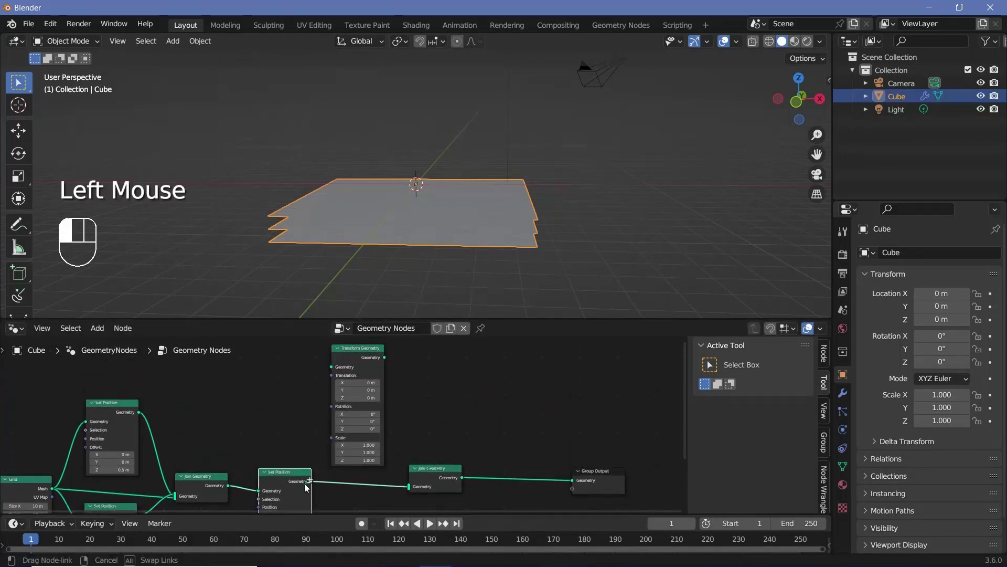
pyautogui.moveTo(394, 418); pyautogui.dragTo(408, 464)
pyautogui.middleClick(475, 416)
pyautogui.scroll(3)
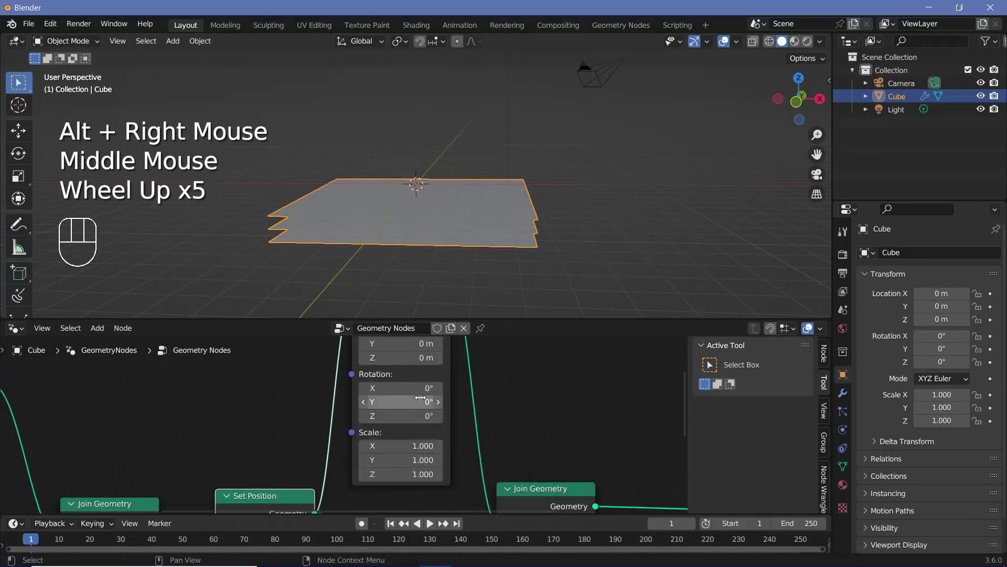
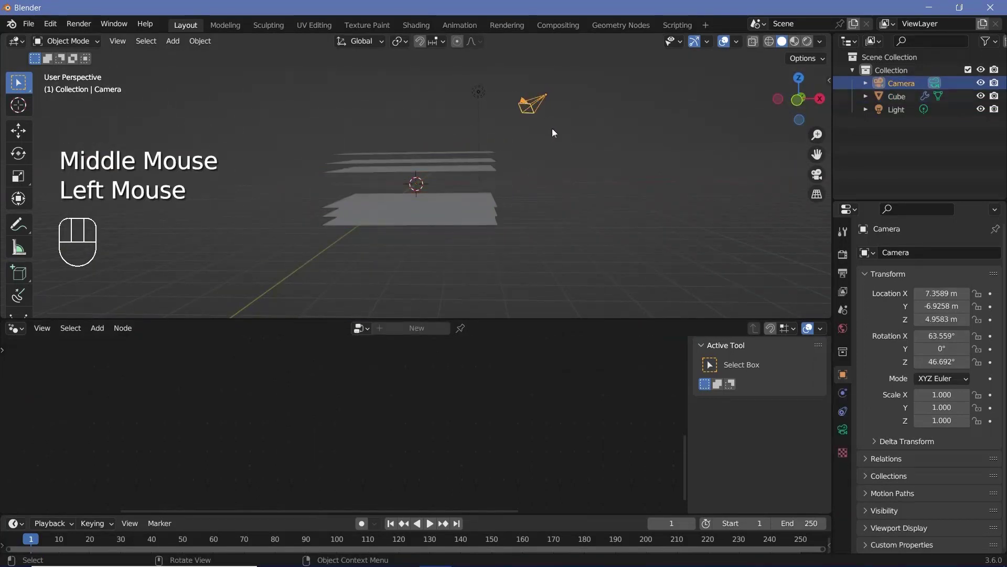
# Reset the camera to the origin and stand it upright at 90° on X.
pyautogui.press('alt+g')
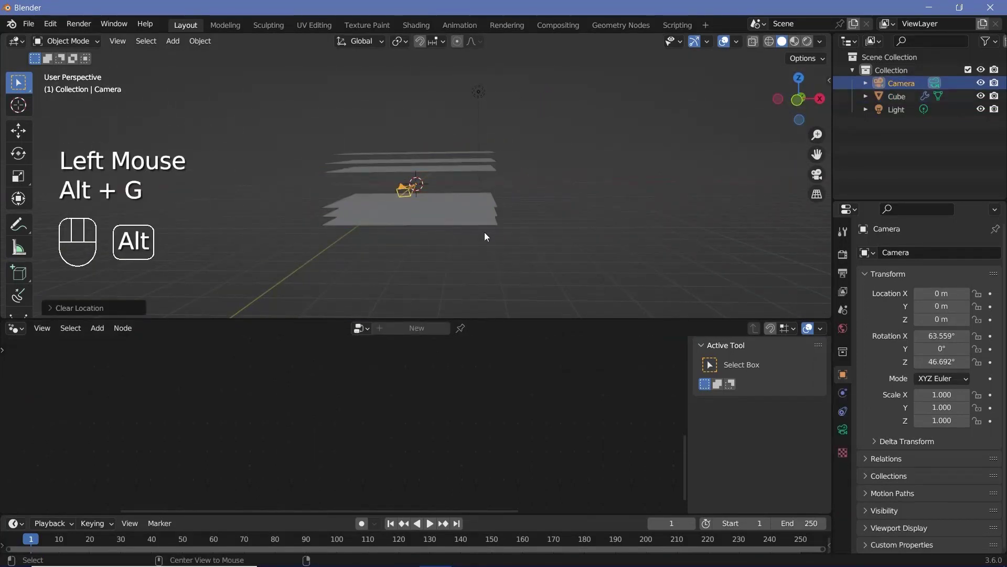
pyautogui.press('alt+r')
pyautogui.press('r')
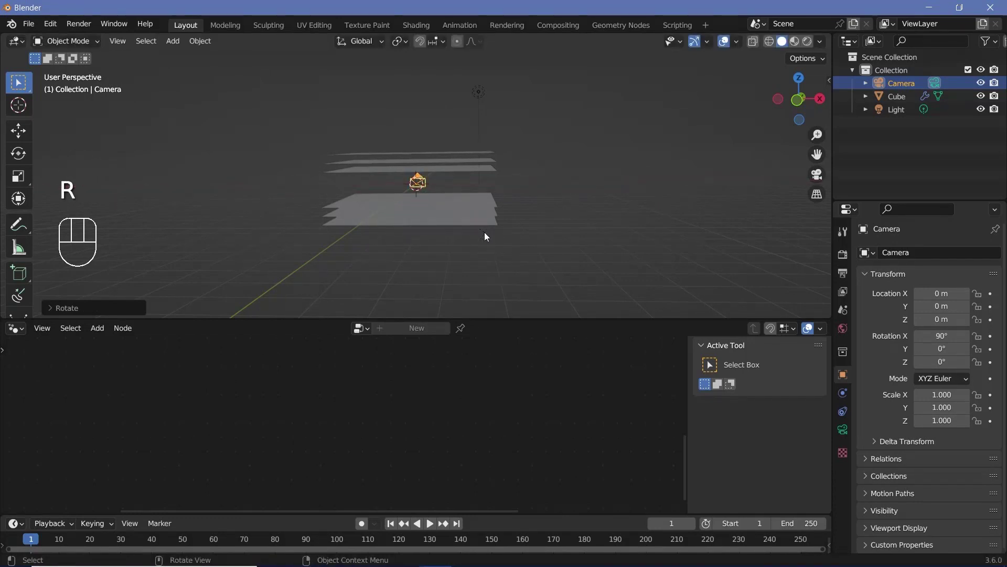
pyautogui.moveTo(513, 210); pyautogui.dragTo(416, 199)
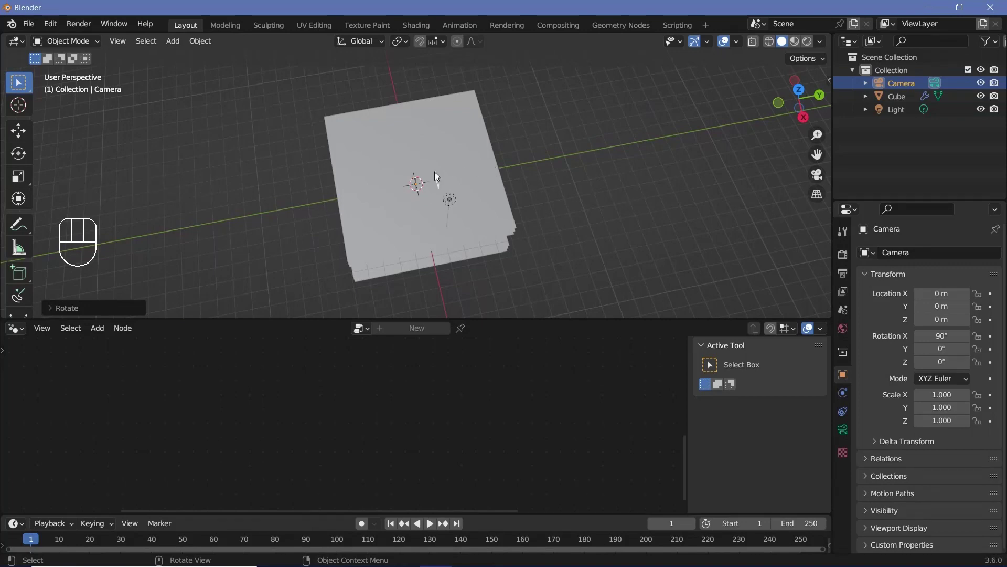
pyautogui.moveTo(412, 207); pyautogui.dragTo(447, 183)
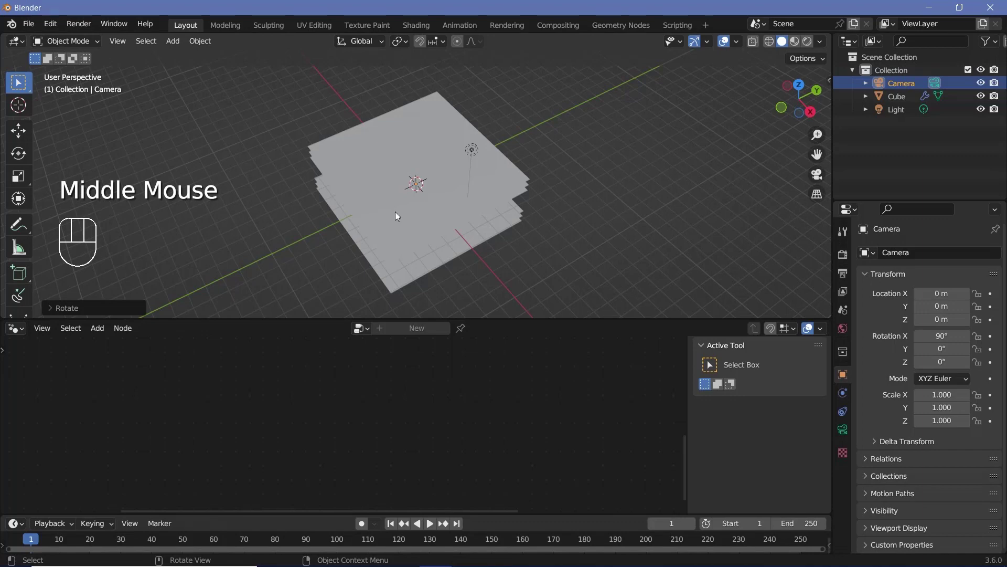
pyautogui.middleClick(402, 216)
pyautogui.moveTo(410, 216); pyautogui.dragTo(435, 178)
# Move the camera 5 m back along Y and look through it.
pyautogui.press('g')
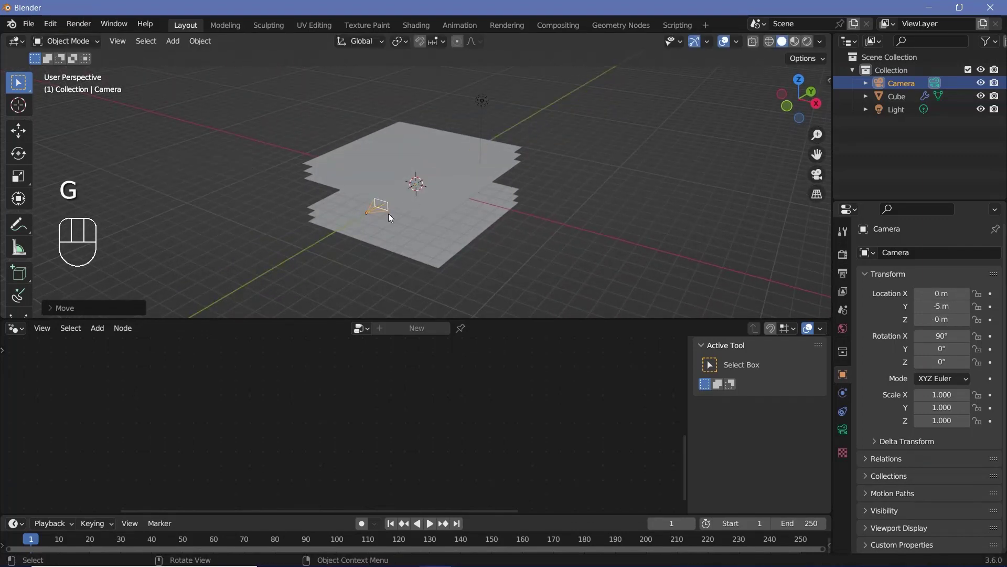
pyautogui.moveTo(390, 221); pyautogui.dragTo(424, 195)
pyautogui.scroll(3)
pyautogui.press('KP_0')
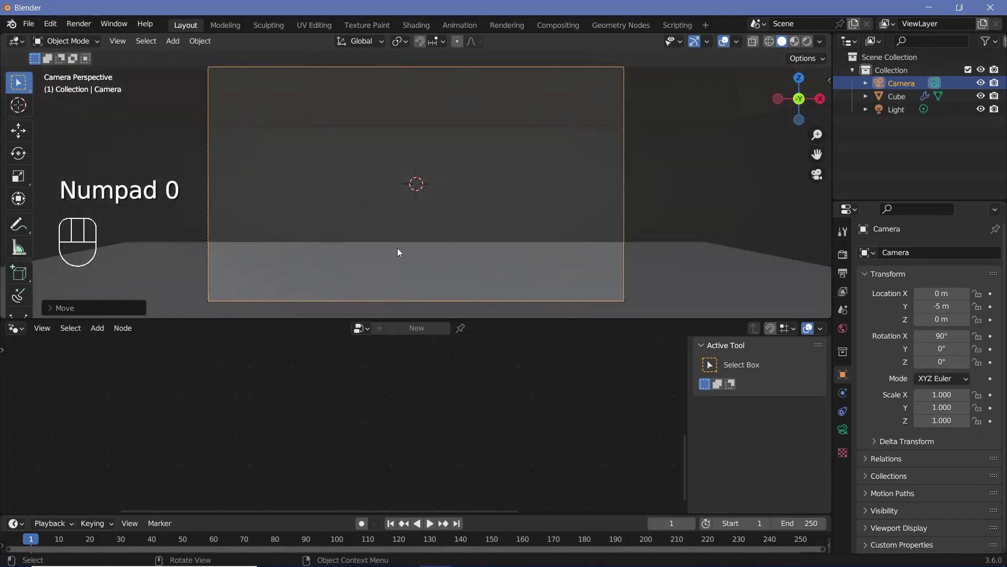
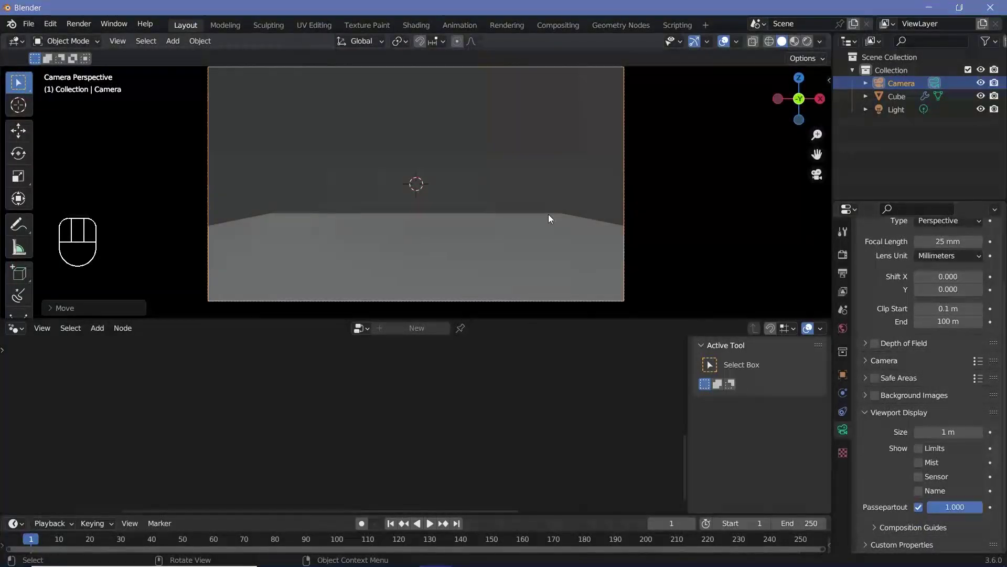
# Change the lower Set Position offset to -1 m and rotate the camera so the planes run diagonally.
pyautogui.click(292, 211)
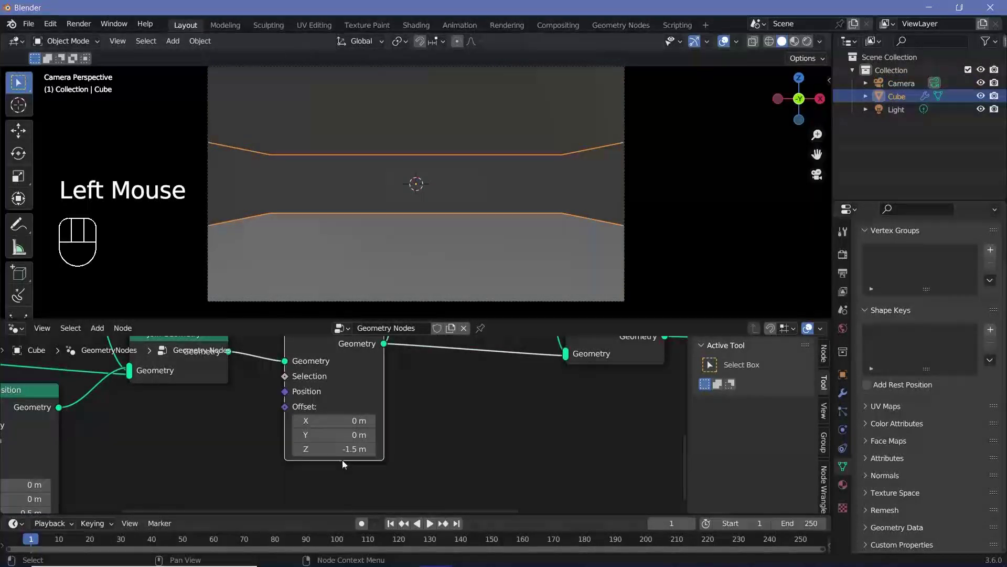
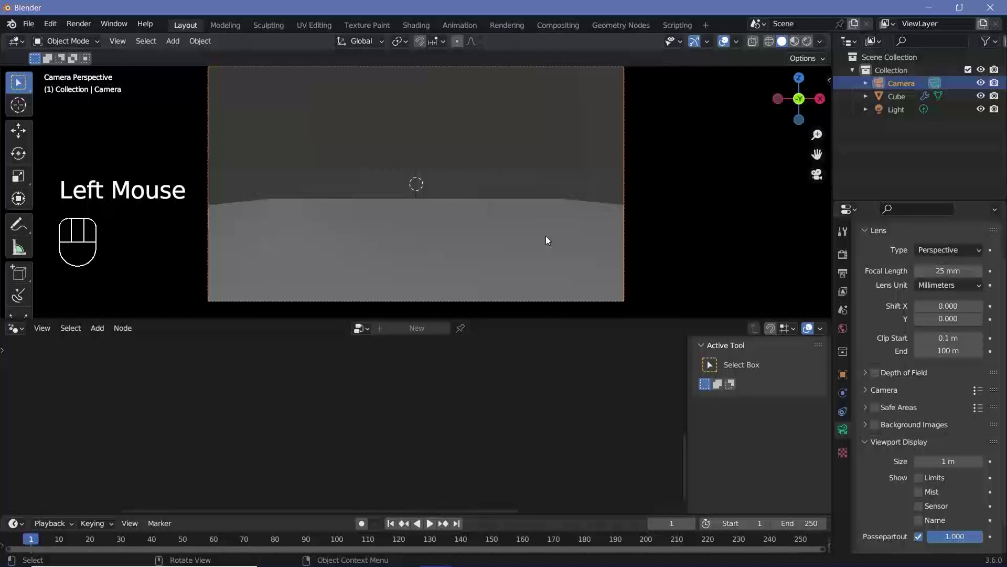
pyautogui.press('r')
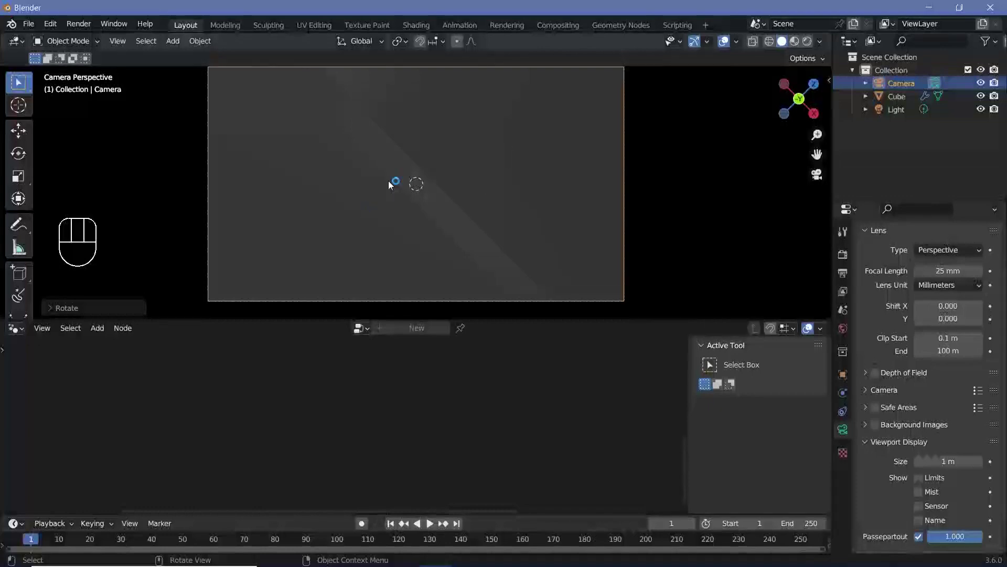
pyautogui.click(489, 171)
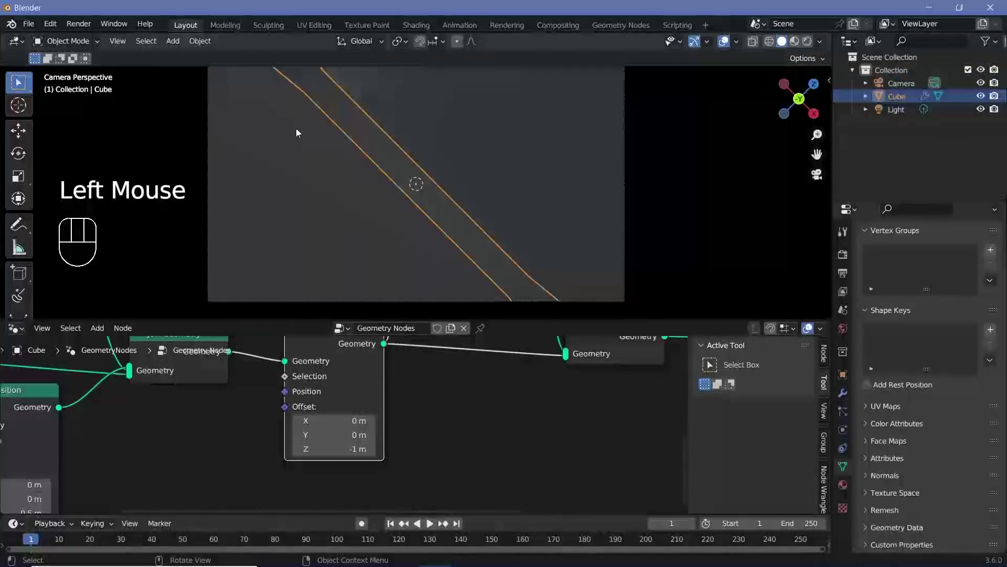
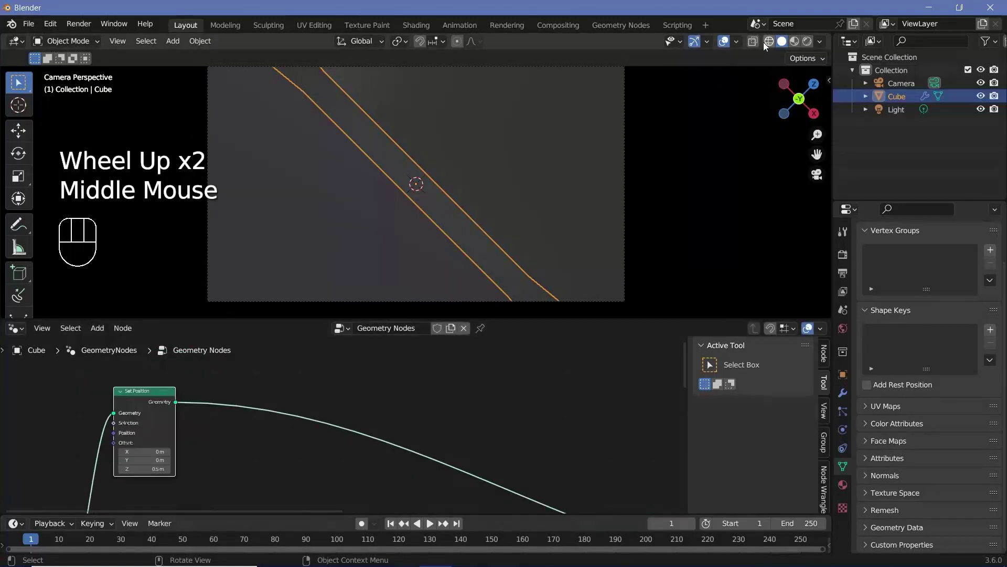
# Add a Subdivide Mesh node at level 3 after Set Position, checking it in wireframe.
pyautogui.click(766, 46)
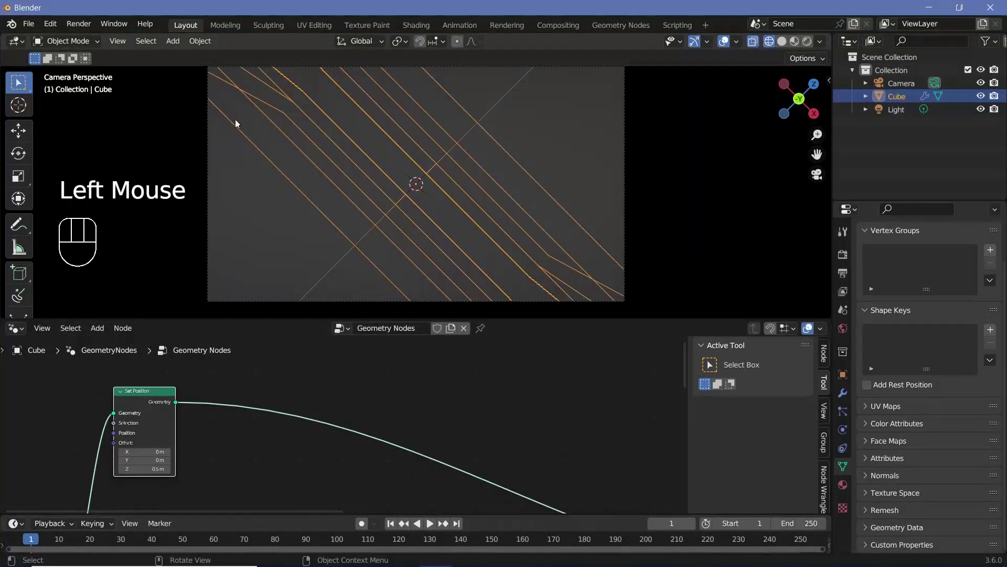
pyautogui.press('shift+a')
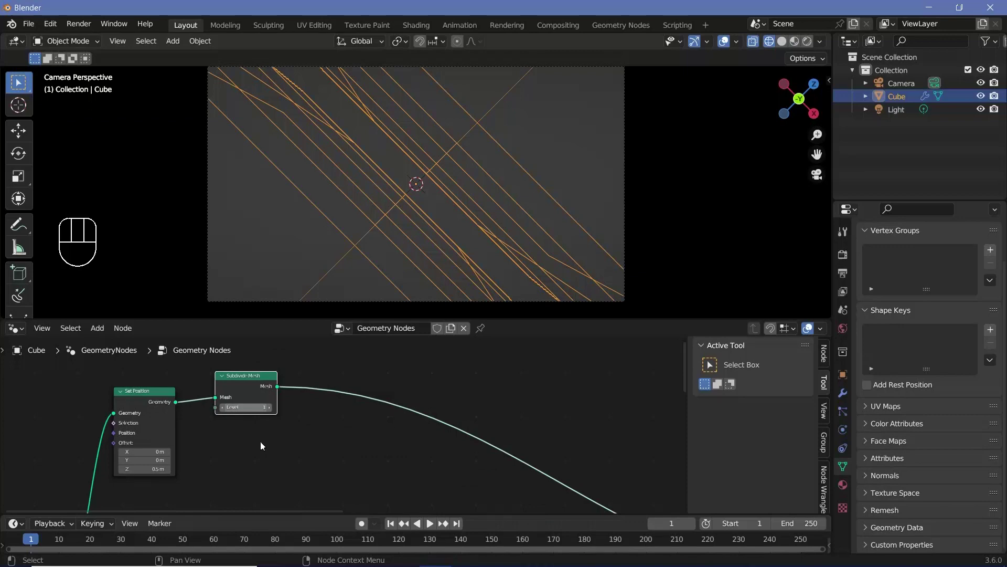
pyautogui.doubleClick(274, 413)
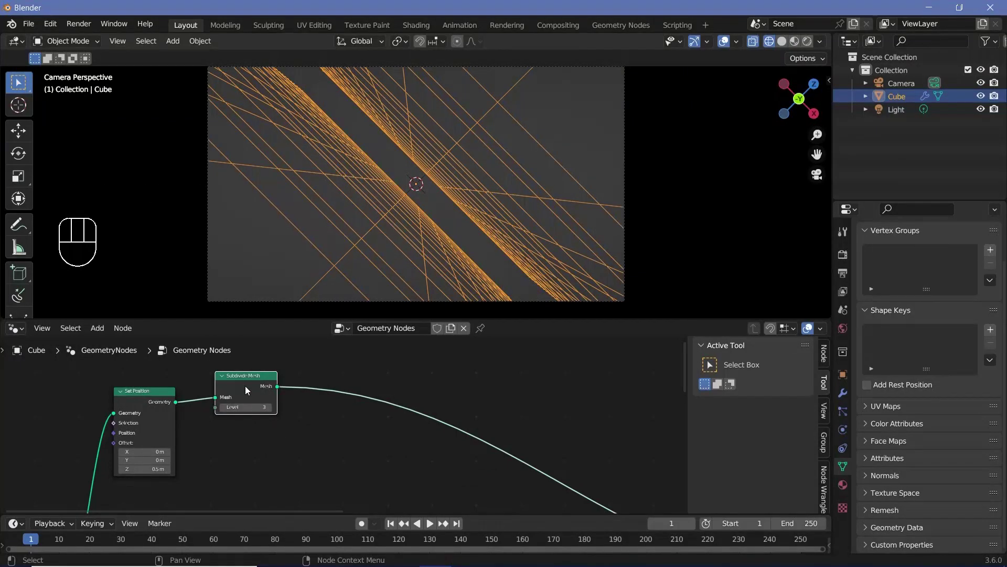
pyautogui.click(784, 48)
pyautogui.press('shift+a')
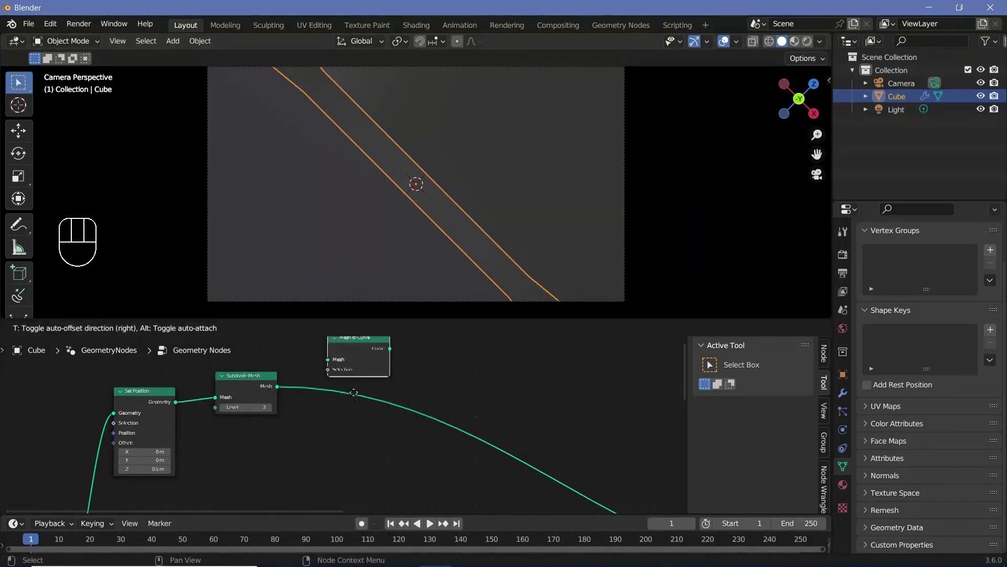
# Add Mesh to Curve and Curve to Mesh with a 0.002 m Curve Circle profile, making thin tubes.
pyautogui.press('shift+a')
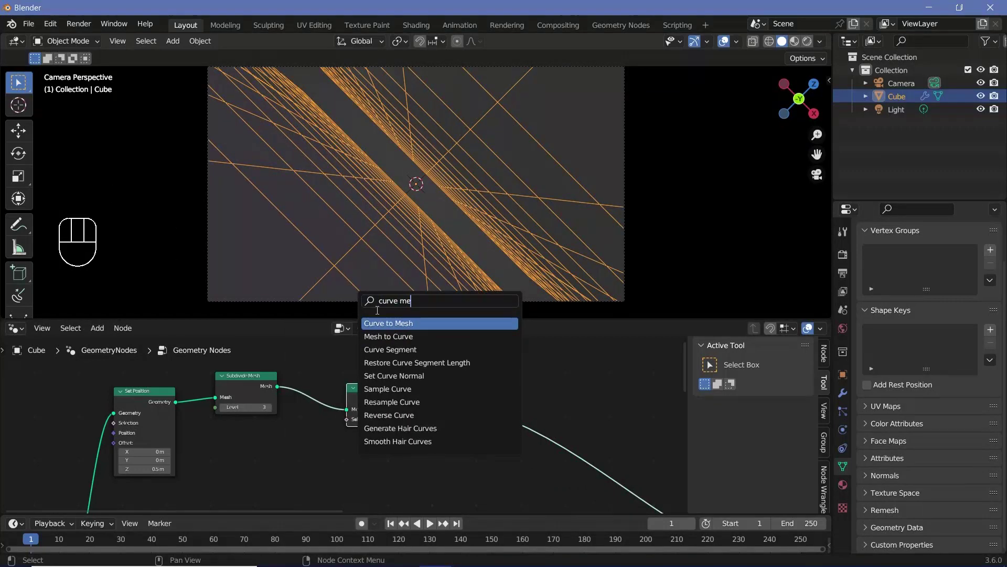
pyautogui.scroll(3)
pyautogui.middleClick(433, 454)
pyautogui.press('shift+a')
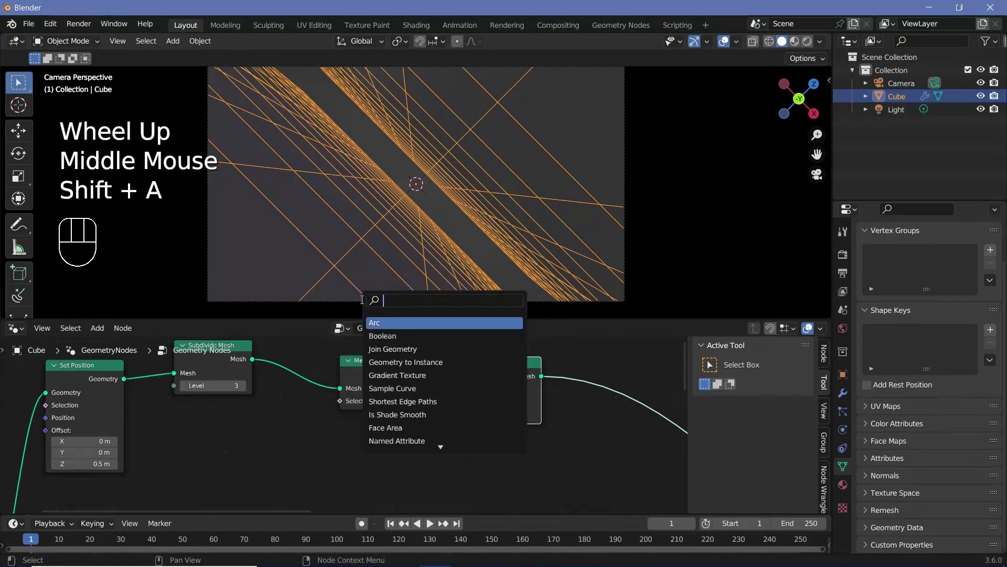
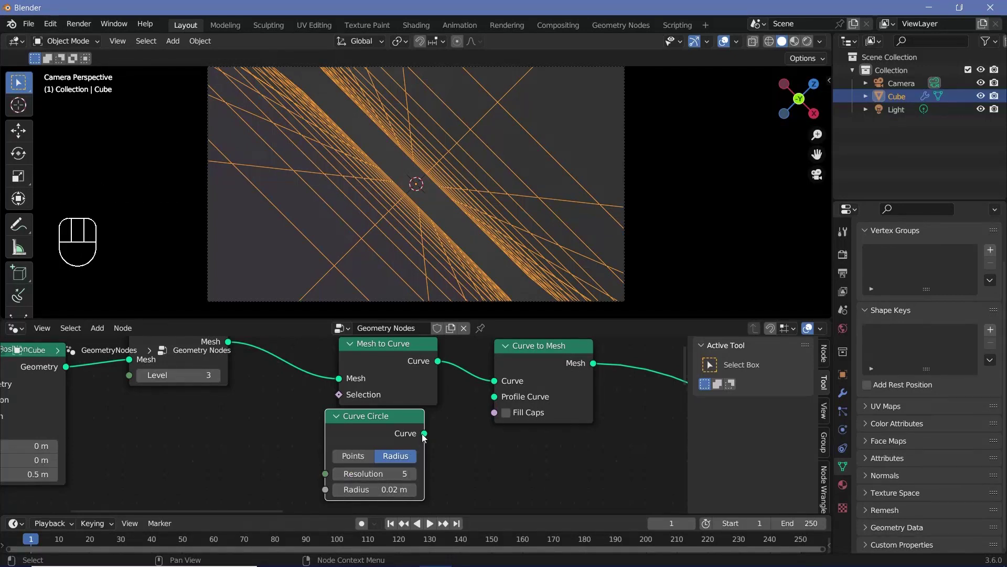
pyautogui.moveTo(425, 438); pyautogui.dragTo(500, 395)
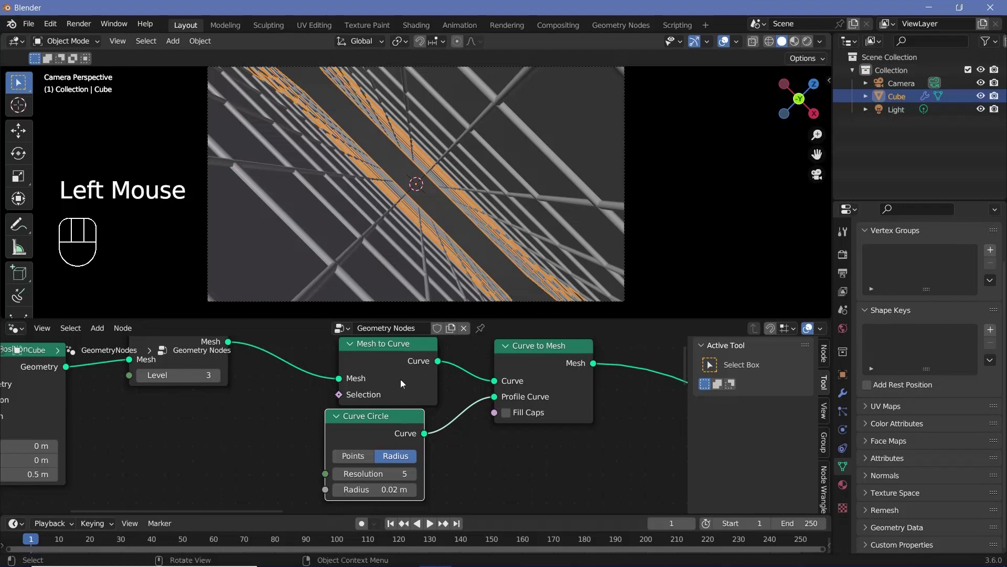
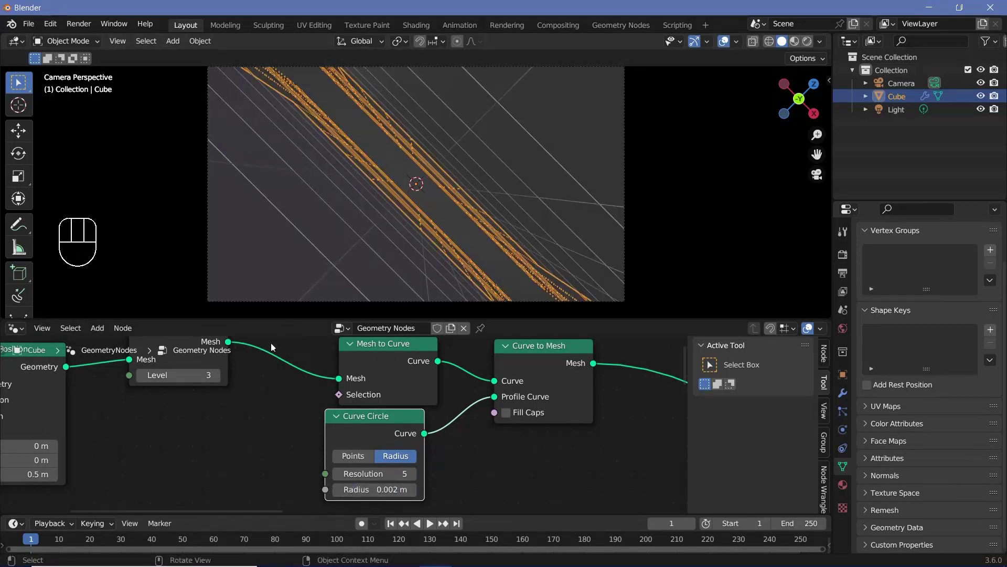
pyautogui.scroll(3)
pyautogui.scroll(-3)
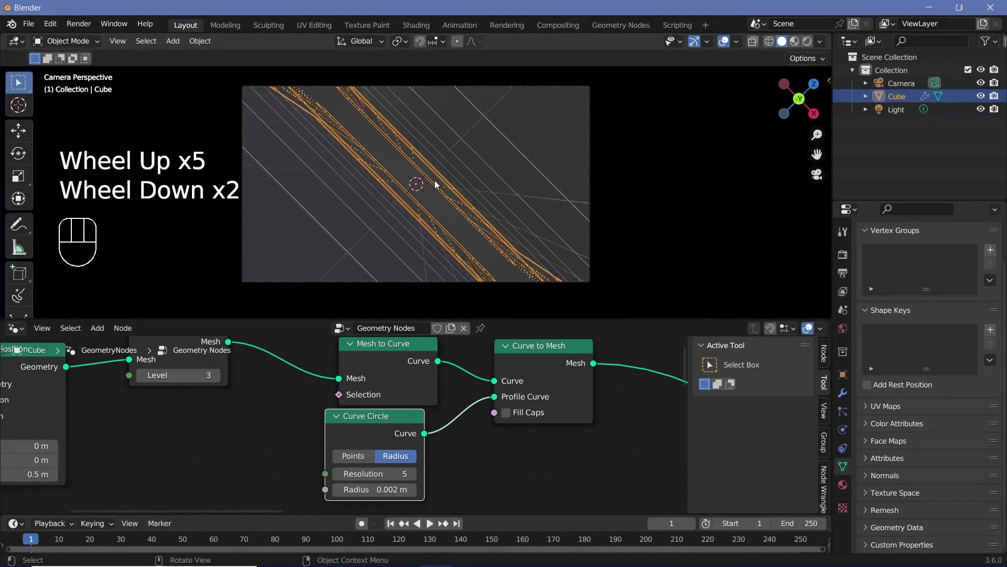
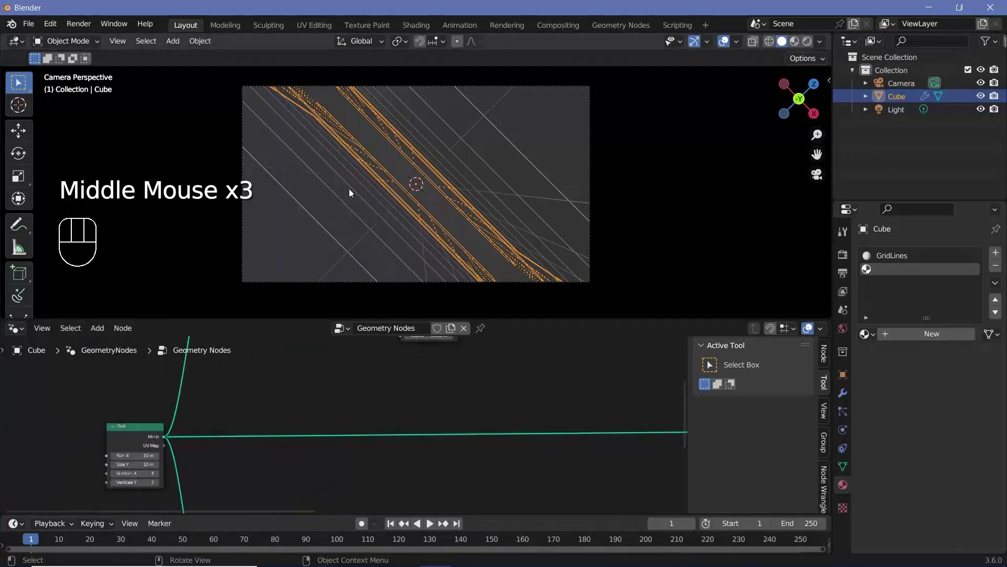
# Add a Subdivide Mesh node at level 4 directly after the Grid and make room for instancing.
pyautogui.scroll(3)
pyautogui.press('shift+a')
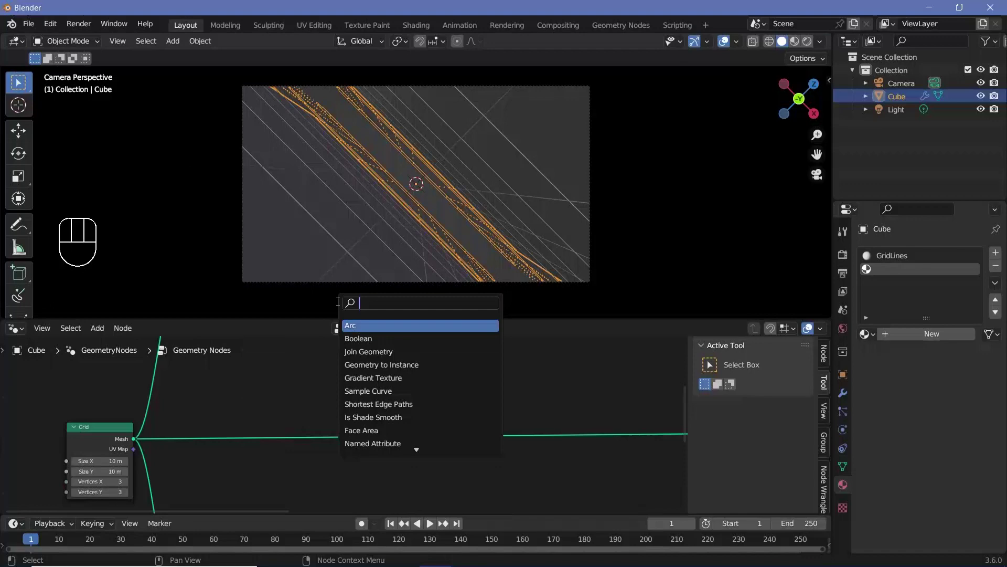
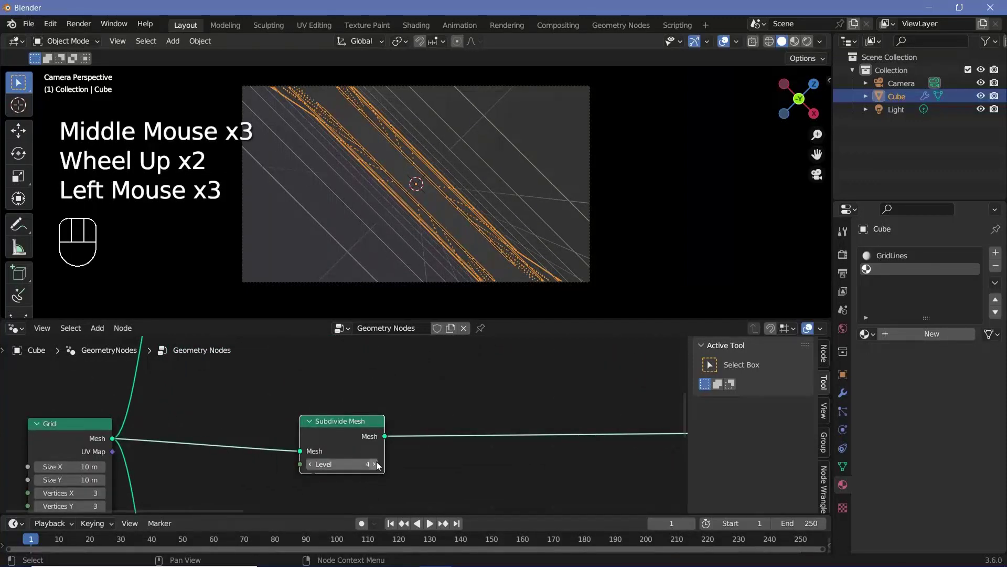
pyautogui.moveTo(314, 469); pyautogui.dragTo(391, 483)
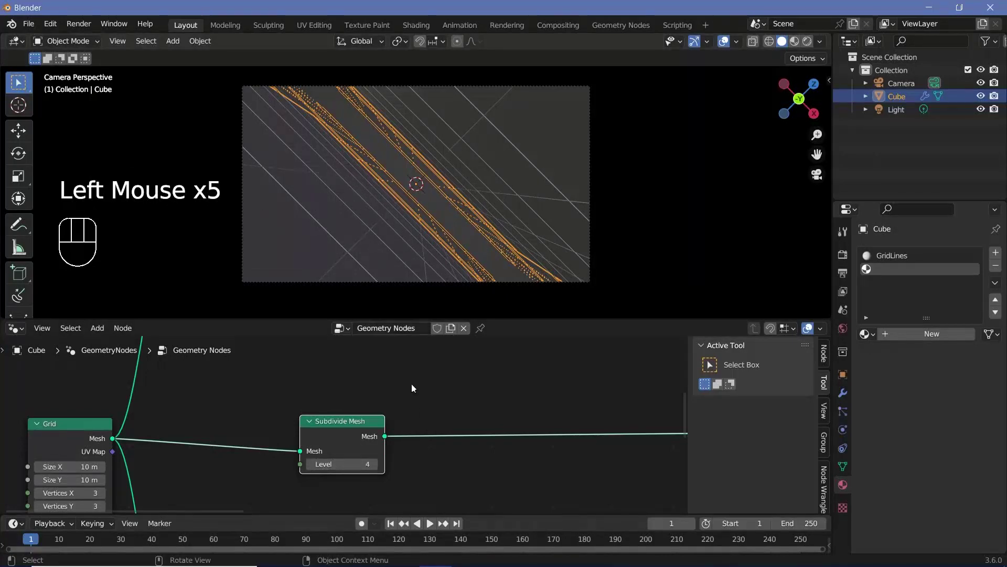
pyautogui.moveTo(477, 462); pyautogui.dragTo(393, 438)
pyautogui.press('shift+a')
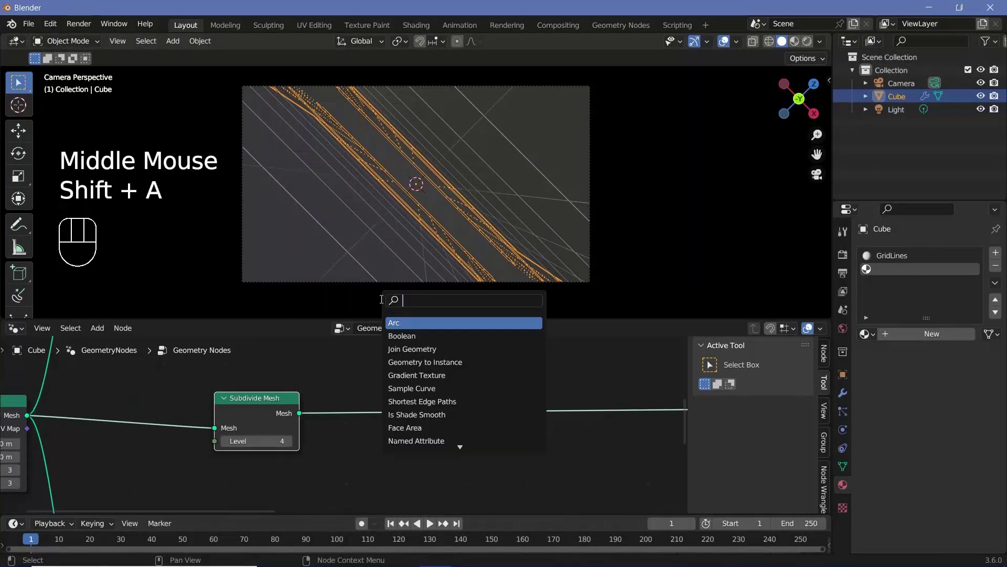
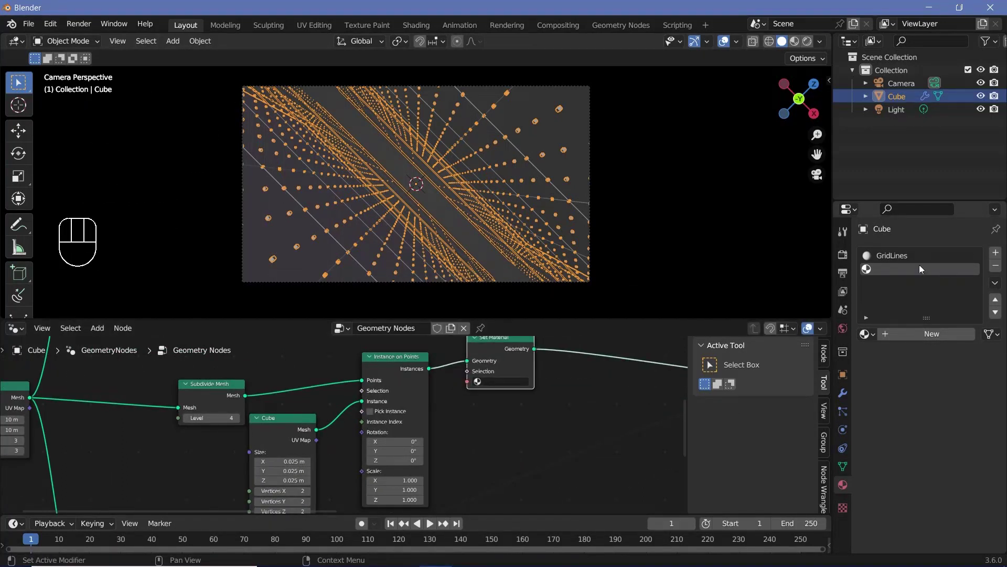
# Create a second material, GridPoints, and search for a Distribute Points on Faces node.
pyautogui.moveTo(920, 337); pyautogui.dragTo(925, 344)
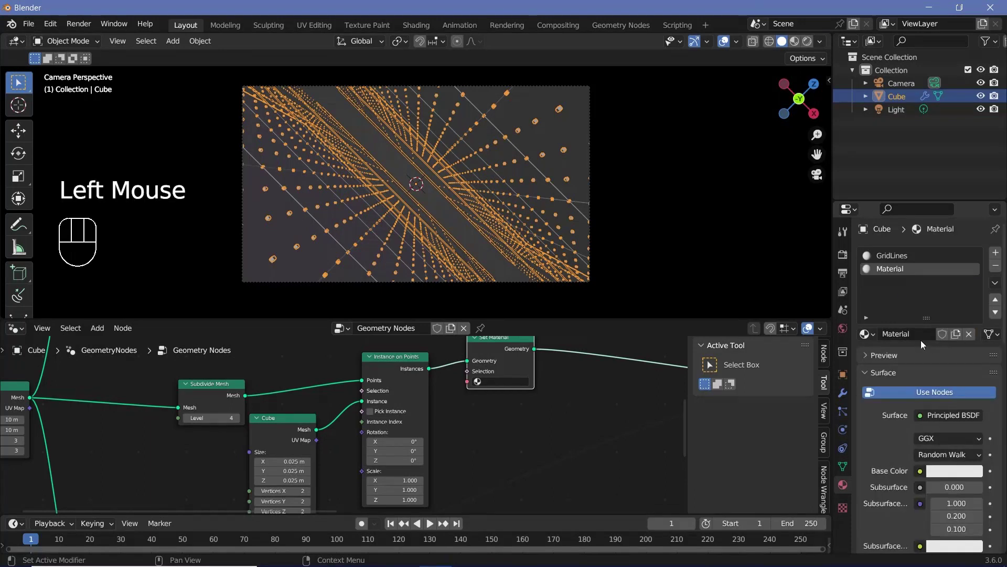
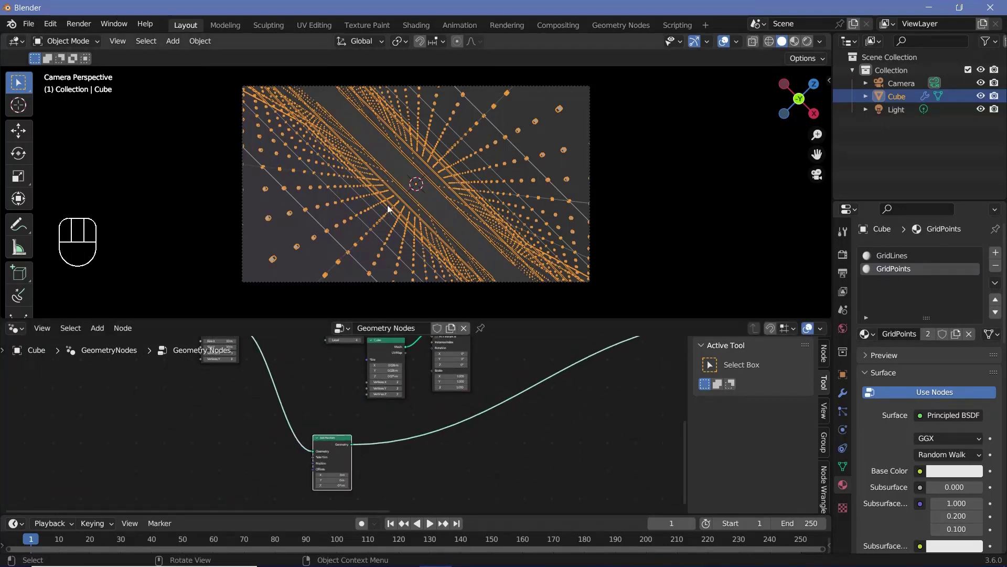
pyautogui.scroll(3)
pyautogui.press('shift+a')
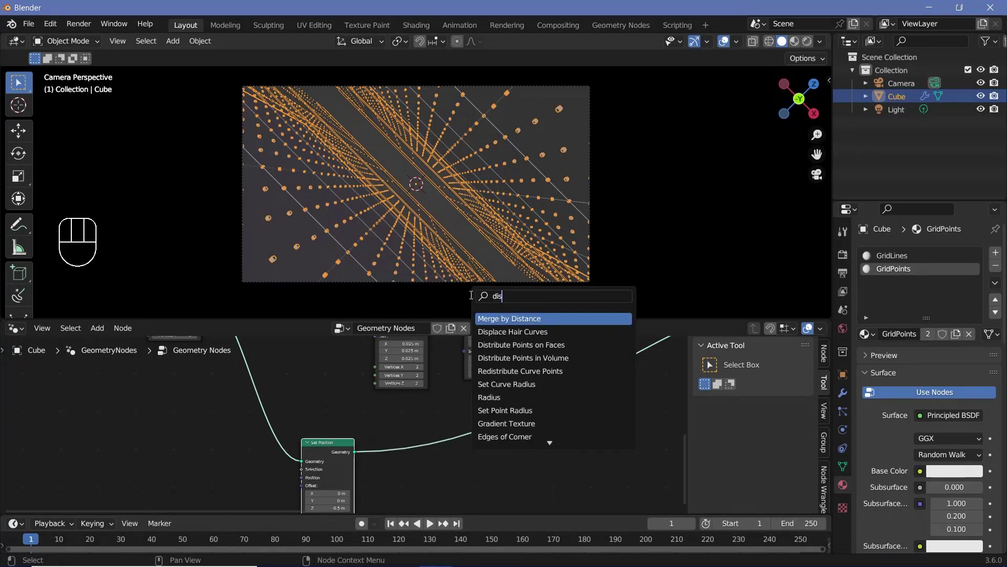
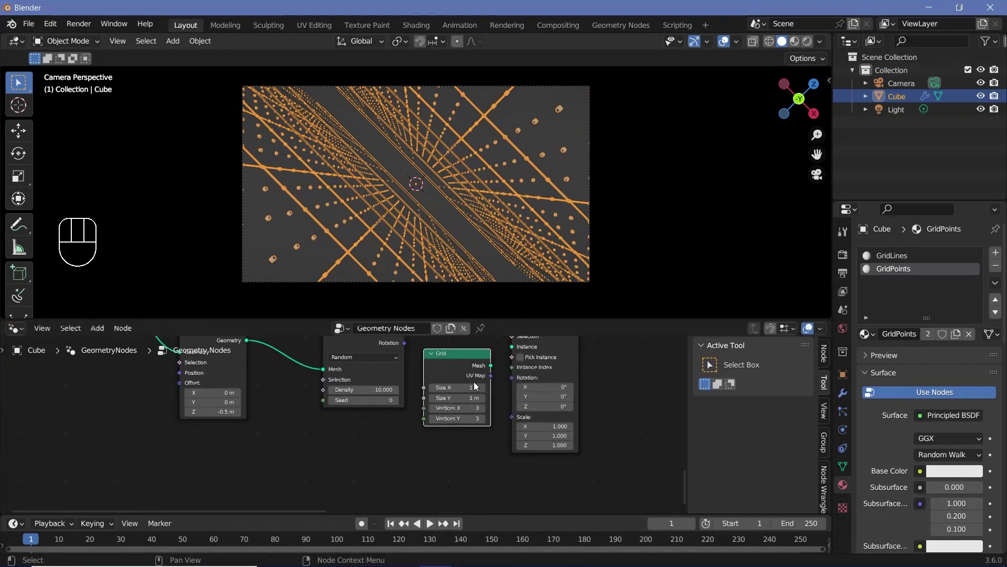
# Place the node for the branch that scatters points on faces and instances small grids.
pyautogui.middleClick(491, 373)
pyautogui.click(482, 402)
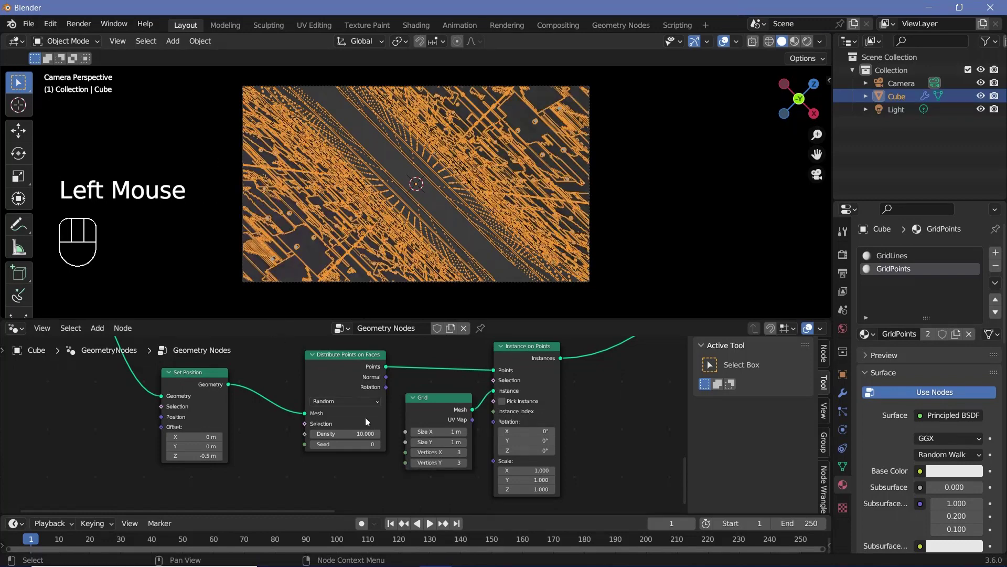
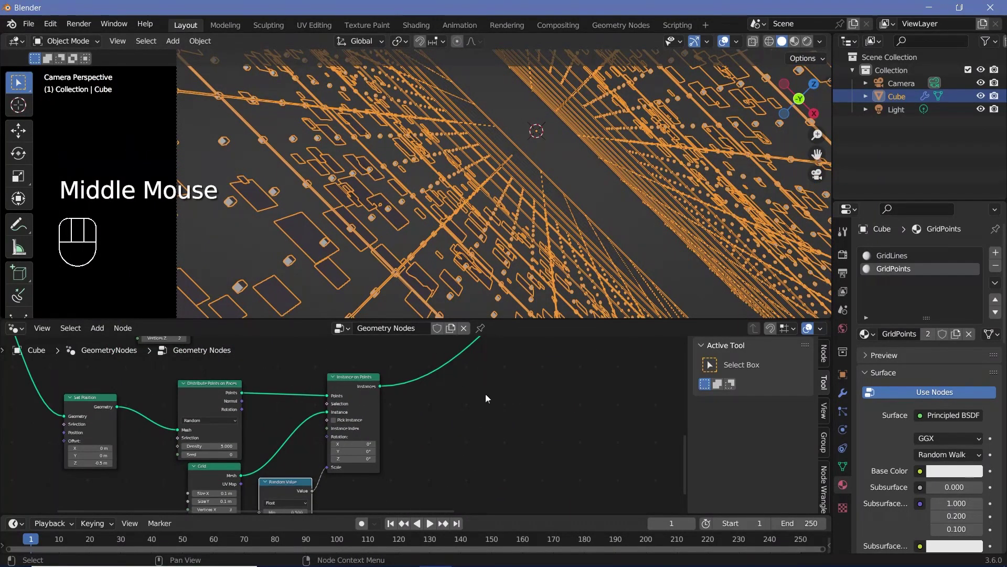
# Add a Set Position node after Instance on Points via node search.
pyautogui.press('shift+a')
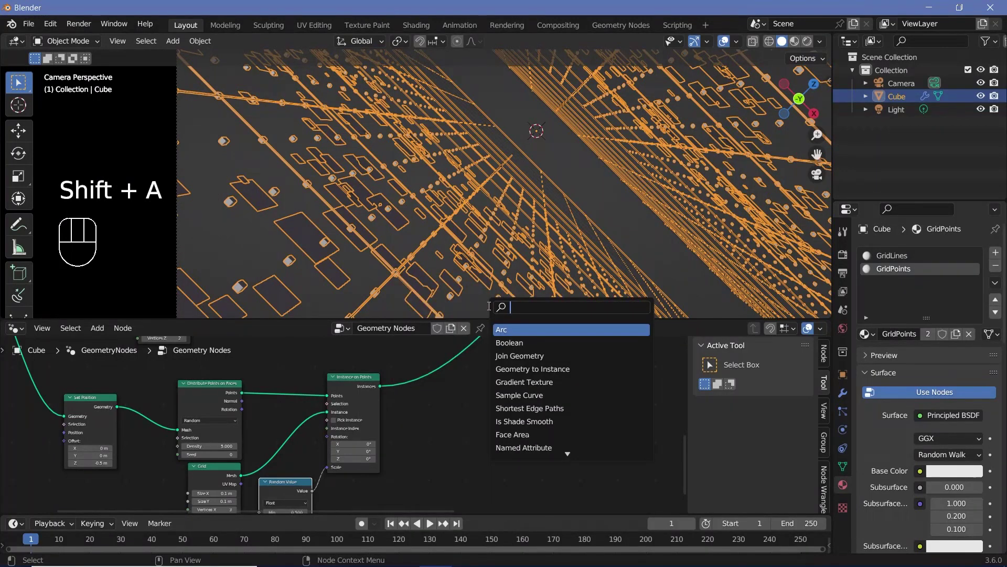
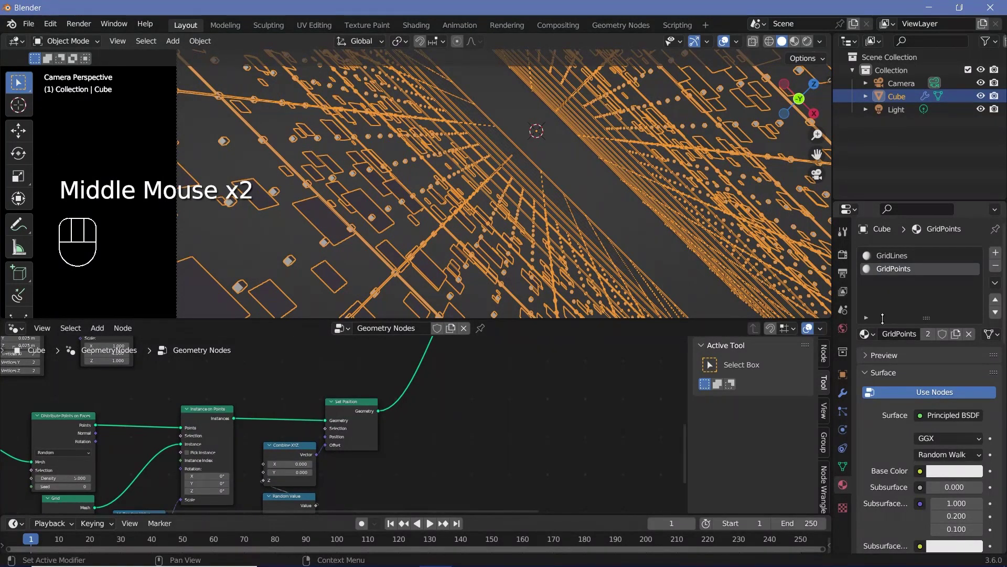
# Add a GridPlanes material slot and place a Set Material node after Set Position.
pyautogui.click(999, 259)
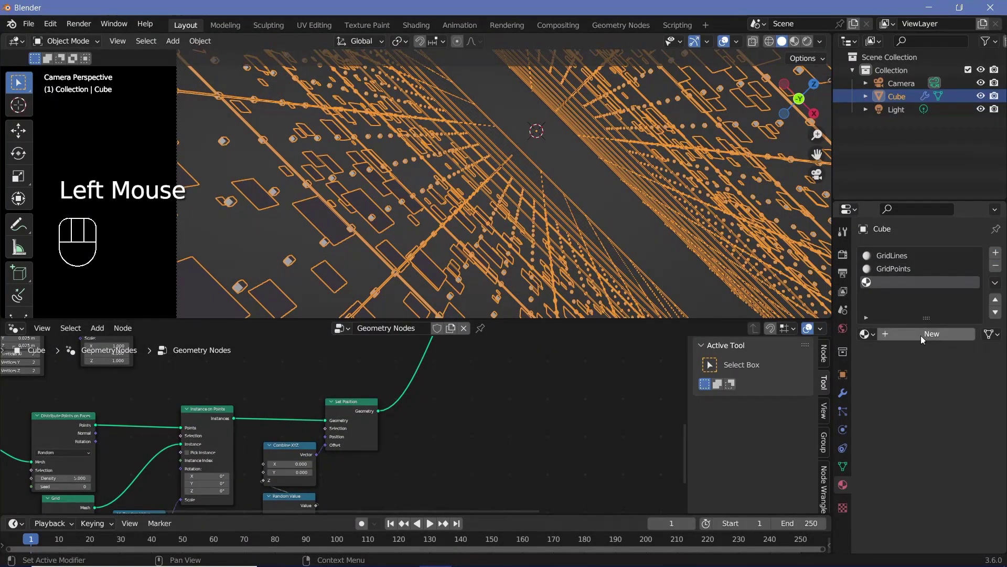
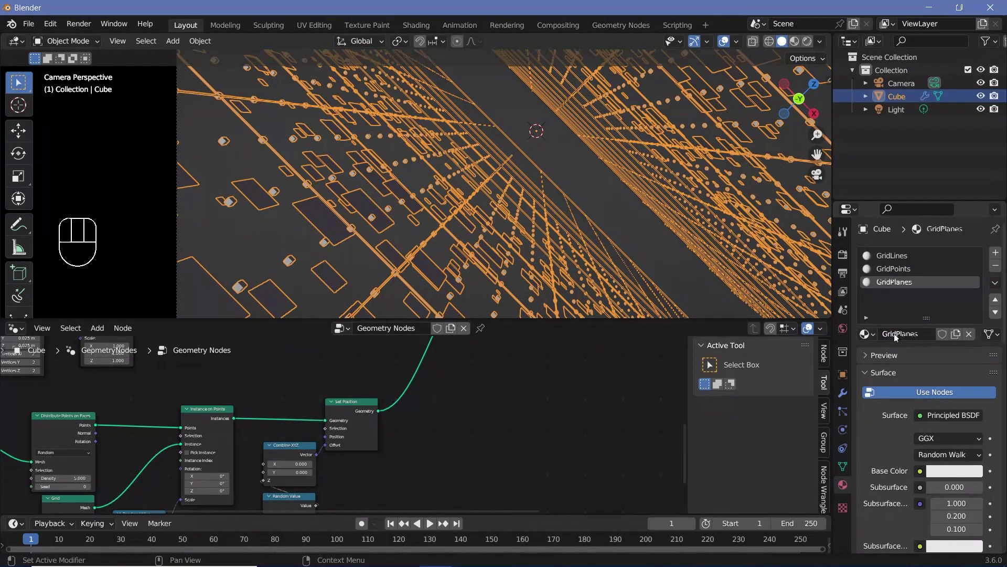
pyautogui.press('shift+a')
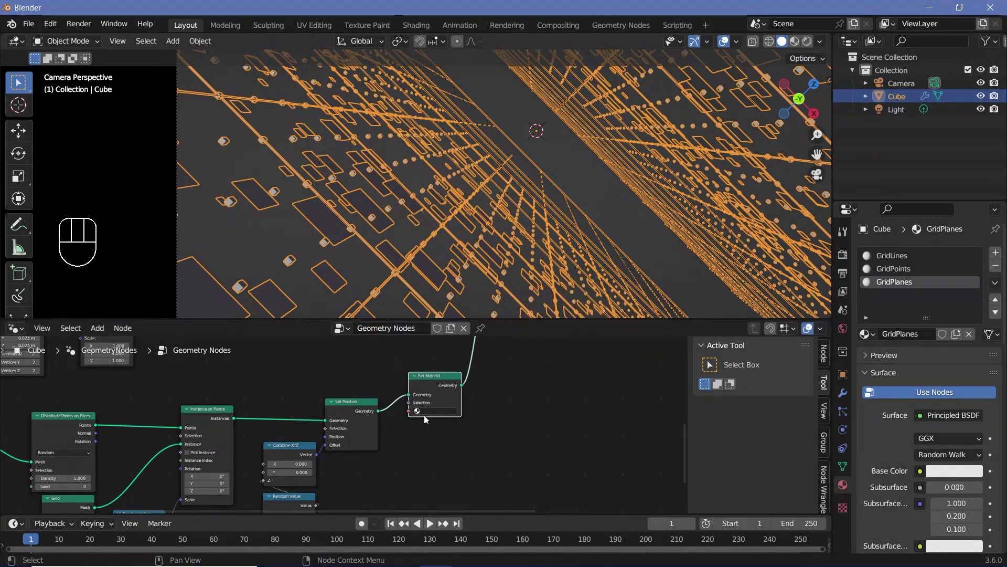
pyautogui.scroll(3)
pyautogui.moveTo(498, 410); pyautogui.dragTo(568, 415)
pyautogui.scroll(-3)
pyautogui.middleClick(482, 411)
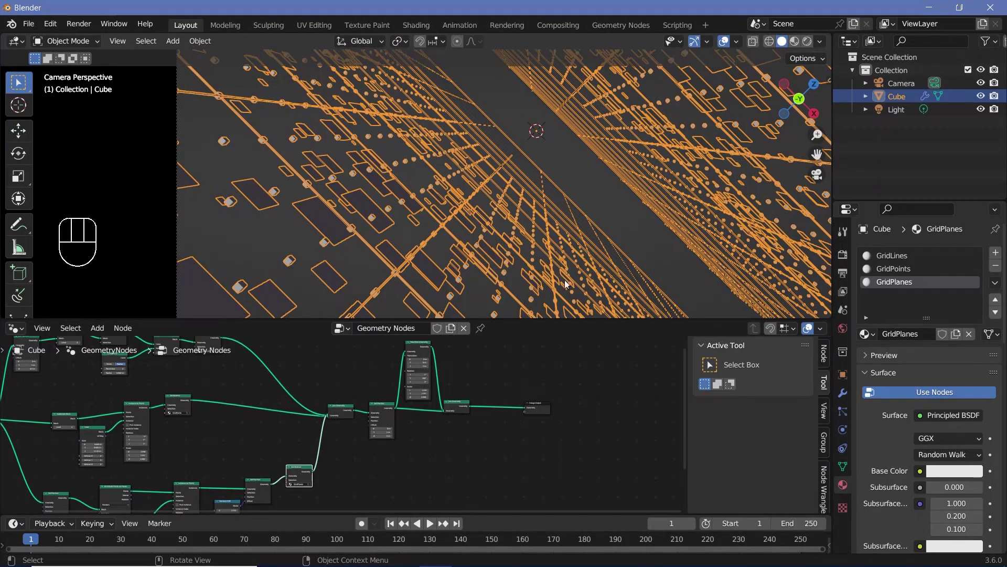
# Duplicate the final Join Geometry node so a second one feeds the Group Output.
pyautogui.middleClick(383, 472)
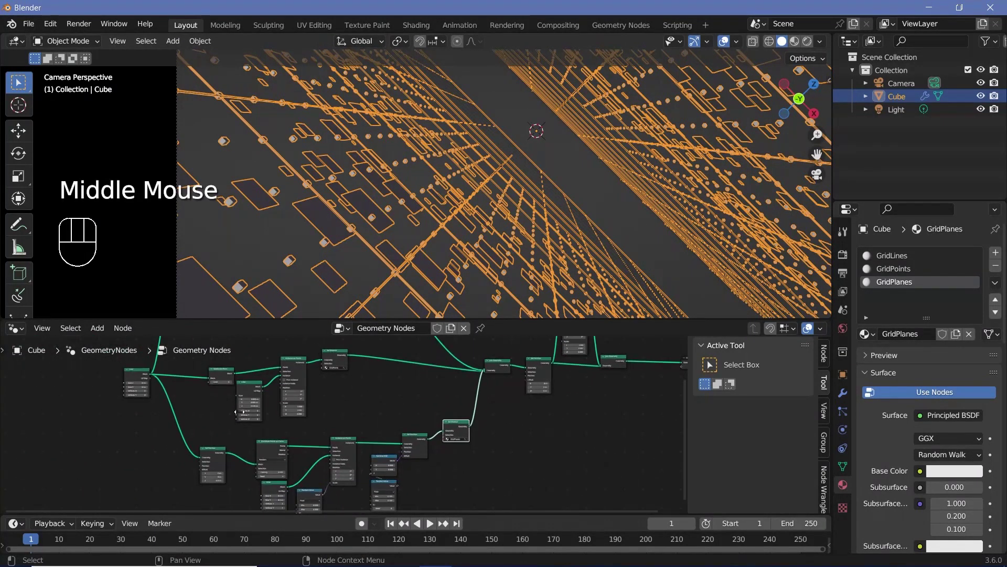
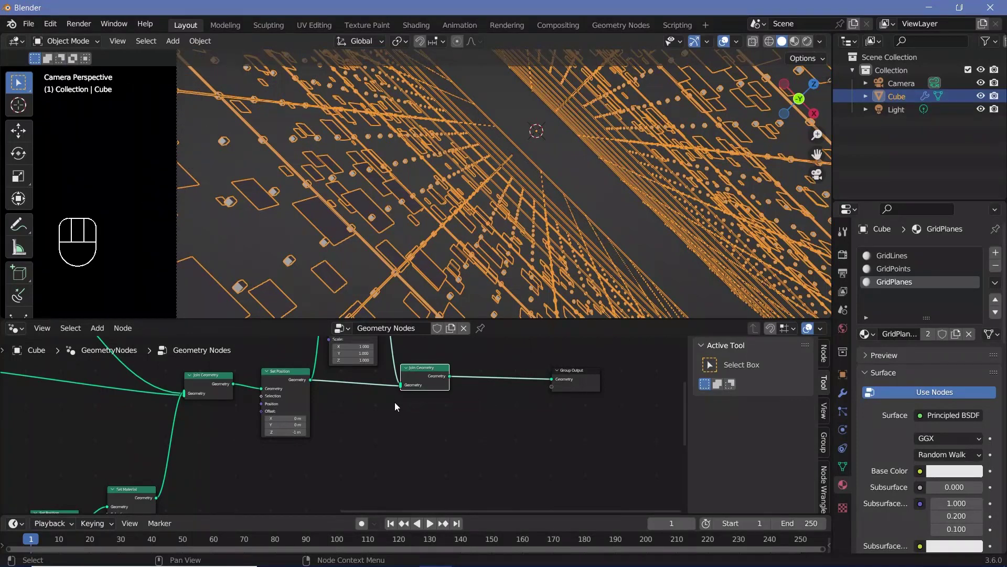
pyautogui.click(425, 387)
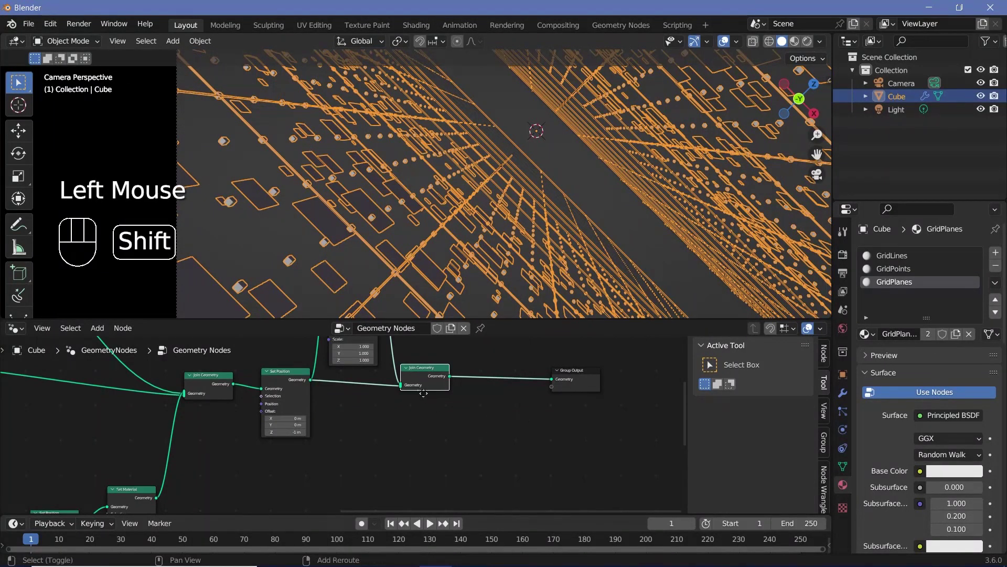
pyautogui.press('shift+d')
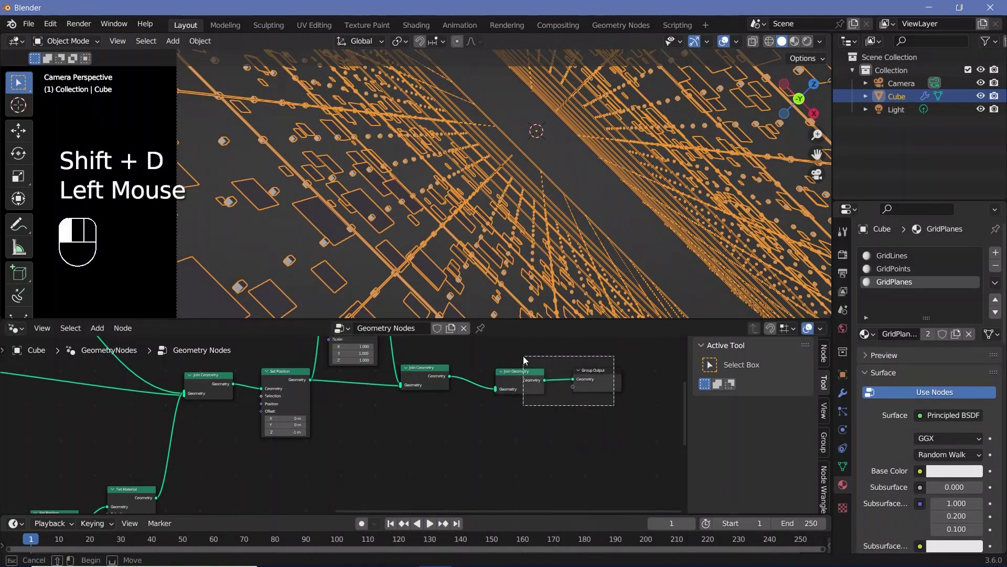
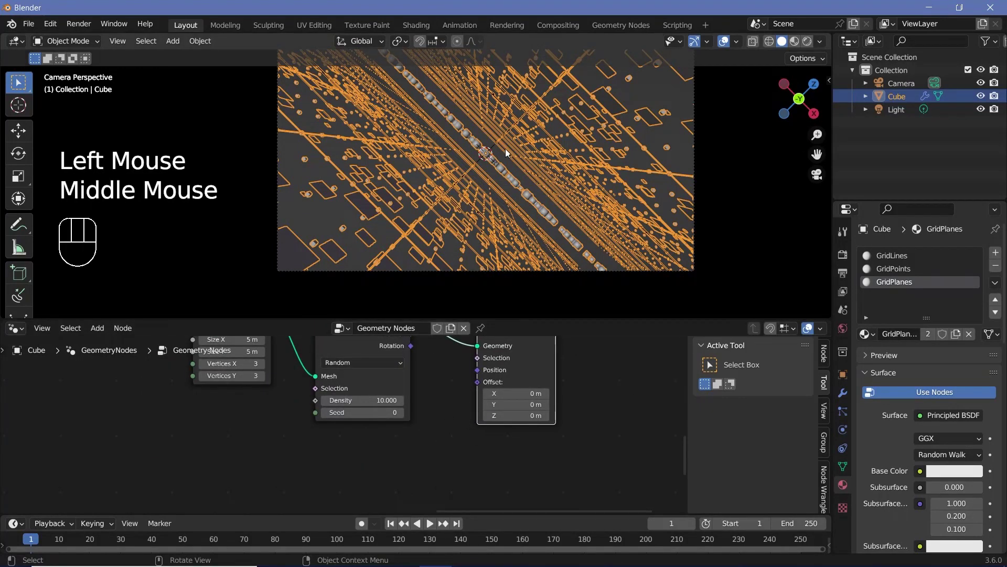
# Add a Set Position after the distributed points with a Random Value driving its Z offset.
pyautogui.press('shift+a')
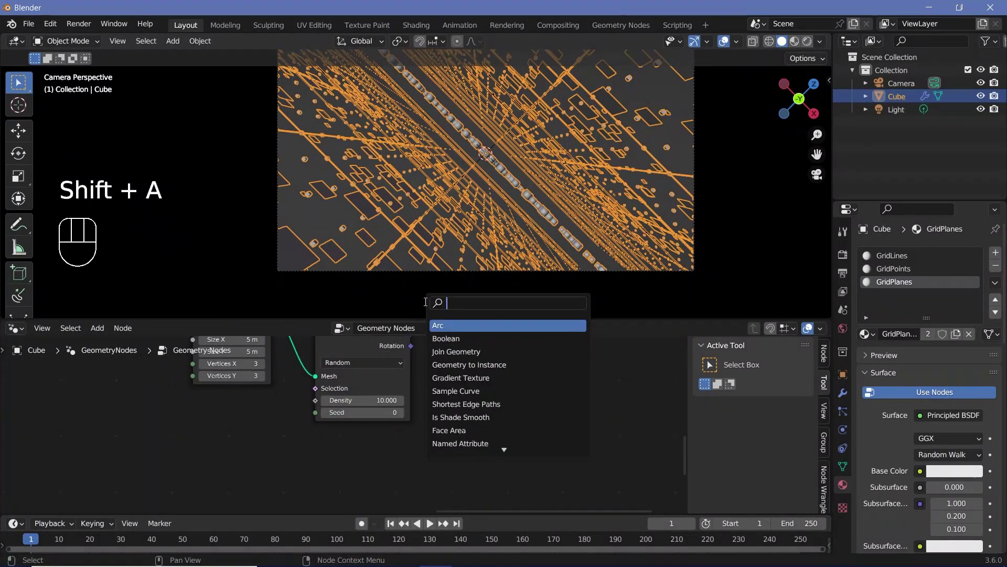
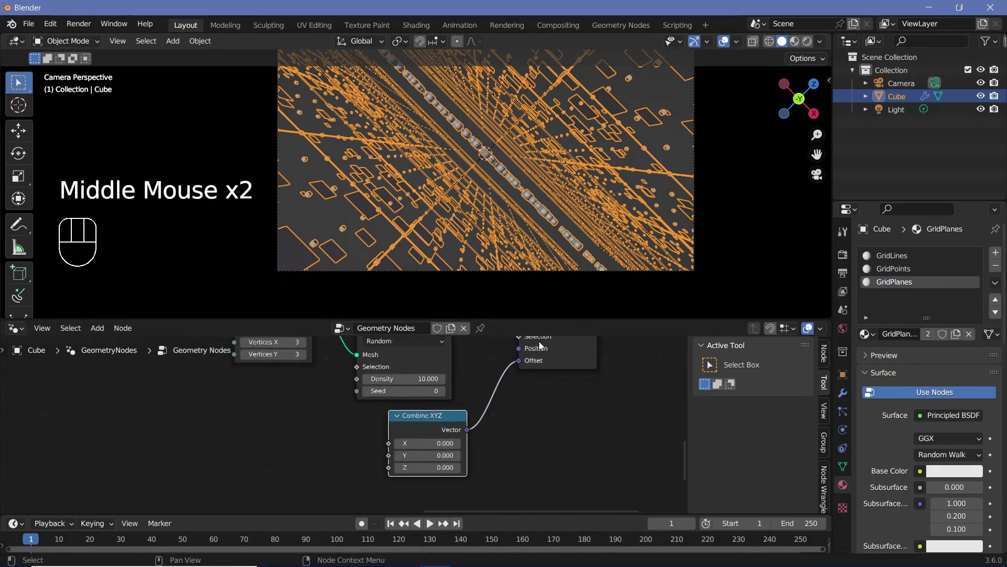
pyautogui.middleClick(410, 459)
pyautogui.press('shift+a')
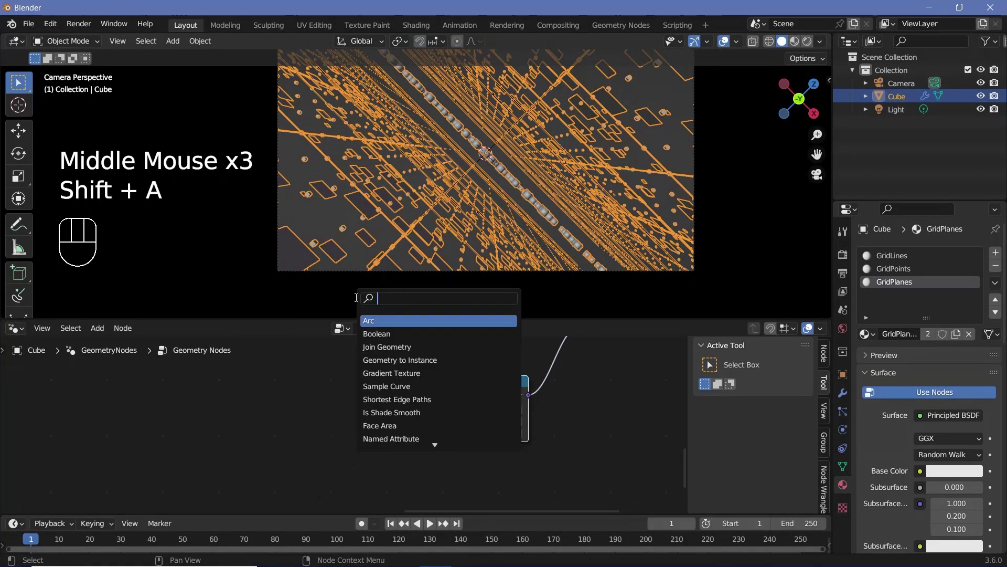
pyautogui.moveTo(428, 416); pyautogui.dragTo(432, 428)
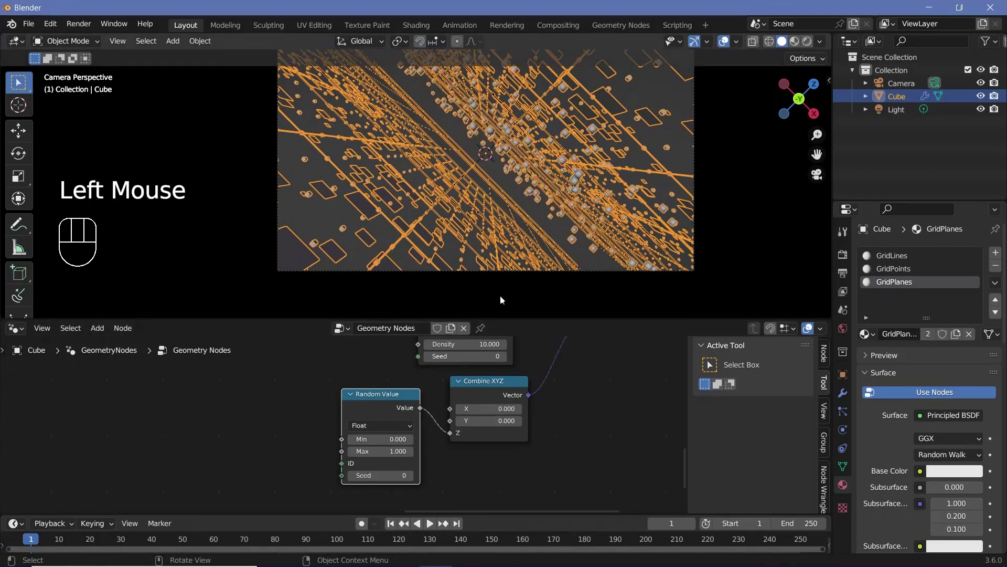
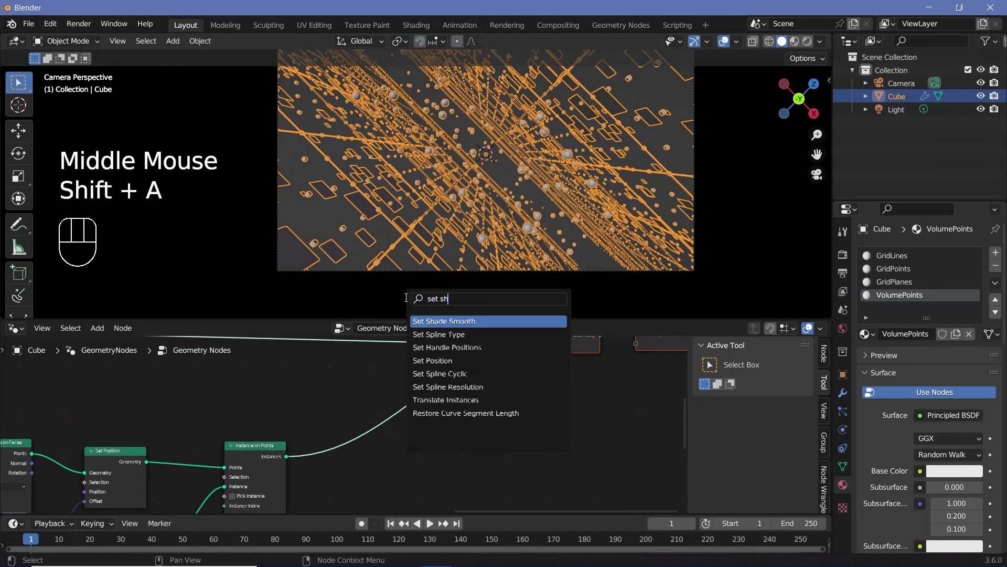
# Add Set Shade Smooth and a VolumePoints Set Material after the sphere instances.
pyautogui.press('shift+s')
pyautogui.press('shift+a')
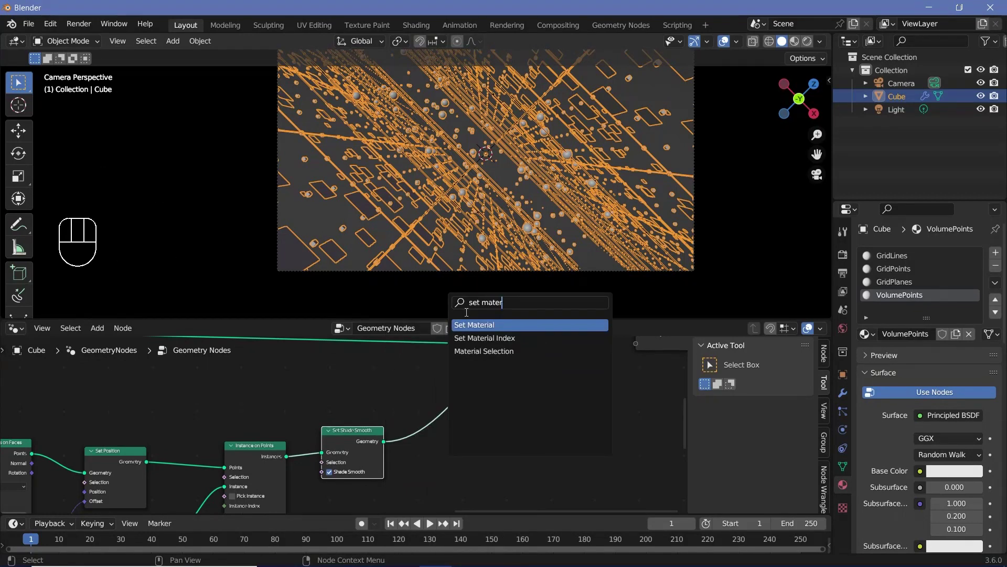
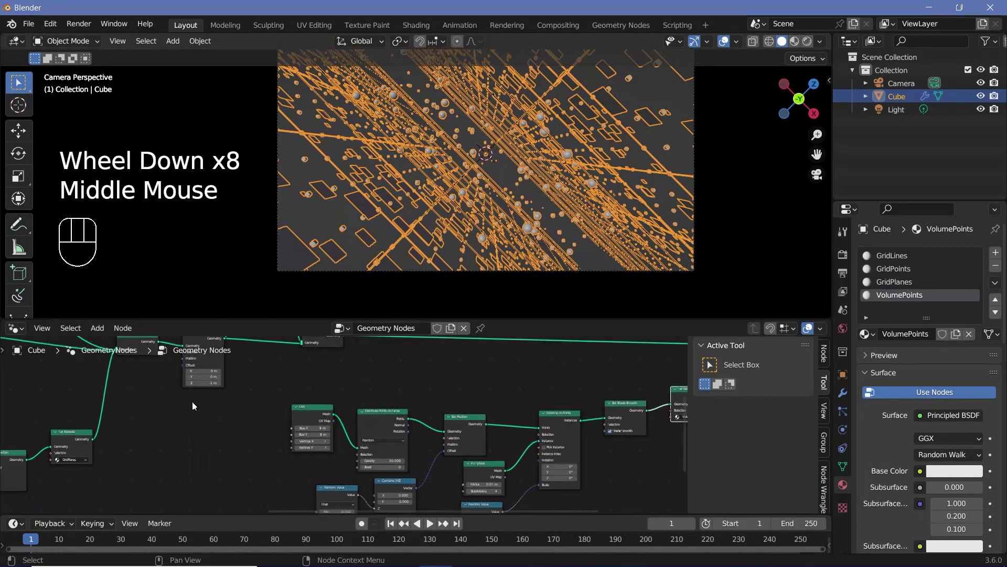
pyautogui.scroll(-3)
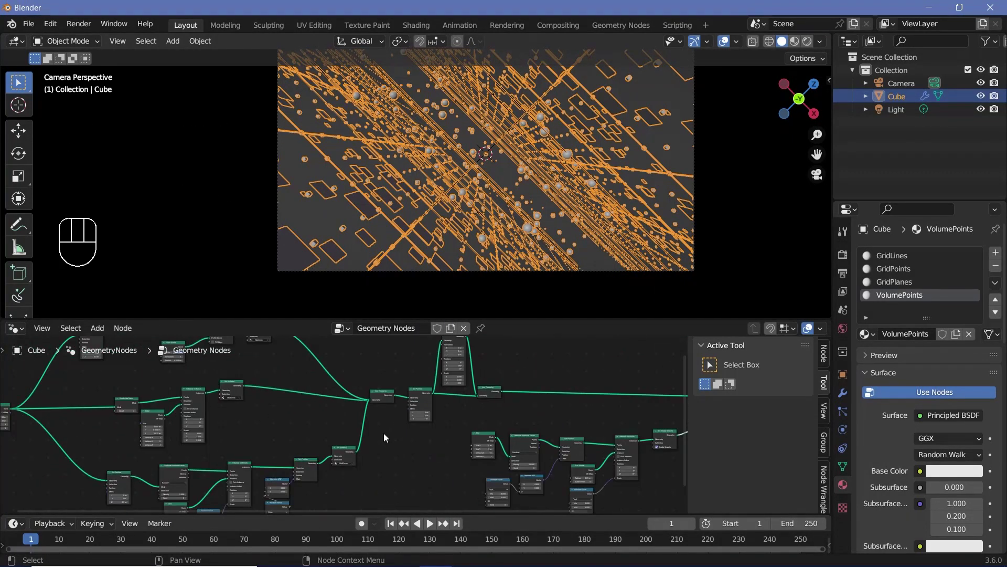
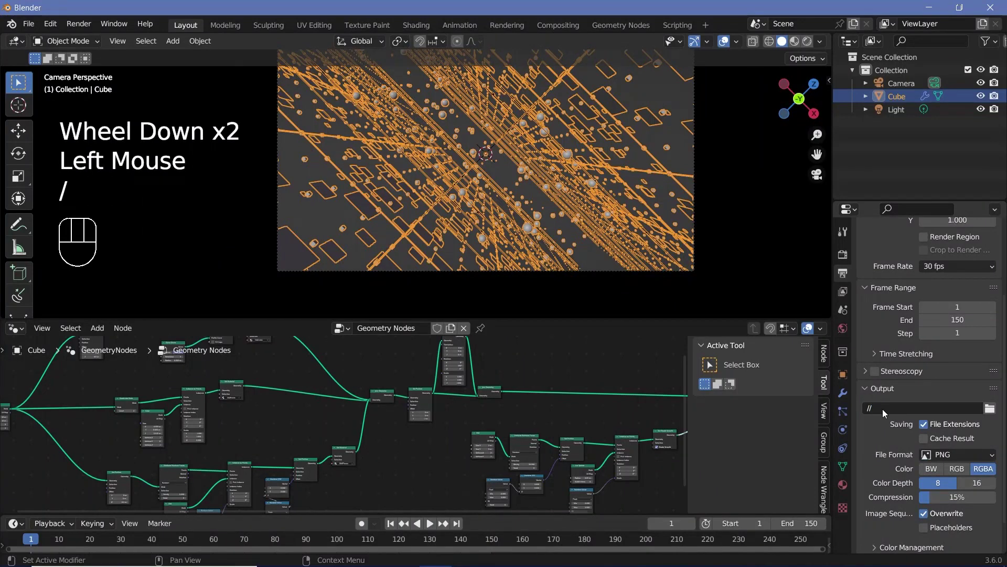
# Set render output to FFmpeg Video in an MPEG-4 container with perceptually lossless quality.
pyautogui.moveTo(924, 458); pyautogui.dragTo(915, 419)
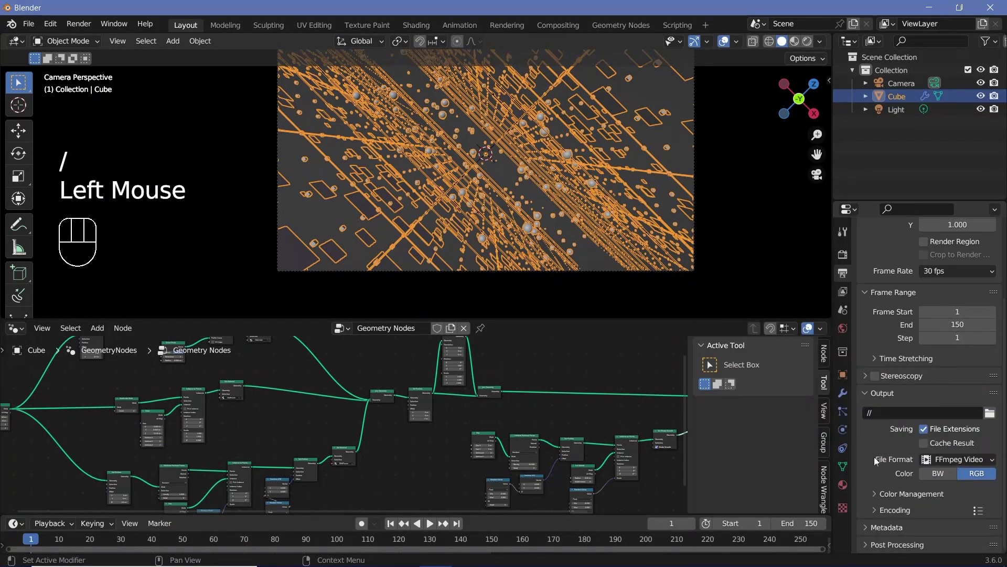
pyautogui.scroll(-3)
pyautogui.moveTo(887, 511); pyautogui.dragTo(880, 501)
pyautogui.scroll(-3)
pyautogui.moveTo(934, 403); pyautogui.dragTo(948, 395)
pyautogui.moveTo(950, 483); pyautogui.dragTo(951, 438)
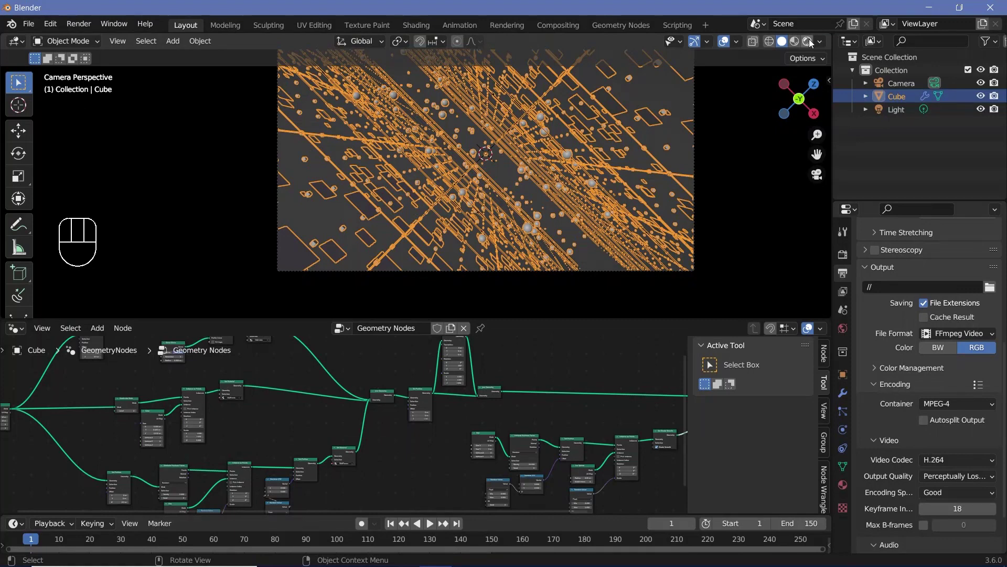
# Switch the 3D viewport to Rendered shading.
pyautogui.click(760, 42)
pyautogui.click(729, 41)
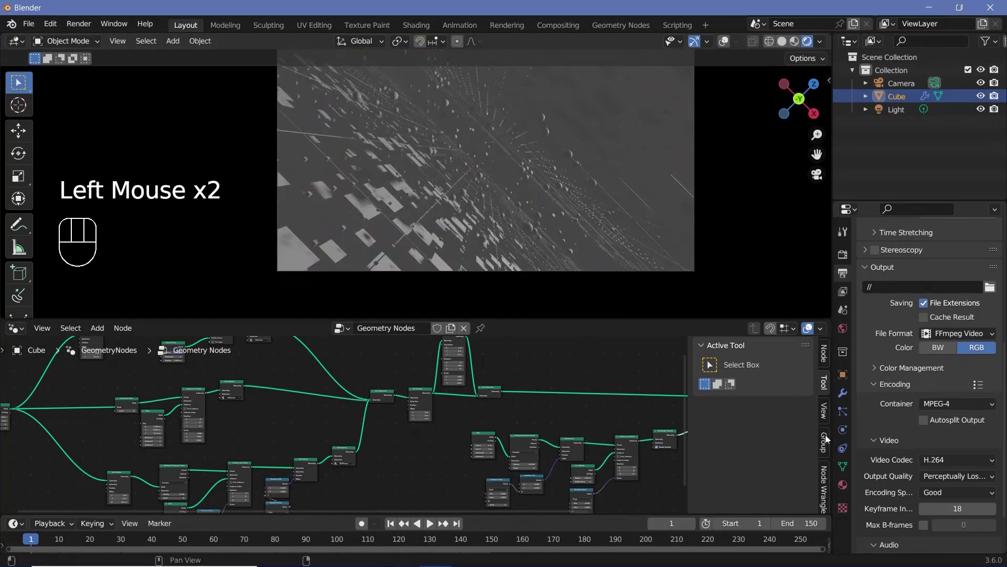
# Delete the Light from the scene and reselect the Cube.
pyautogui.click(899, 116)
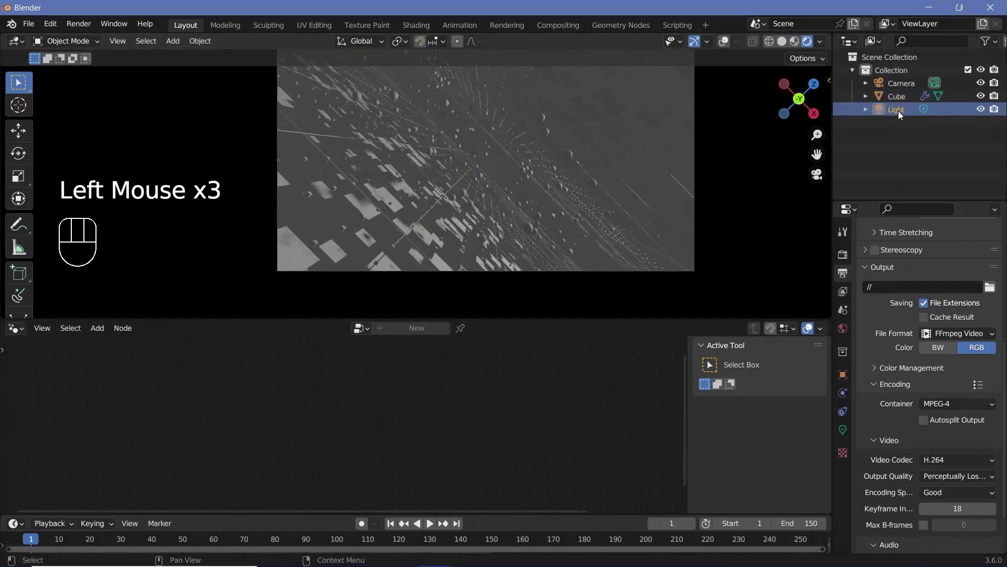
pyautogui.press('Delete')
pyautogui.click(476, 235)
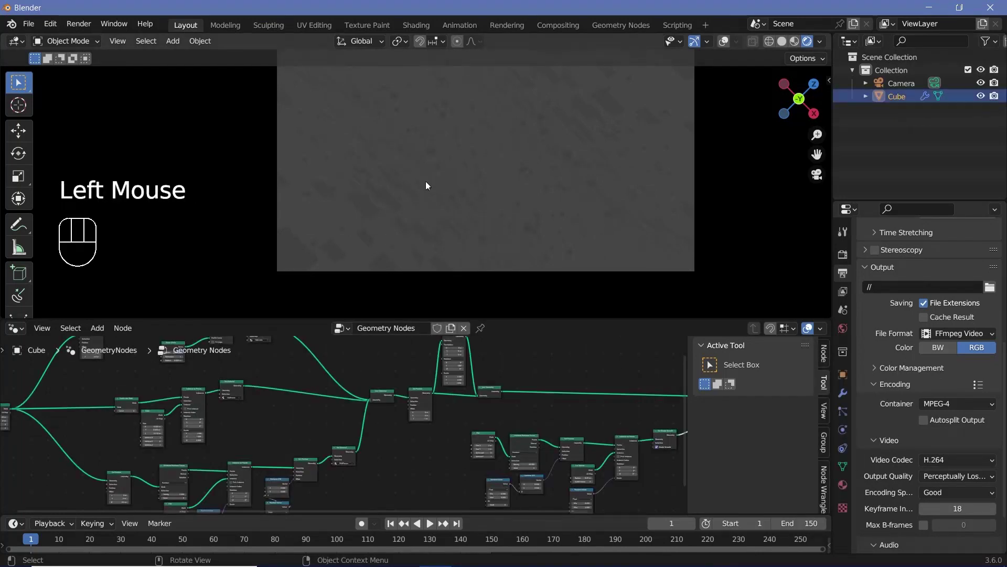
# Switch the lower editor to the Shader Editor showing the VolumePoints material.
pyautogui.moveTo(22, 333); pyautogui.dragTo(54, 459)
pyautogui.moveTo(94, 451); pyautogui.dragTo(344, 497)
pyautogui.scroll(3)
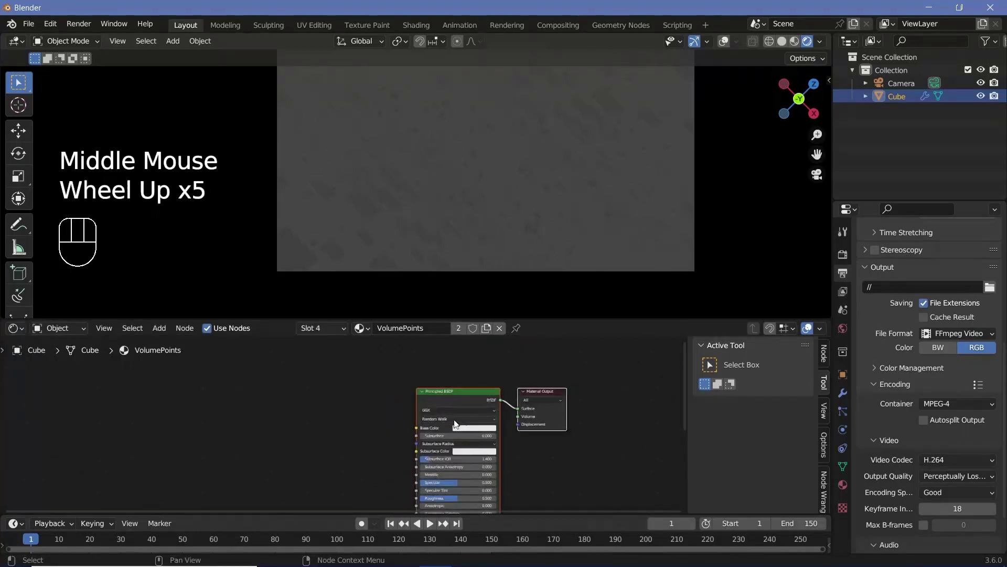
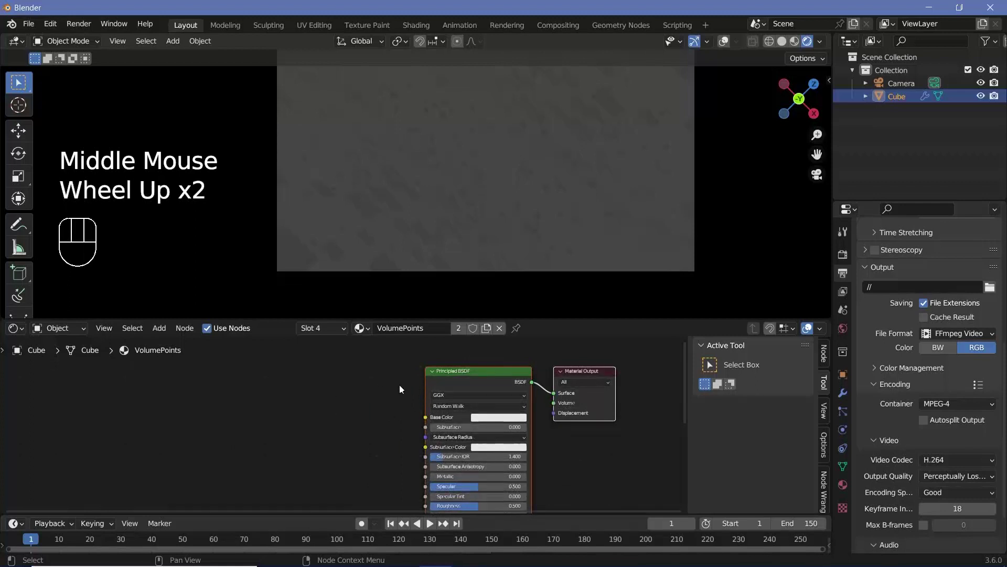
# Replace Principled BSDF with Emission driven by Layer Weight Facing through a Color Ramp.
pyautogui.click(412, 375)
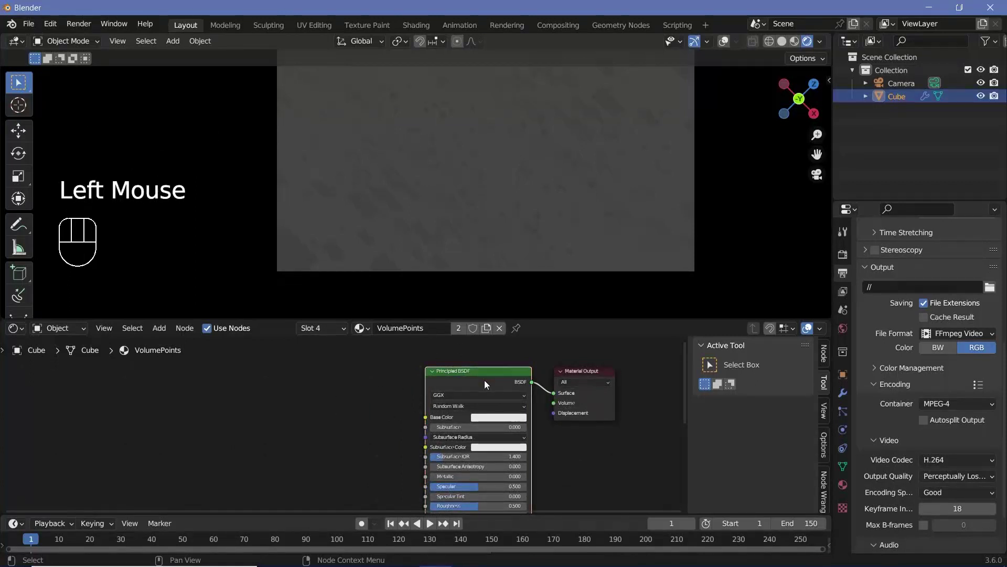
pyautogui.press('x')
pyautogui.press('shift+a')
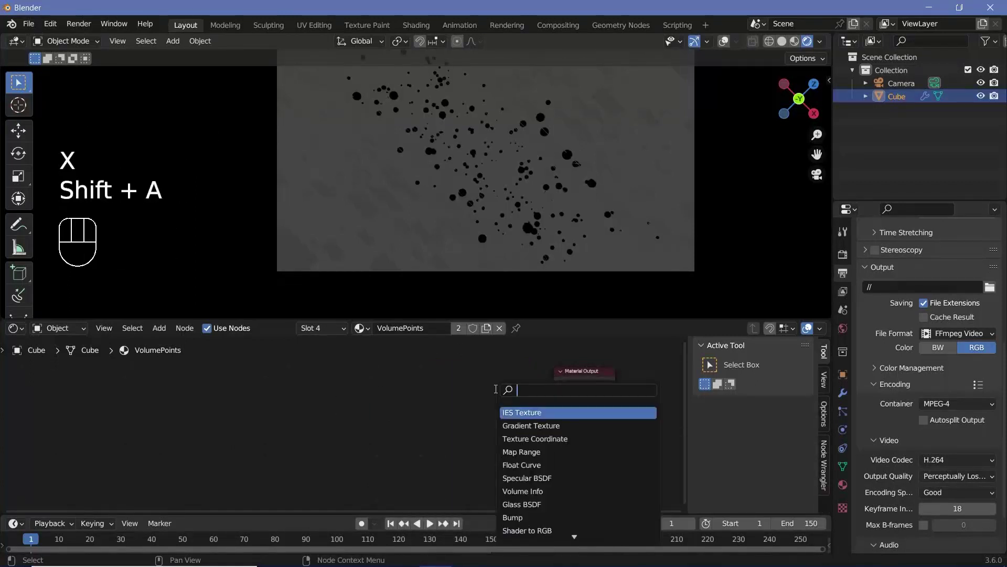
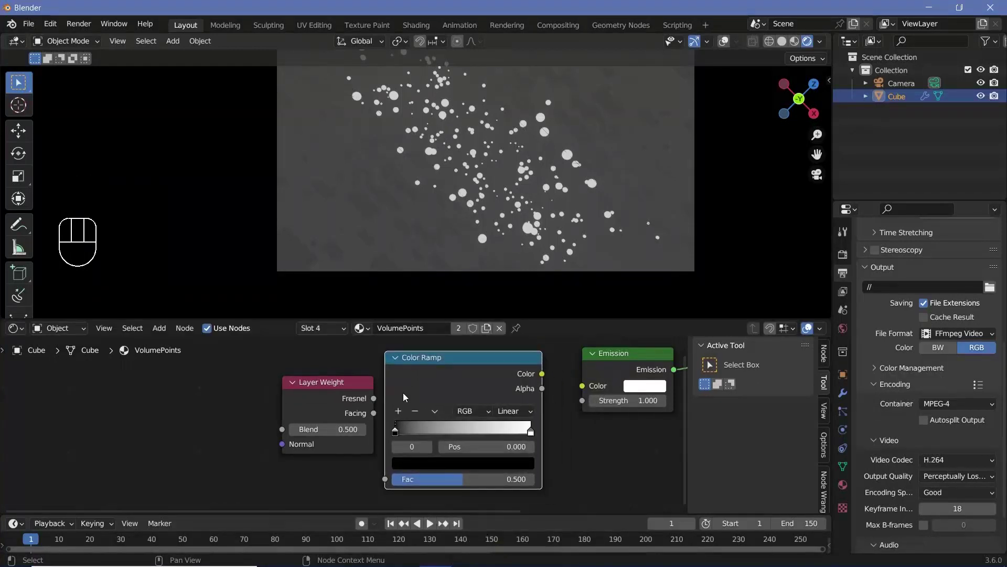
pyautogui.moveTo(385, 428); pyautogui.dragTo(472, 407)
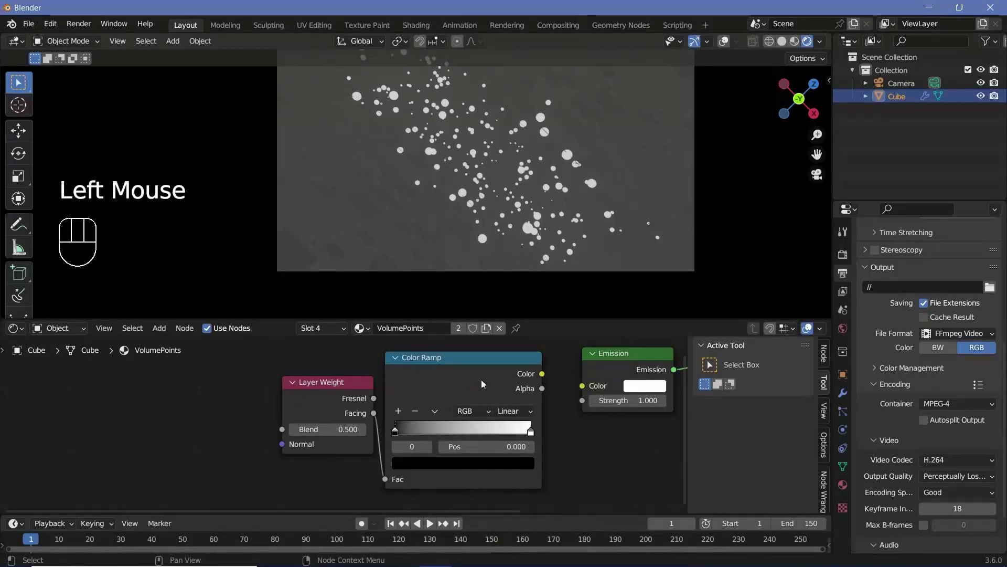
pyautogui.moveTo(548, 375); pyautogui.dragTo(577, 495)
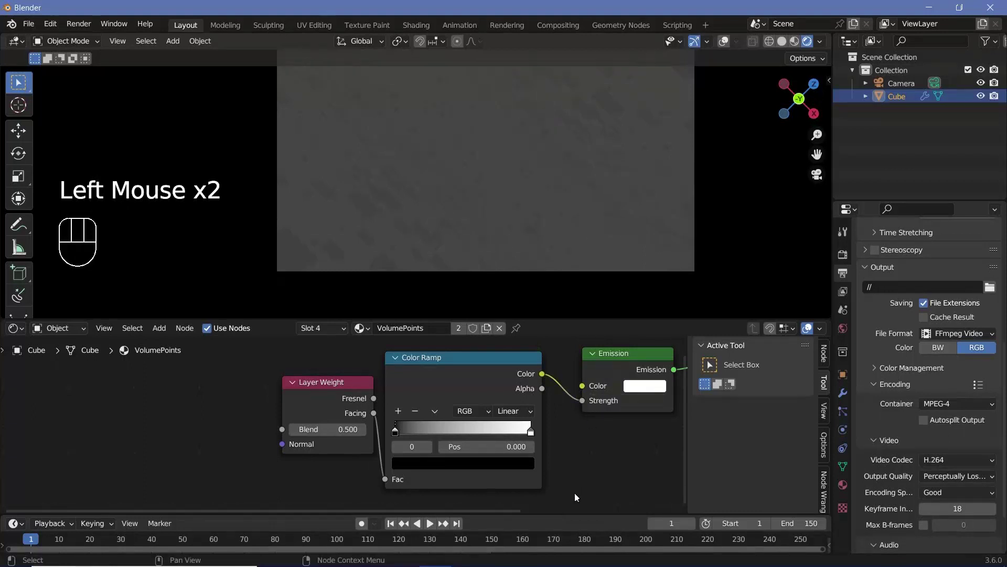
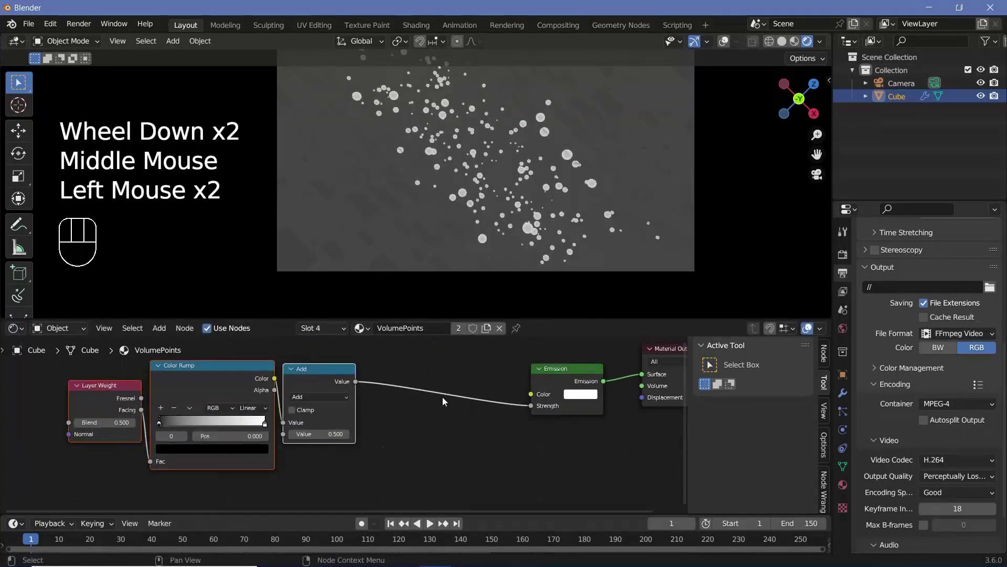
# Insert Add and a 46.3-exponent Power math node before Emission strength and make the colour green.
pyautogui.press('shift+a')
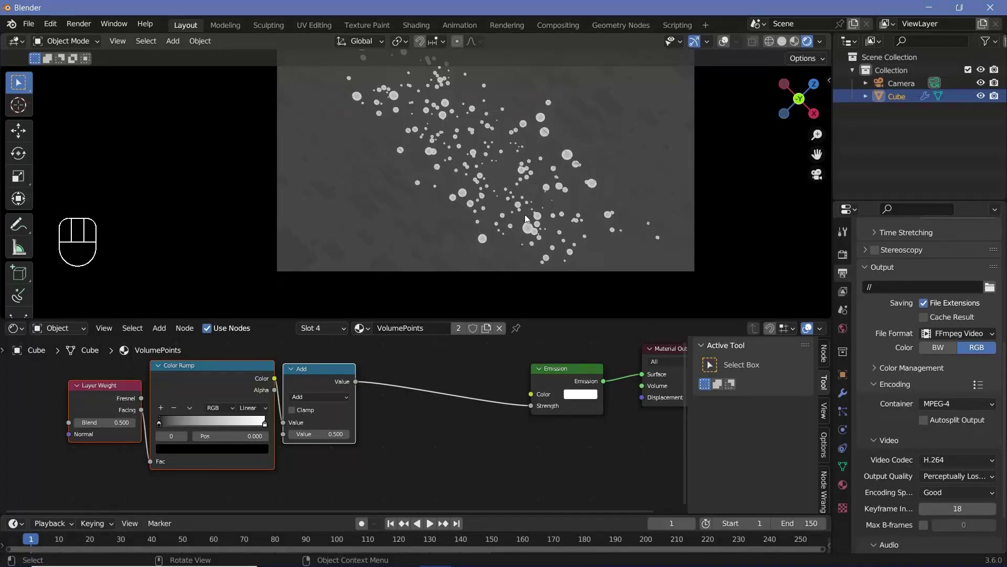
pyautogui.scroll(3)
pyautogui.middleClick(457, 429)
pyautogui.press('shift+a')
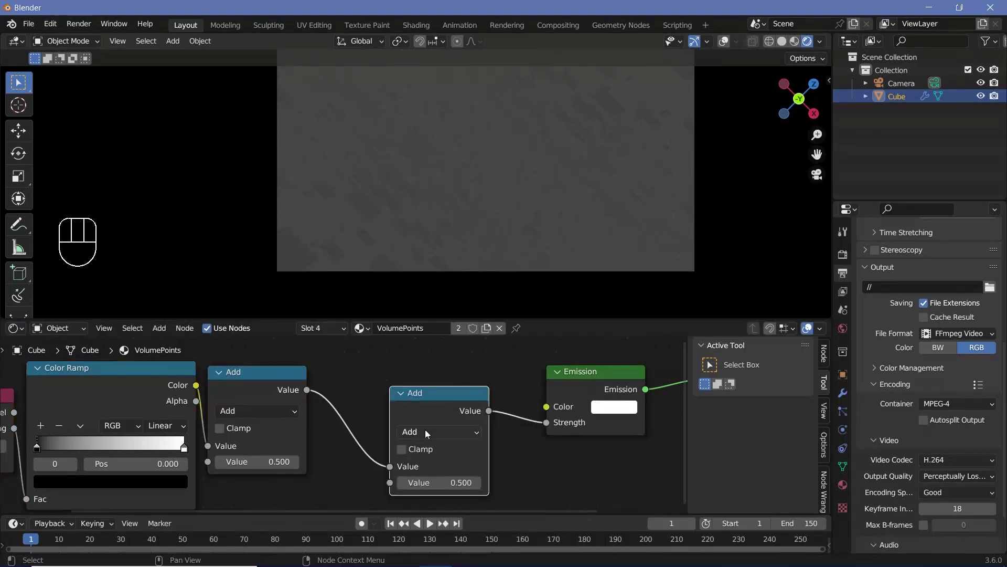
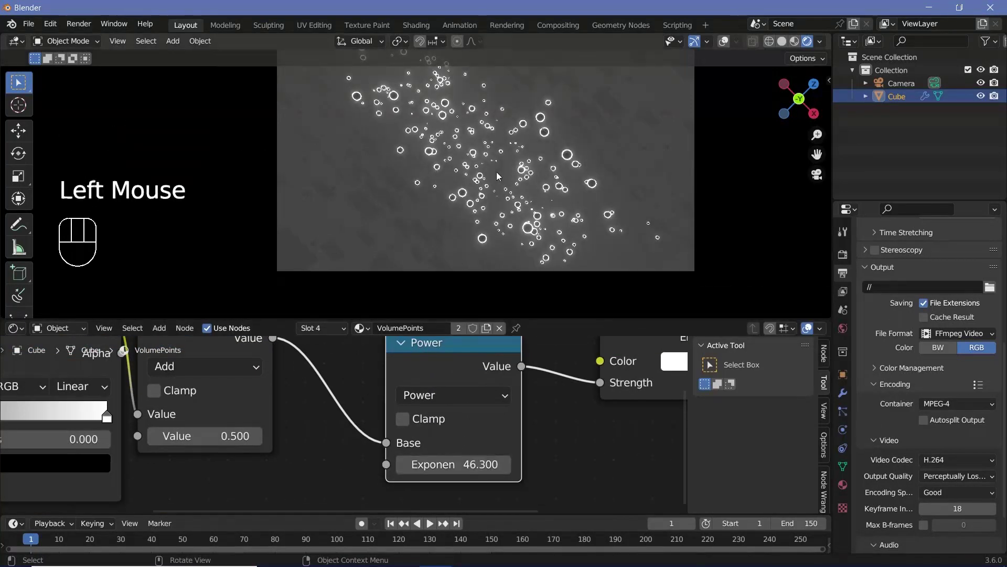
pyautogui.scroll(3)
pyautogui.scroll(-3)
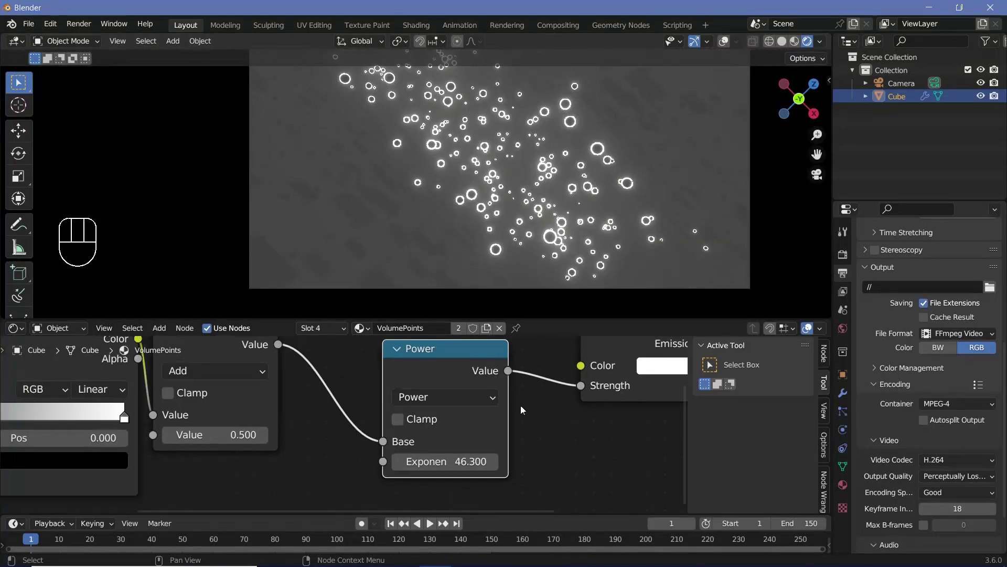
pyautogui.middleClick(436, 427)
pyautogui.click(467, 406)
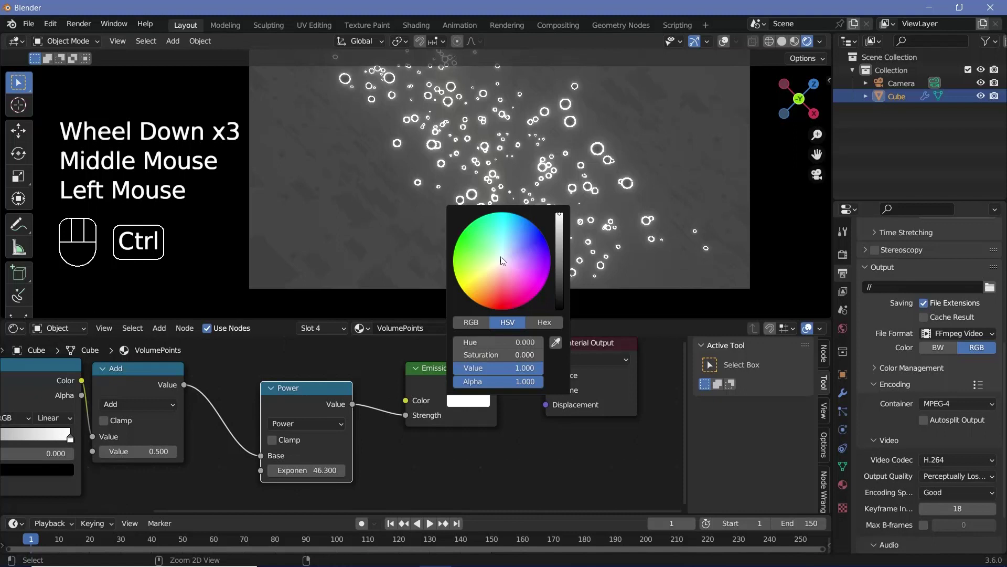
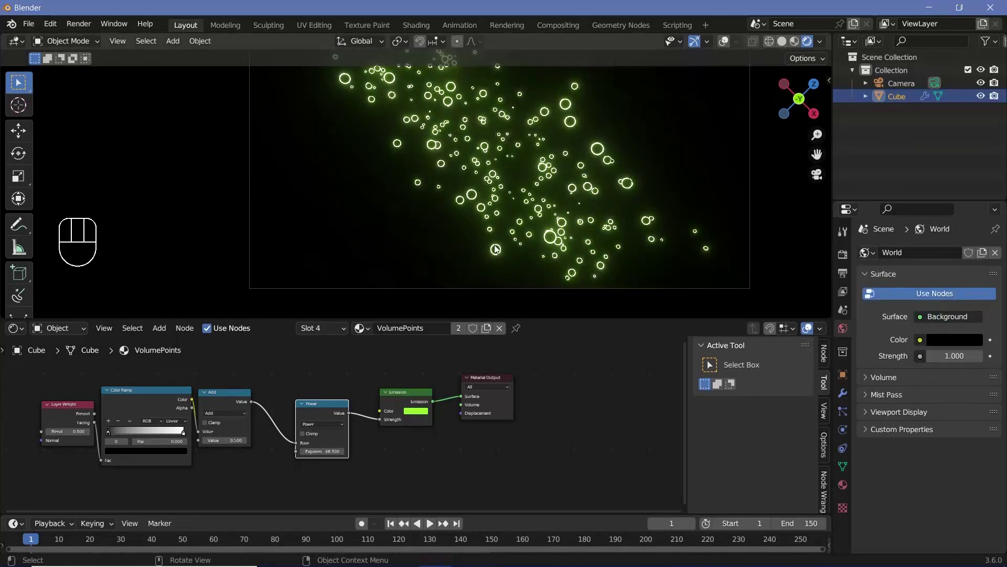
# Give GridPlanes a green emission with Object Info driving its alpha.
pyautogui.click(845, 489)
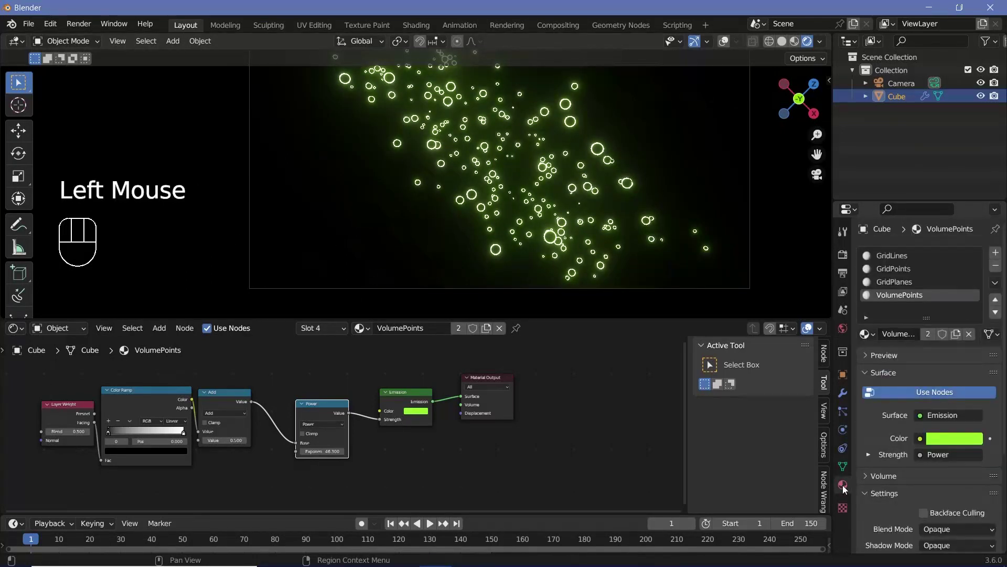
pyautogui.click(895, 285)
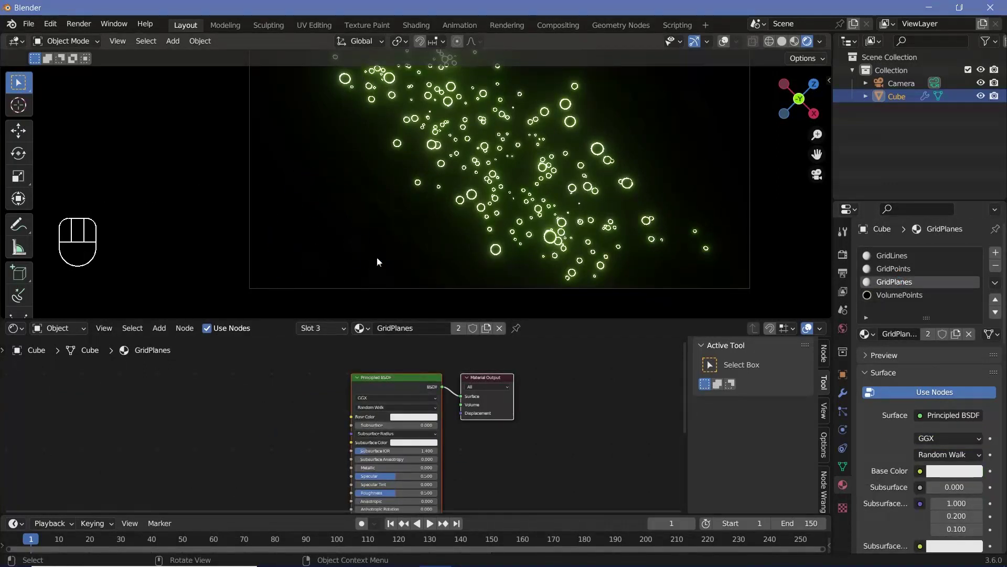
pyautogui.scroll(-3)
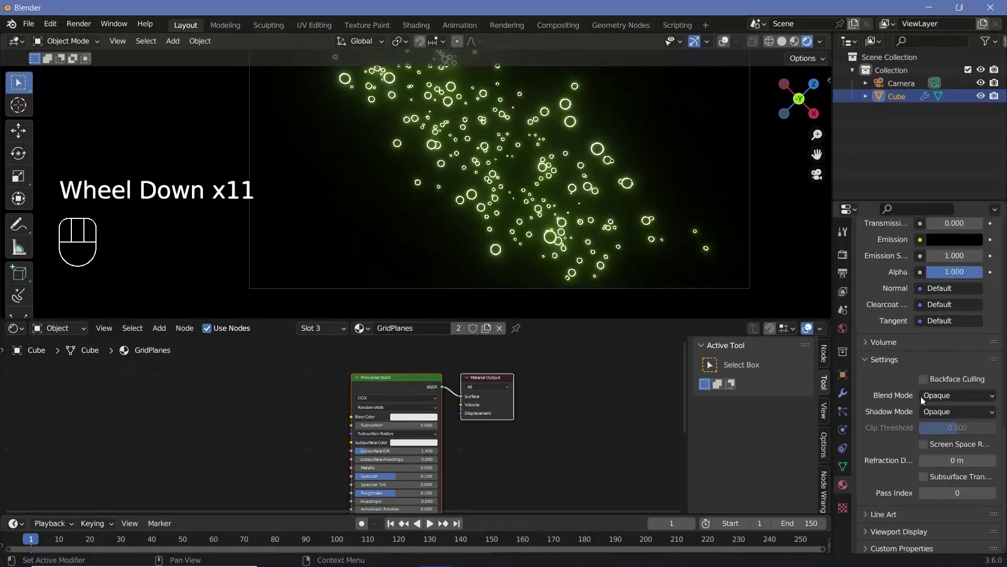
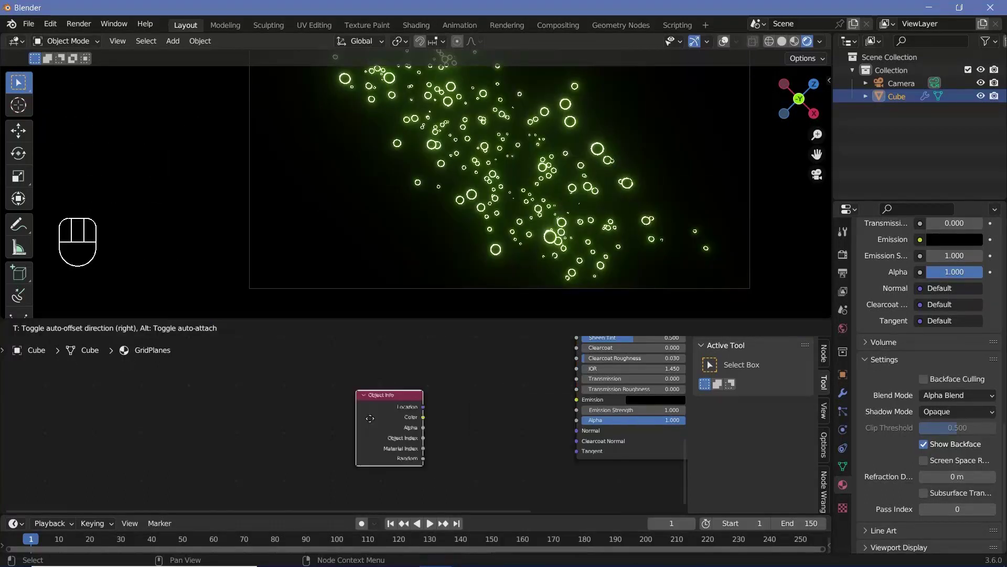
pyautogui.moveTo(424, 464); pyautogui.dragTo(311, 456)
pyautogui.middleClick(311, 456)
pyautogui.scroll(3)
pyautogui.click(460, 447)
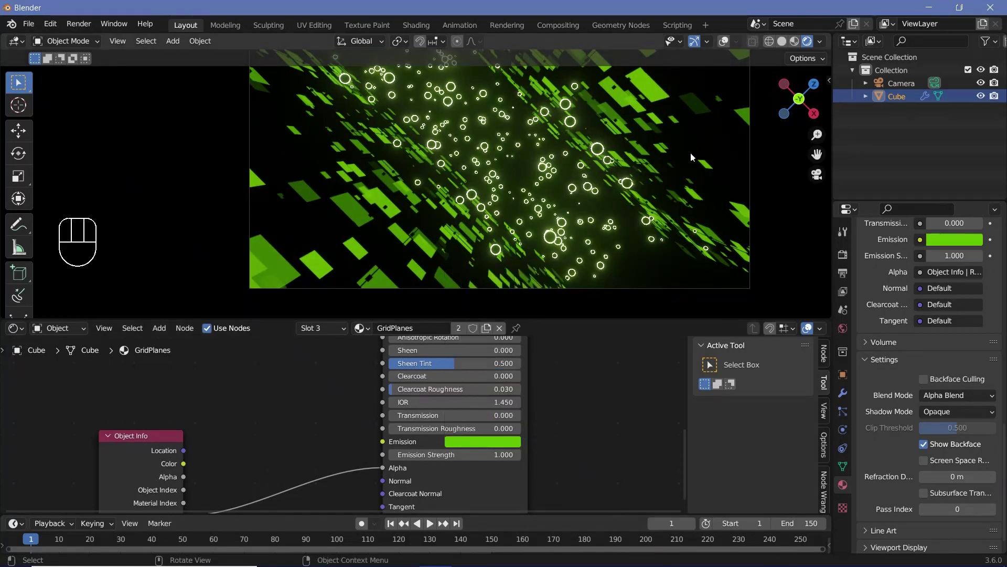
# Orbit and zoom the viewport to inspect the translucent green planes among the rings.
pyautogui.scroll(3)
pyautogui.moveTo(391, 211); pyautogui.dragTo(426, 206)
pyautogui.scroll(3)
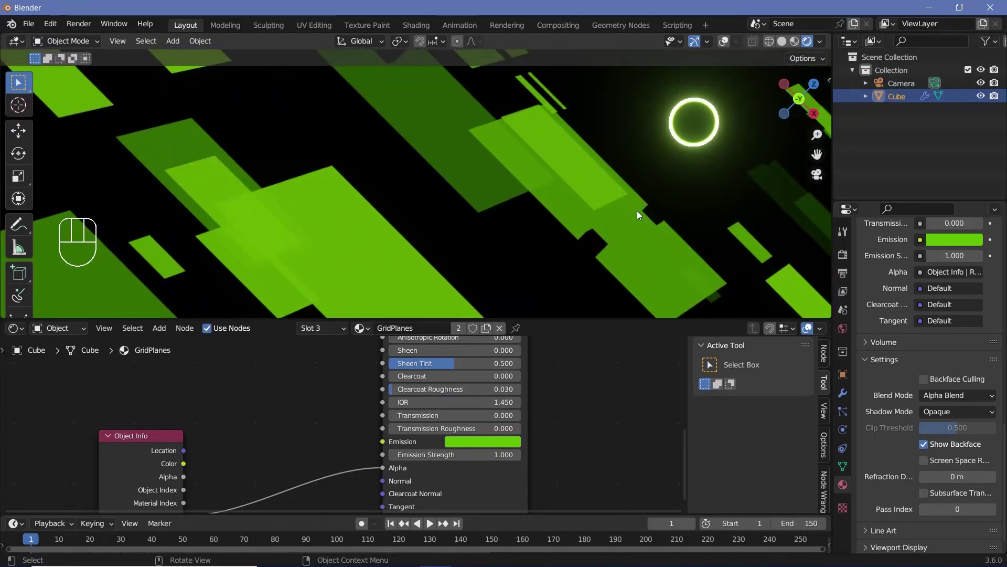
pyautogui.scroll(-3)
pyautogui.moveTo(619, 208); pyautogui.dragTo(546, 204)
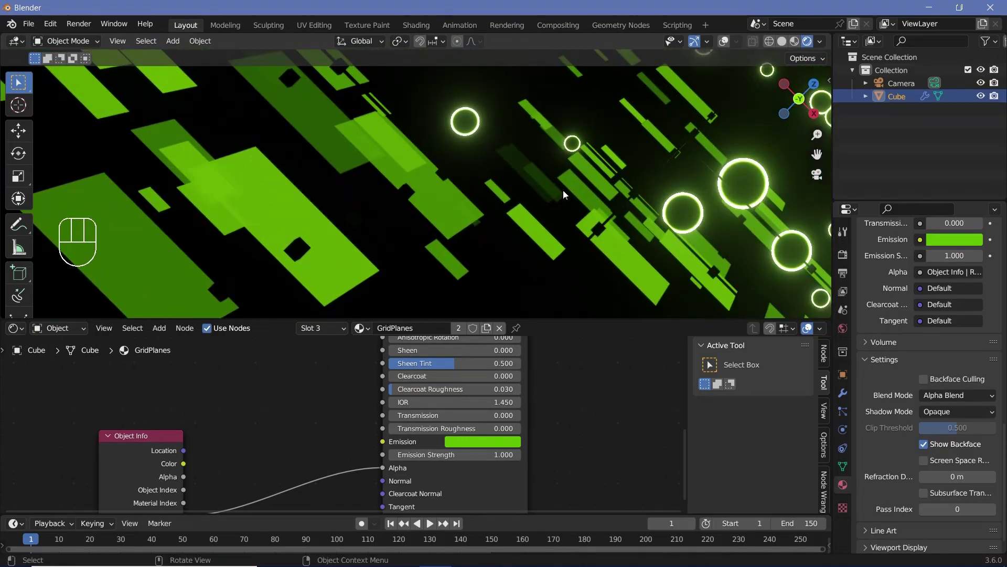
pyautogui.scroll(-3)
pyautogui.moveTo(543, 206); pyautogui.dragTo(508, 251)
pyautogui.scroll(3)
pyautogui.scroll(-3)
pyautogui.middleClick(447, 224)
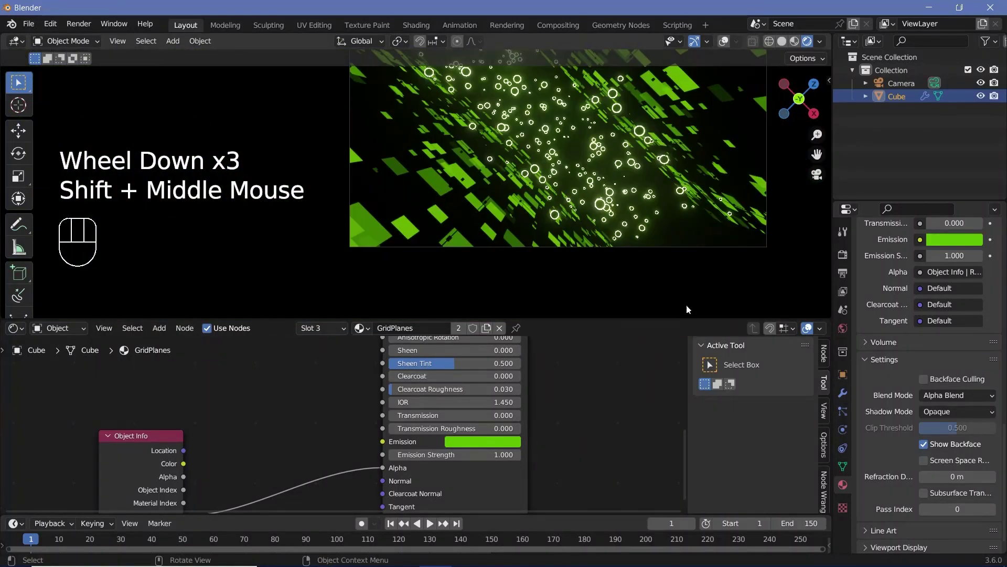
pyautogui.scroll(3)
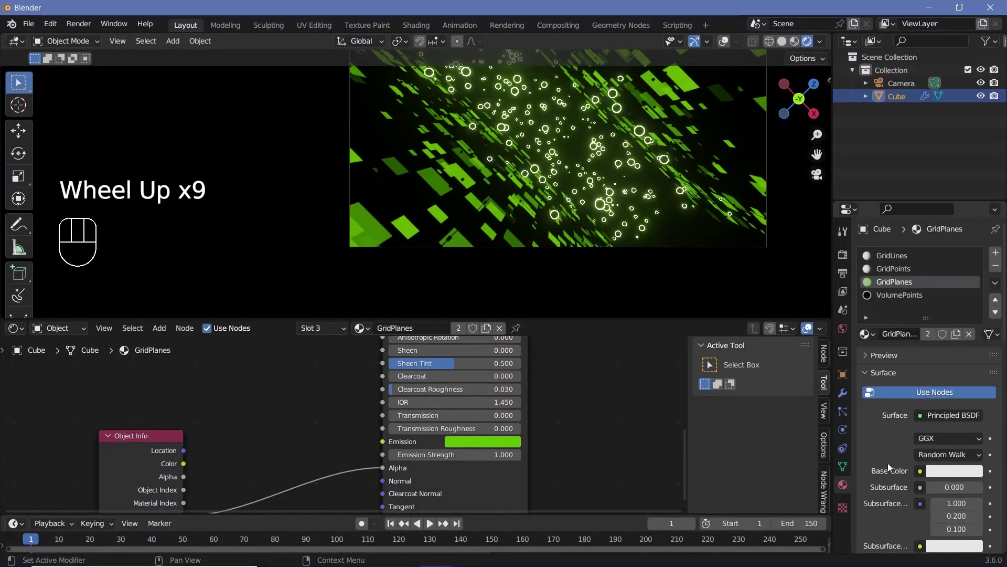
# Make GridPoints emissive and replace GridLines' Principled BSDF with a green Emission shader.
pyautogui.click(901, 270)
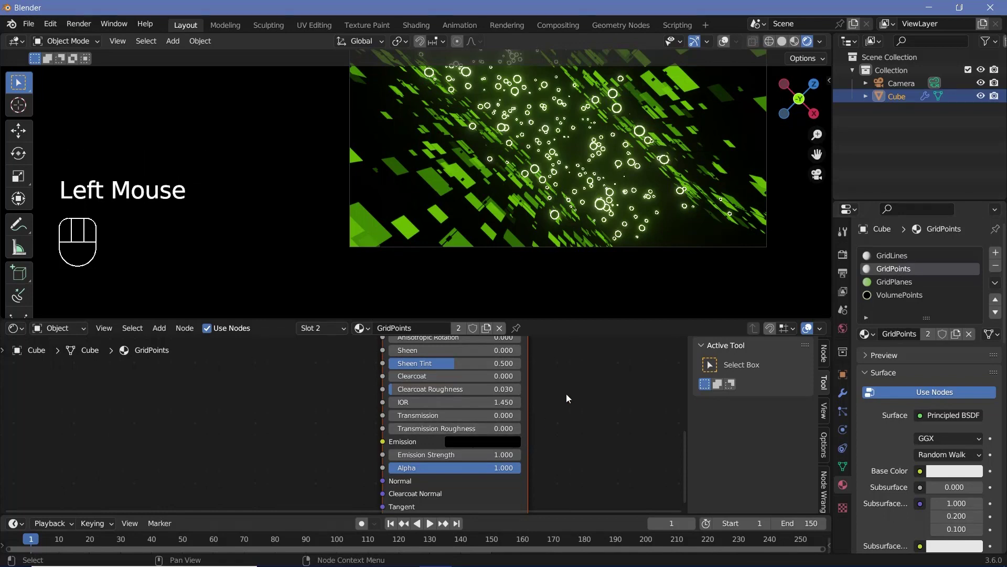
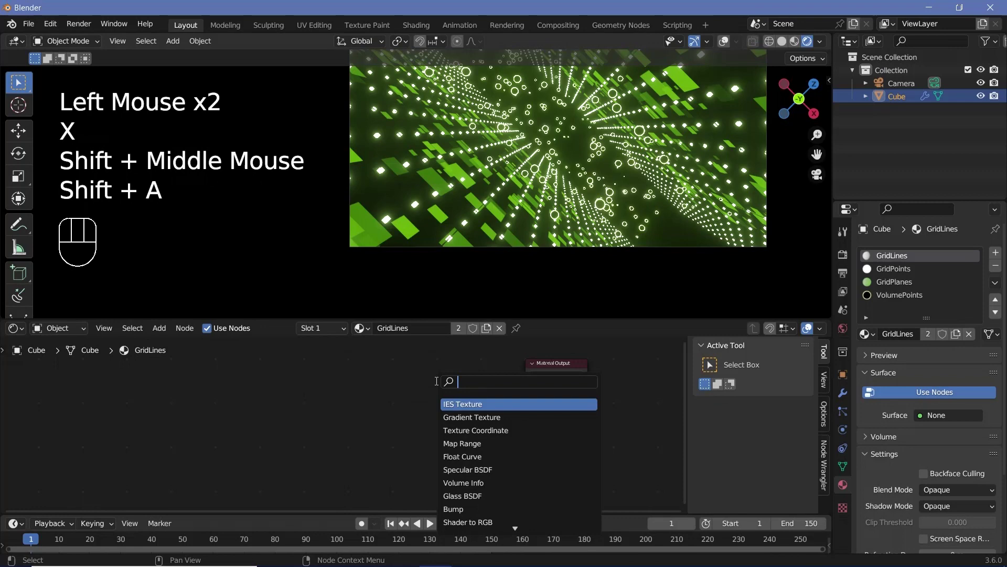
pyautogui.moveTo(493, 386); pyautogui.dragTo(490, 398)
pyautogui.click(472, 398)
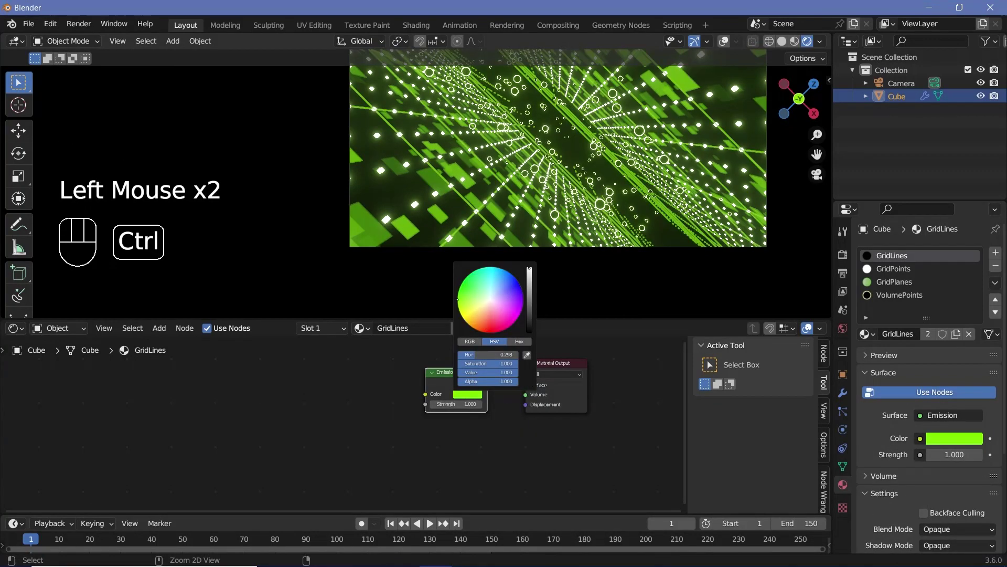
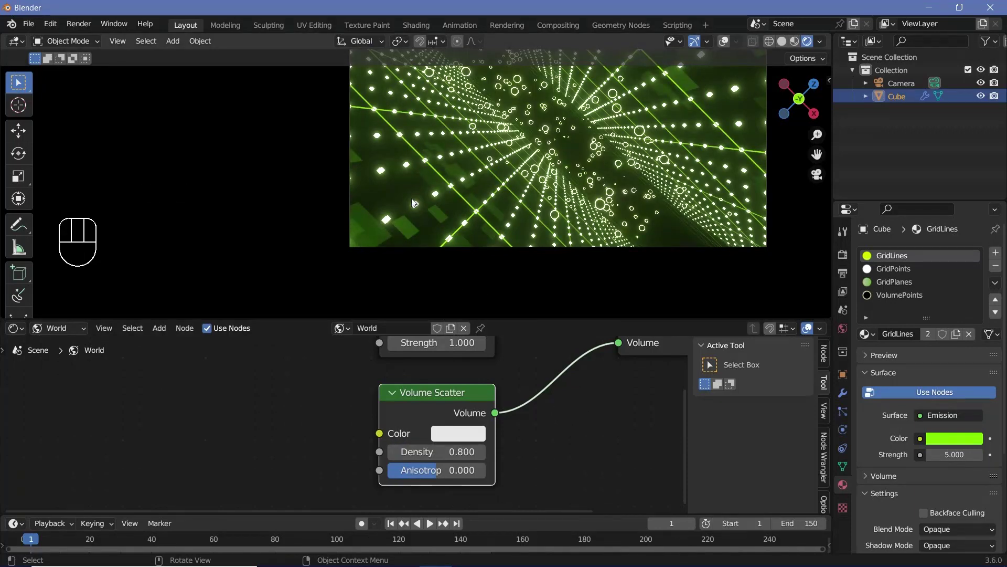
# Check the VolumePoints and GridPlanes material slots and brighten the GridPlanes emission.
pyautogui.click(477, 245)
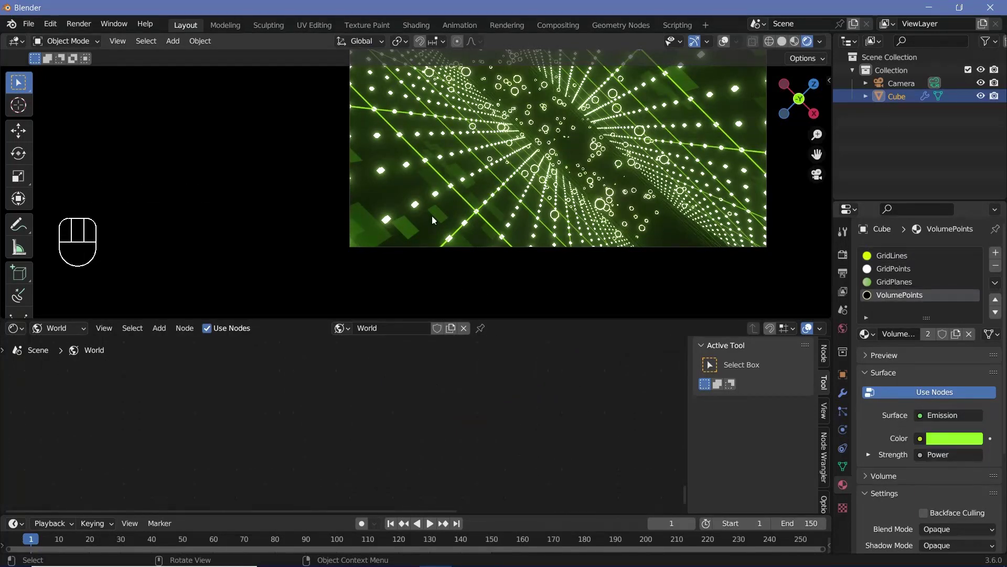
pyautogui.click(878, 289)
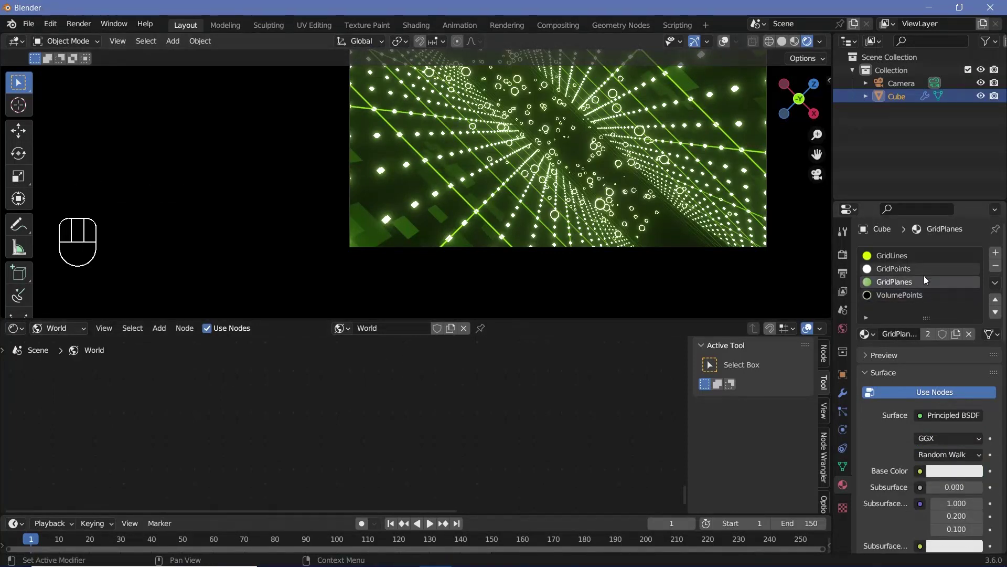
pyautogui.click(925, 282)
pyautogui.moveTo(64, 329); pyautogui.dragTo(79, 345)
# Reframe the node editor and select the cube object in the scene.
pyautogui.middleClick(436, 407)
pyautogui.scroll(3)
pyautogui.click(598, 405)
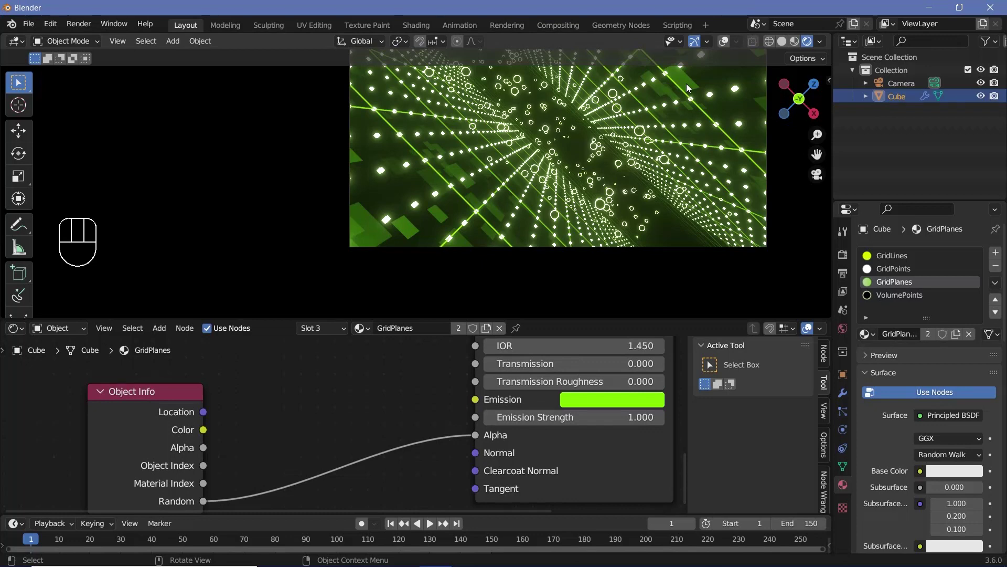
pyautogui.click(727, 50)
# Add an Empty and parent the Camera to it as an object.
pyautogui.press('shift+a')
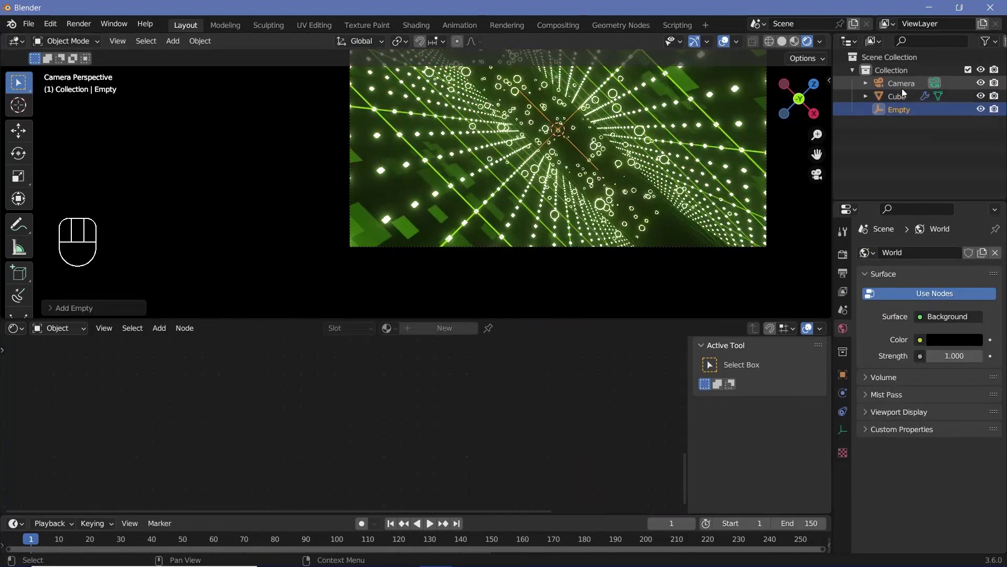
pyautogui.click(895, 88)
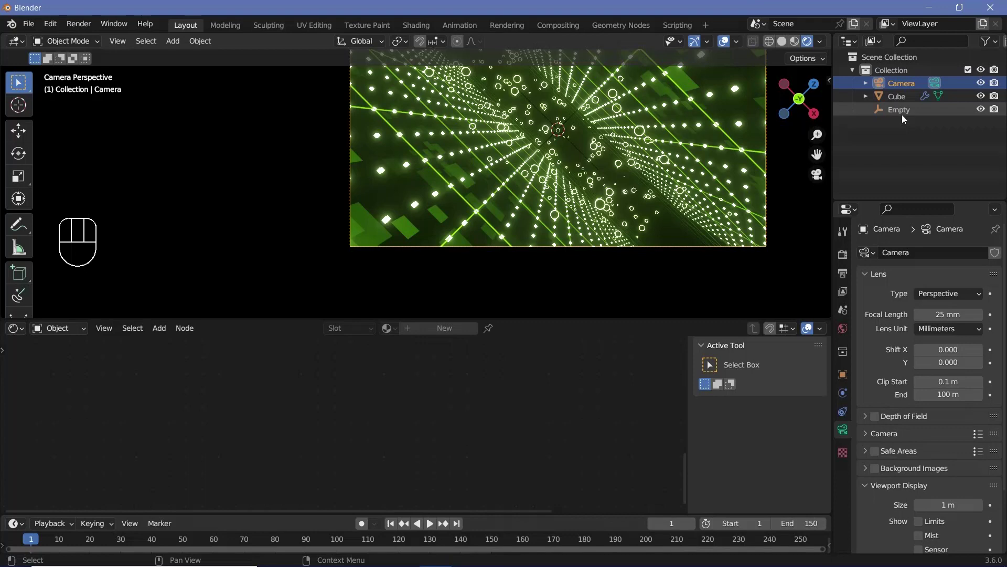
pyautogui.click(903, 117)
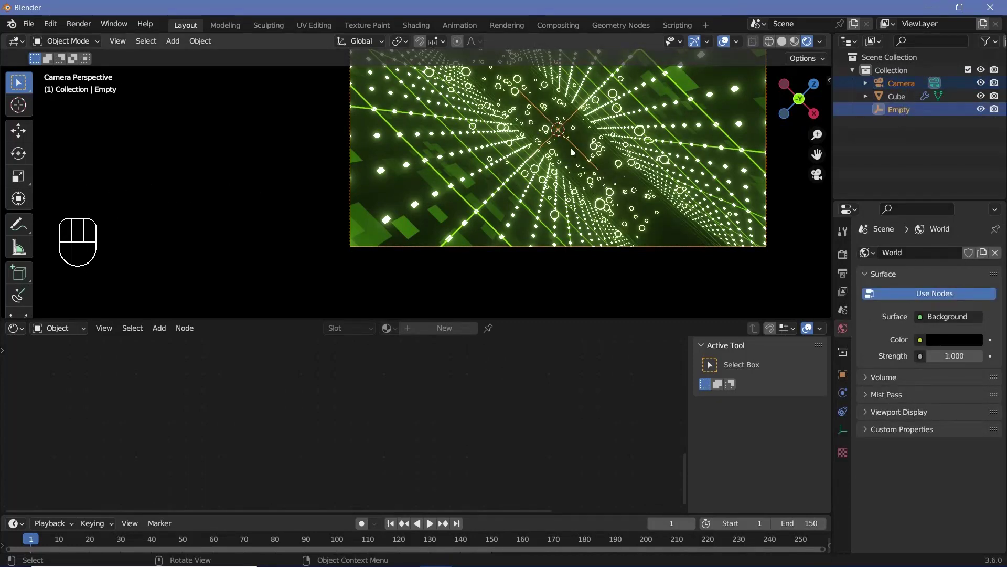
pyautogui.press('ctrl+p')
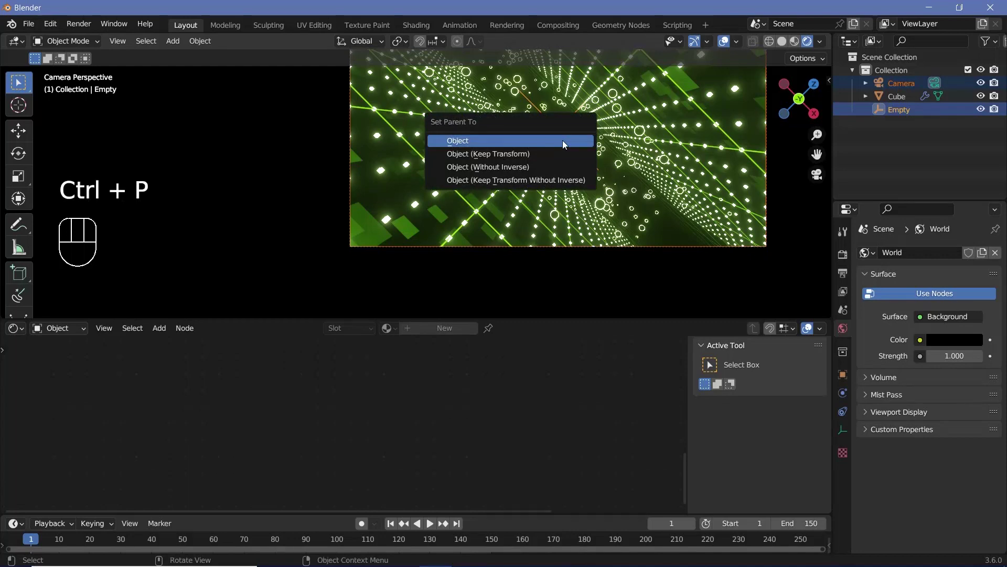
pyautogui.click(584, 157)
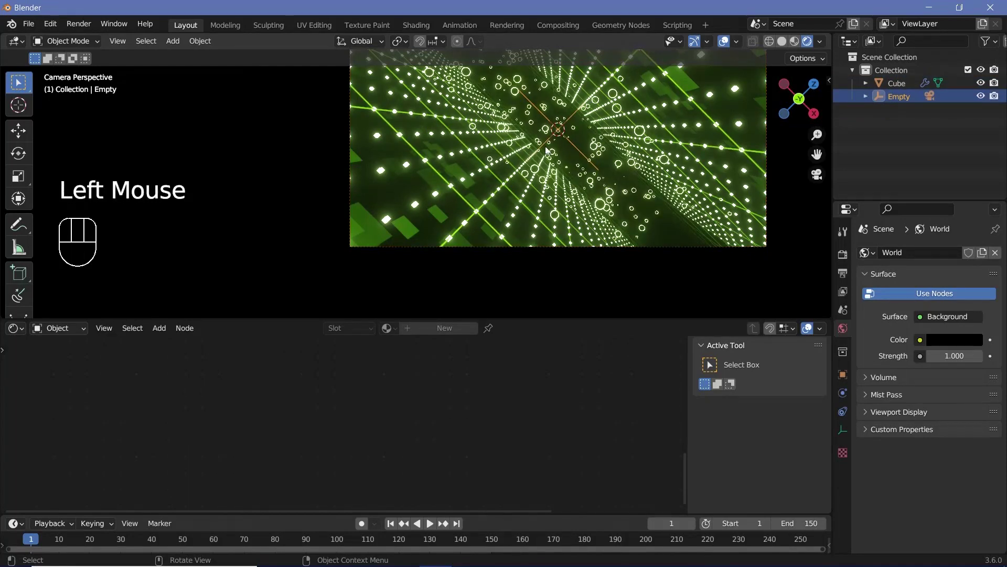
# Return to frame 0 and keyframe the Empty's starting rotation.
pyautogui.press('Left')
pyautogui.press('i')
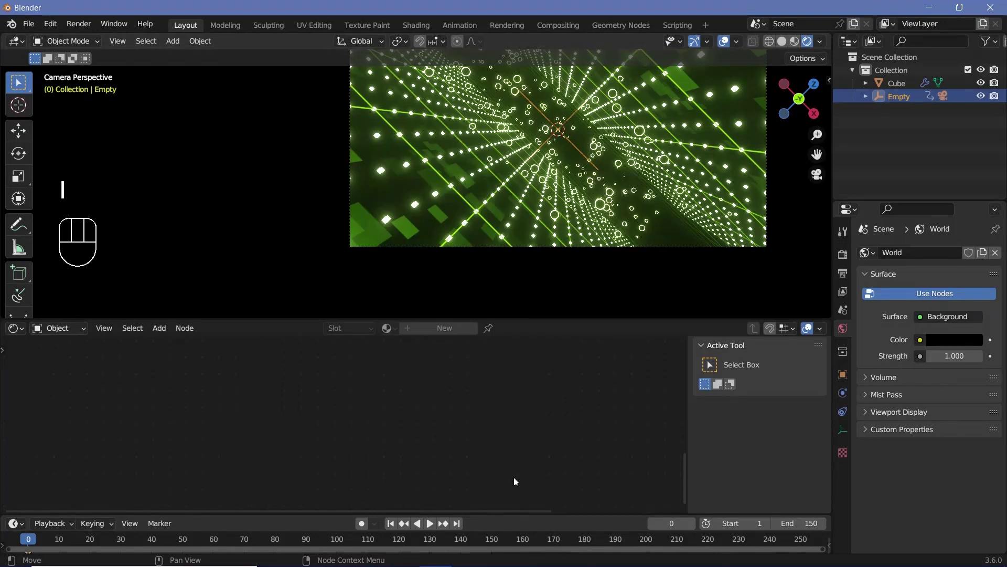
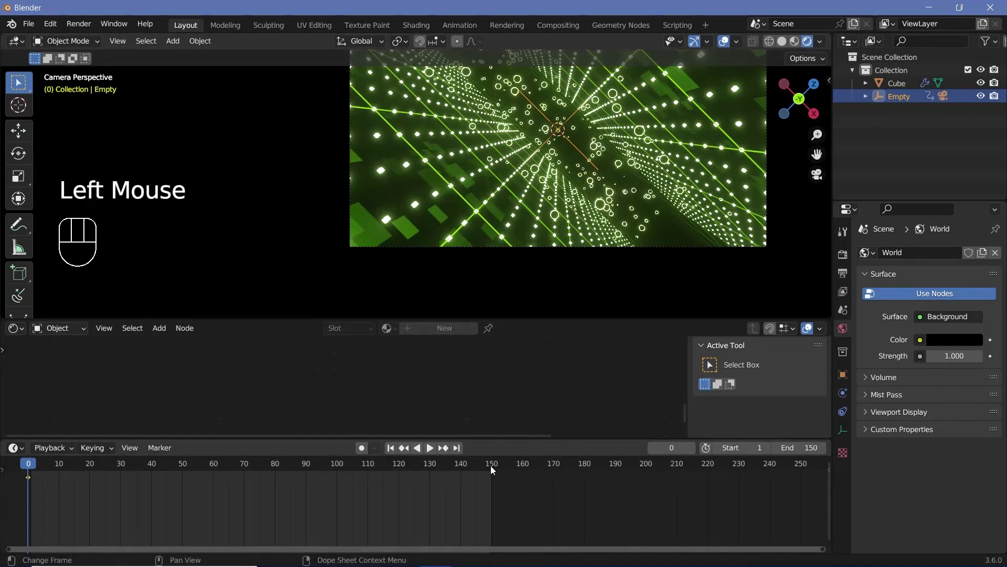
# Rotate the Empty to its end pose, keyframe it and set linear interpolation.
pyautogui.click(499, 477)
pyautogui.middleClick(541, 157)
pyautogui.scroll(-3)
pyautogui.press('r')
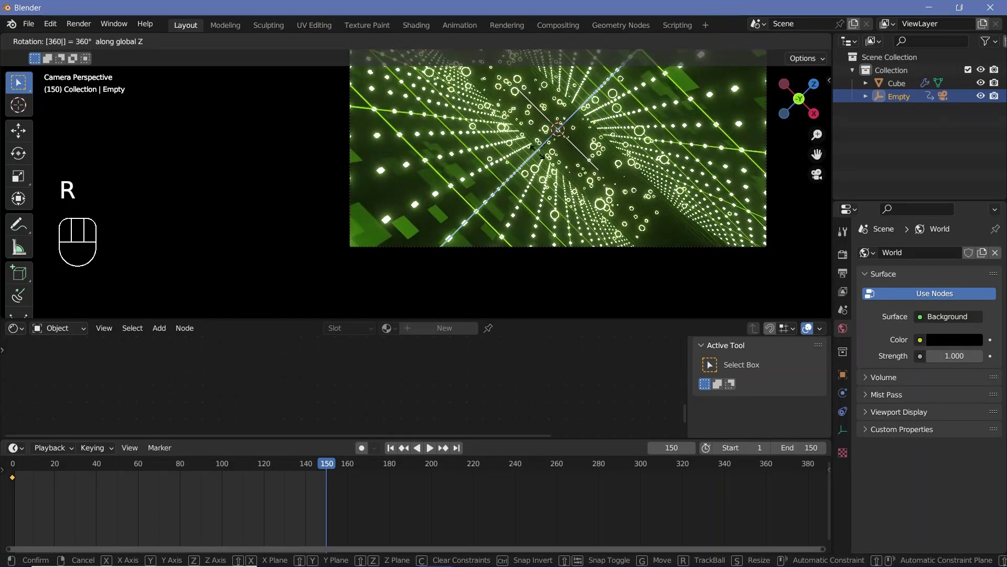
pyautogui.press('i')
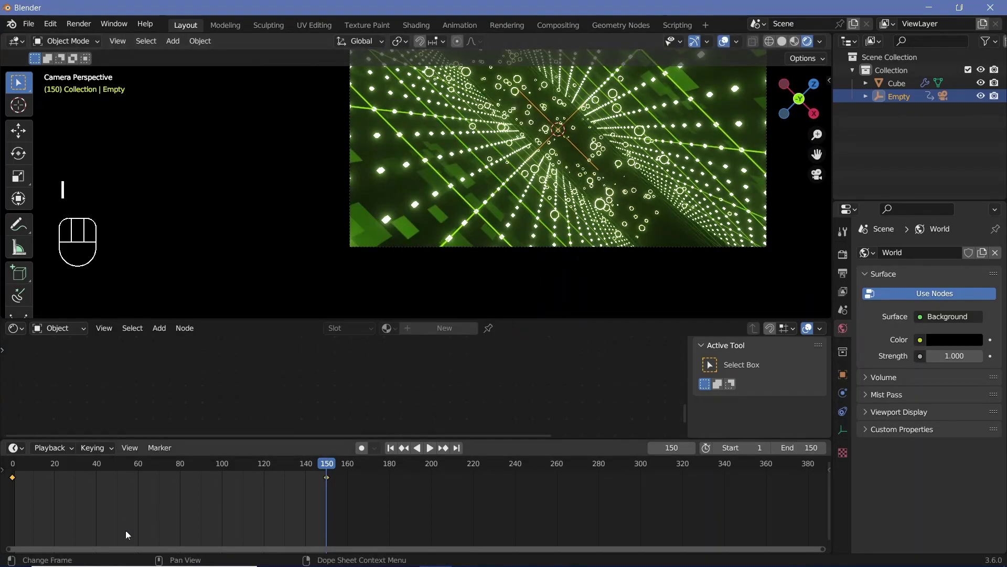
pyautogui.press('t')
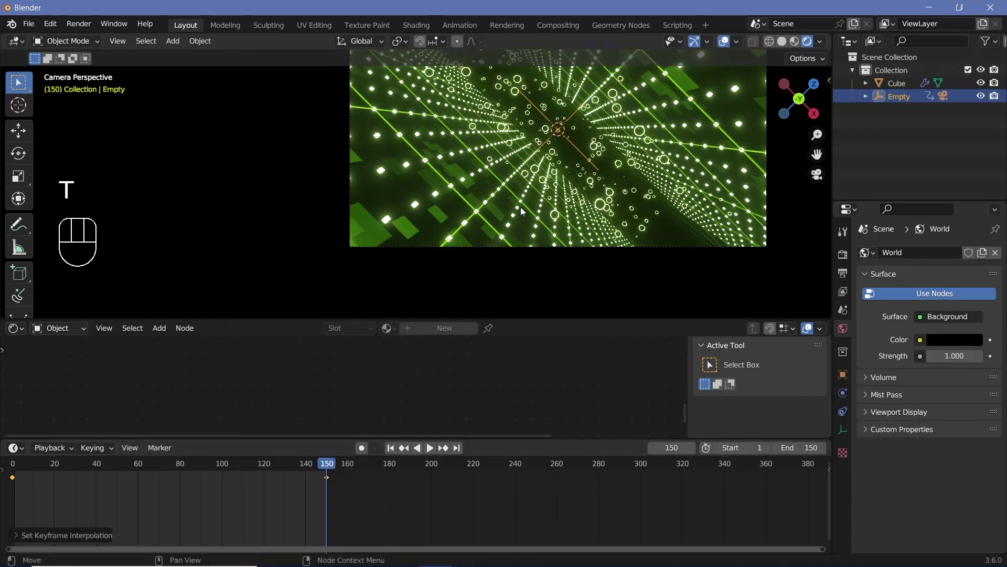
# Play back the camera rotation to frame 450 and scrub to frame 365 to review it.
pyautogui.press('space')
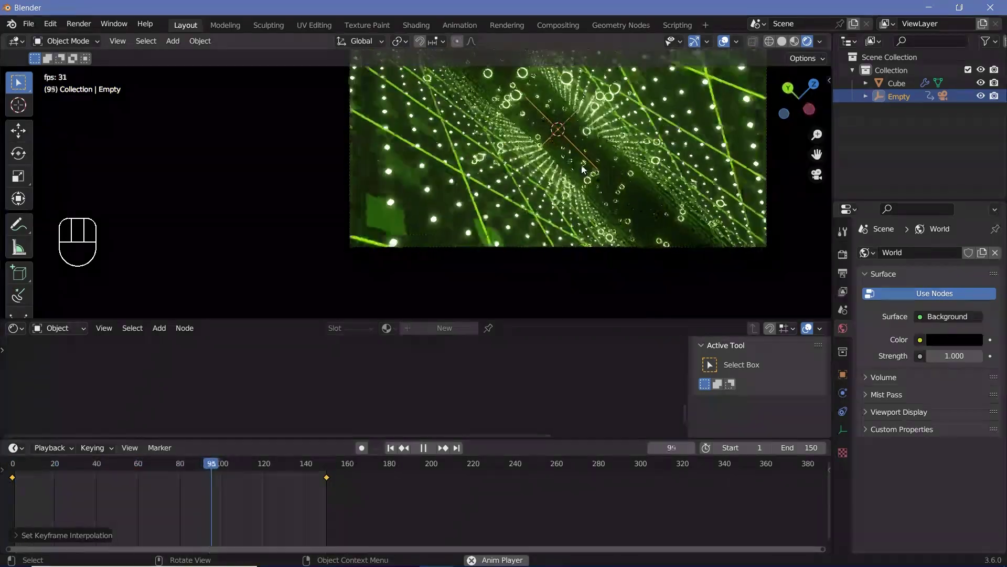
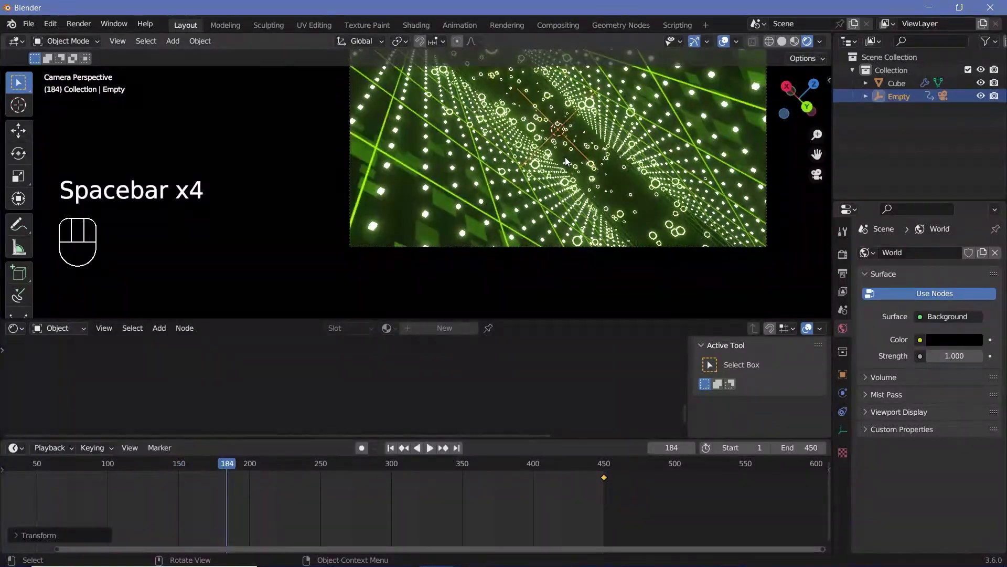
pyautogui.press('space')
pyautogui.press('space')
pyautogui.press('shift+space')
pyautogui.moveTo(619, 293); pyautogui.dragTo(550, 79)
pyautogui.press('space')
pyautogui.press('space')
pyautogui.click(847, 263)
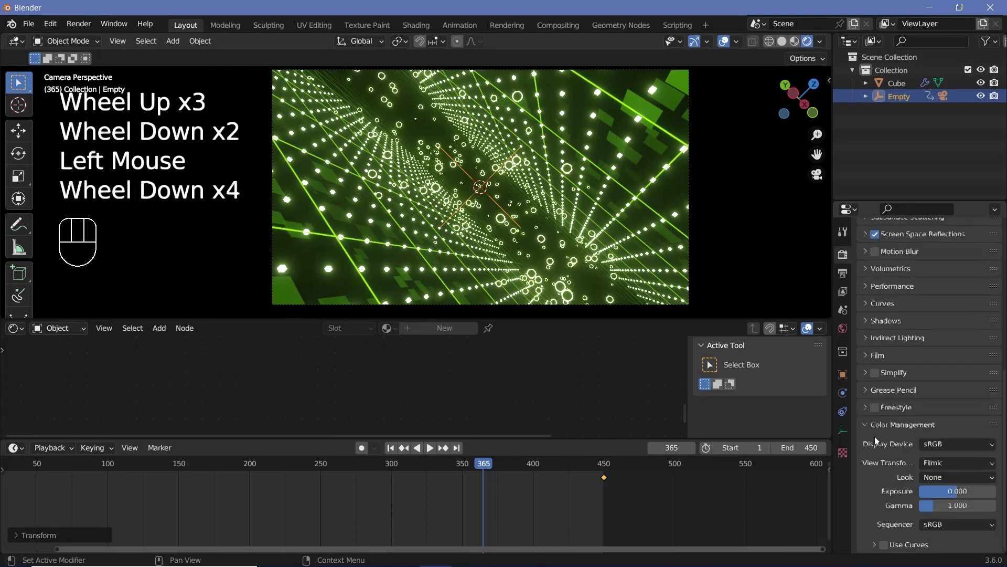
# Set colour management to the Filmic view transform with a High Contrast look.
pyautogui.scroll(-3)
pyautogui.click(876, 432)
pyautogui.scroll(-3)
pyautogui.moveTo(868, 548); pyautogui.dragTo(866, 530)
pyautogui.scroll(-3)
pyautogui.moveTo(943, 471); pyautogui.dragTo(938, 491)
pyautogui.moveTo(931, 485); pyautogui.dragTo(938, 430)
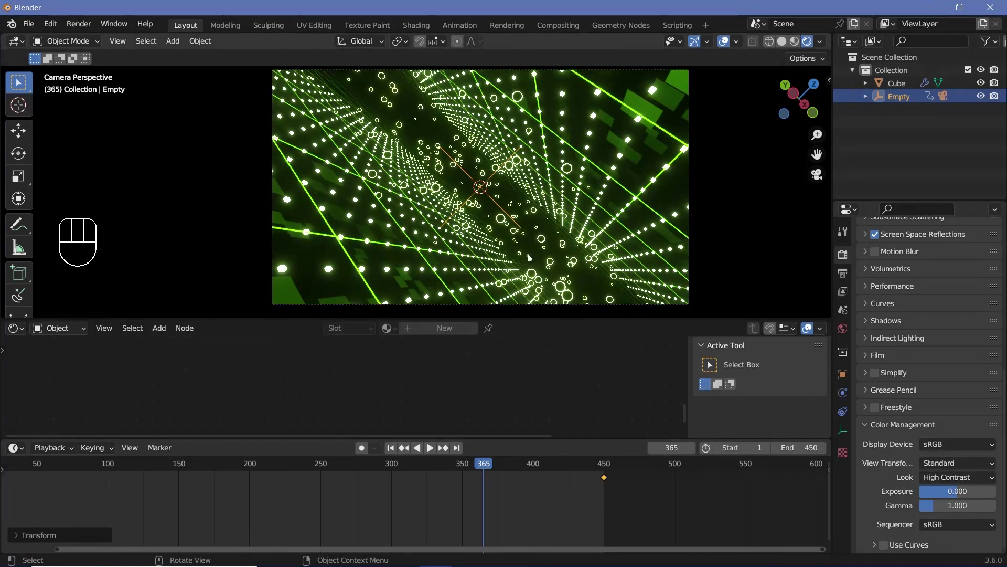
pyautogui.moveTo(961, 469); pyautogui.dragTo(925, 495)
# Expand the Empty in the Outliner and select the Camera under it.
pyautogui.click(871, 99)
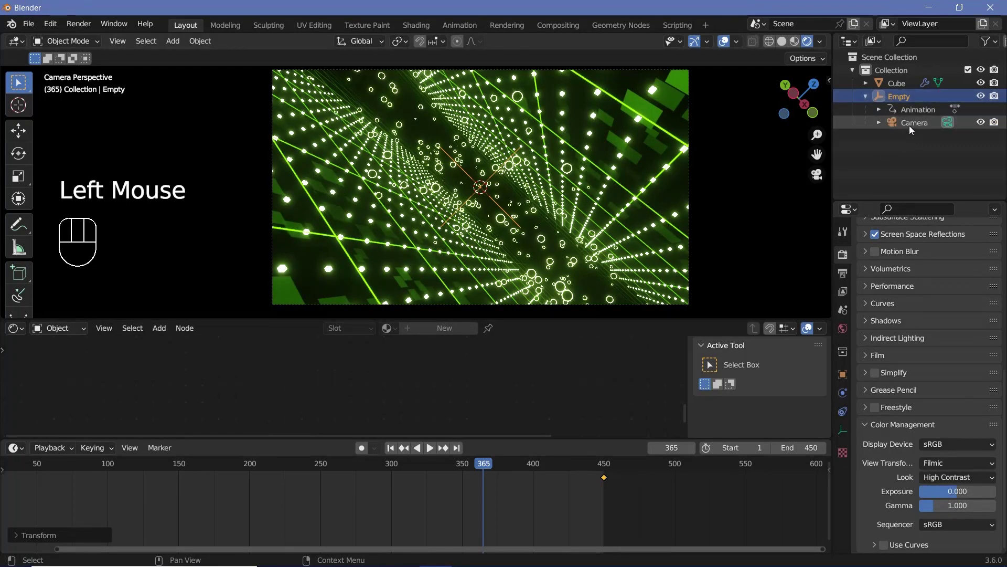
pyautogui.click(914, 128)
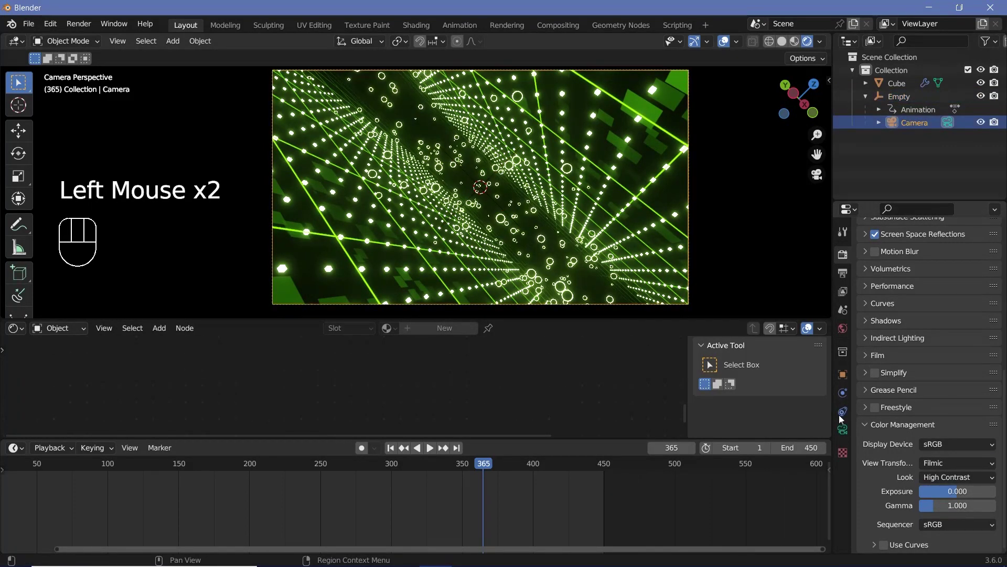
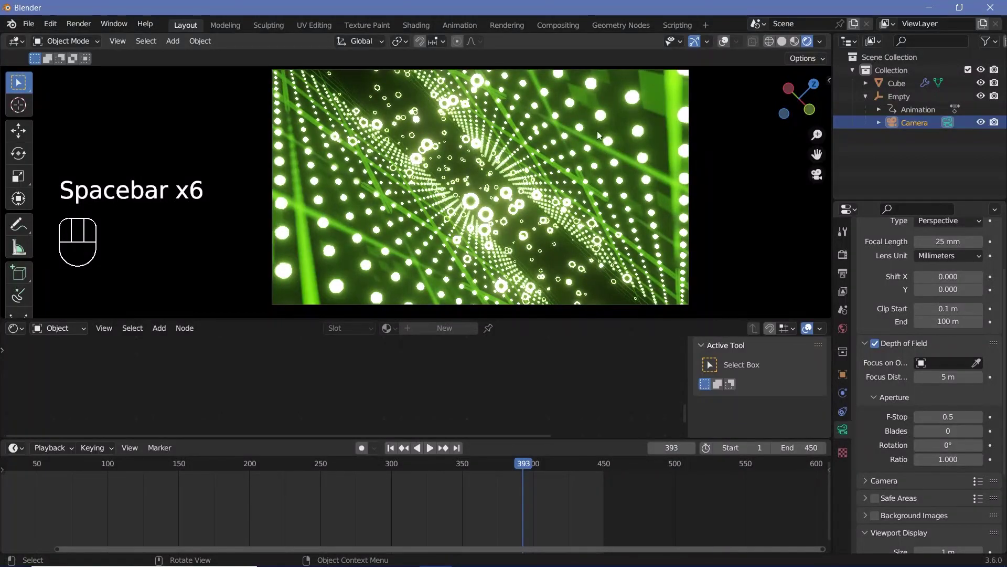
# Play the depth-of-field animation from the start with the camera view maximized.
pyautogui.press('space')
pyautogui.press('space')
pyautogui.press('space')
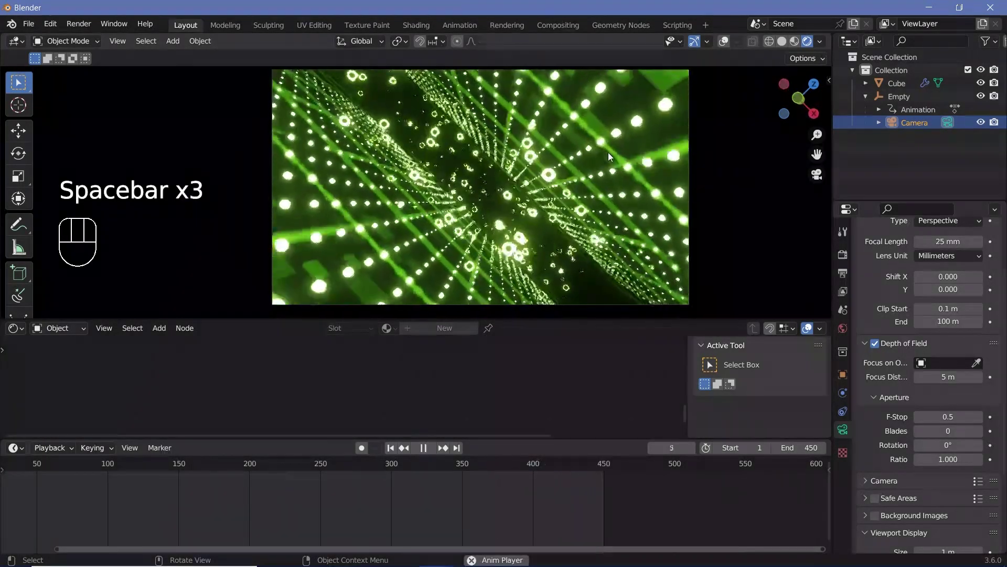
pyautogui.press('space')
pyautogui.press('space')
pyautogui.press('space')
pyautogui.press('space')
pyautogui.press('space')
pyautogui.press('space')
pyautogui.press('space')
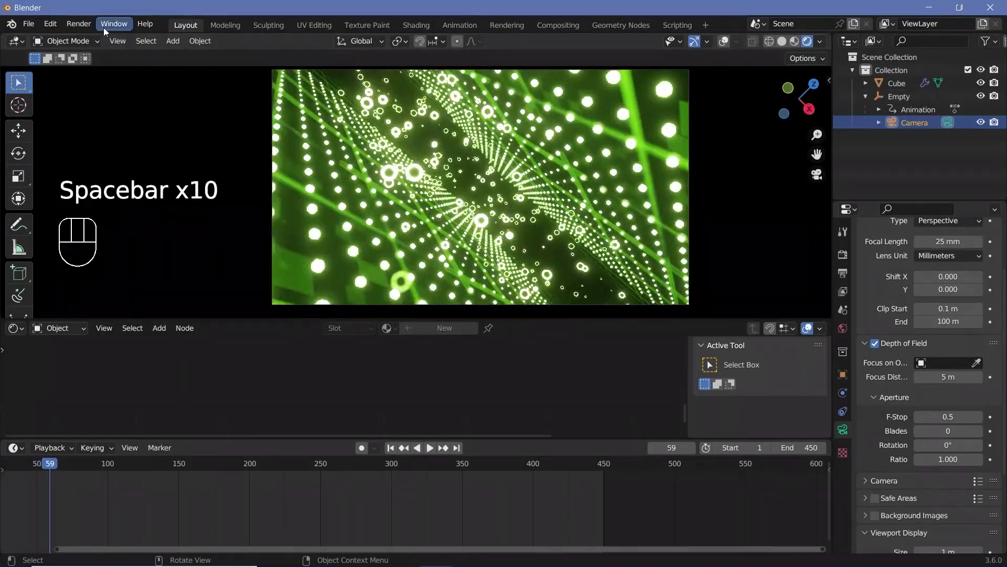